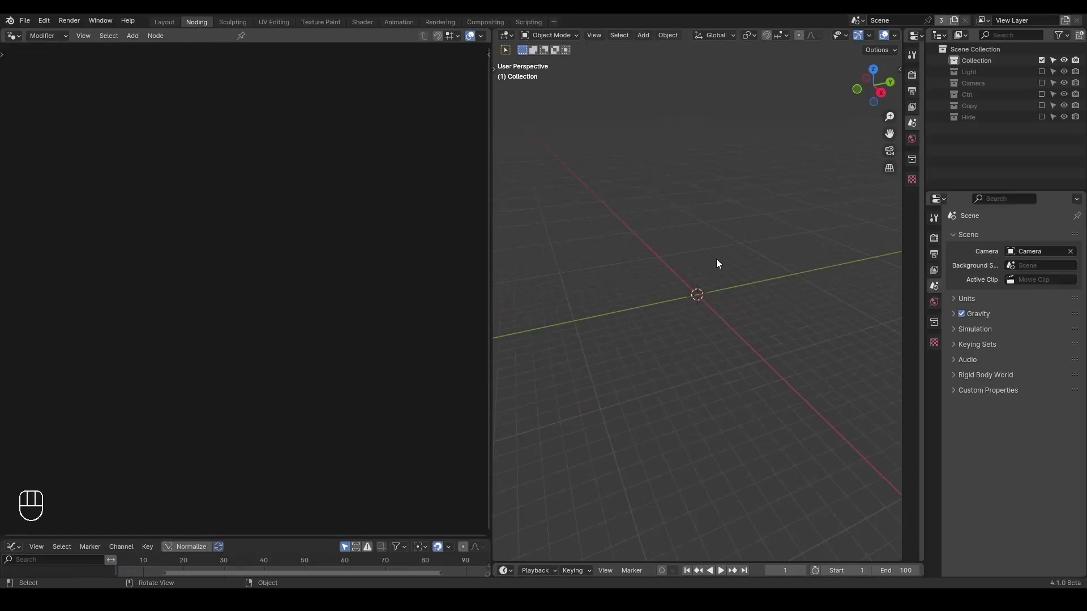
Step: Add a plane with a Geometry Nodes modifier and delete its Group Input node
key("shift+a")
left_click(246, 41)
left_click(875, 71)
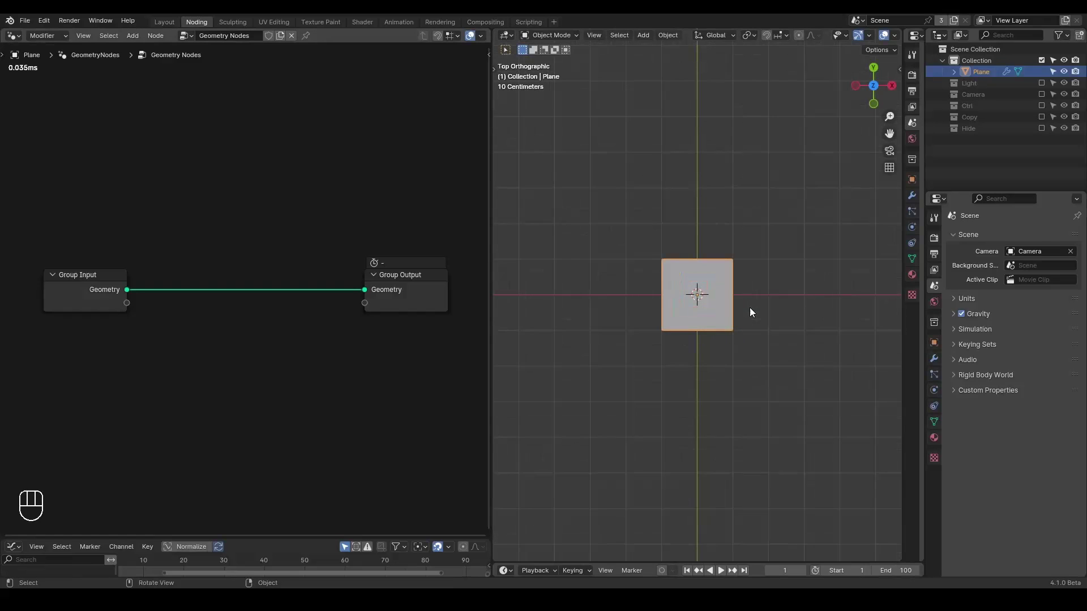
left_click(178, 280)
key("x")
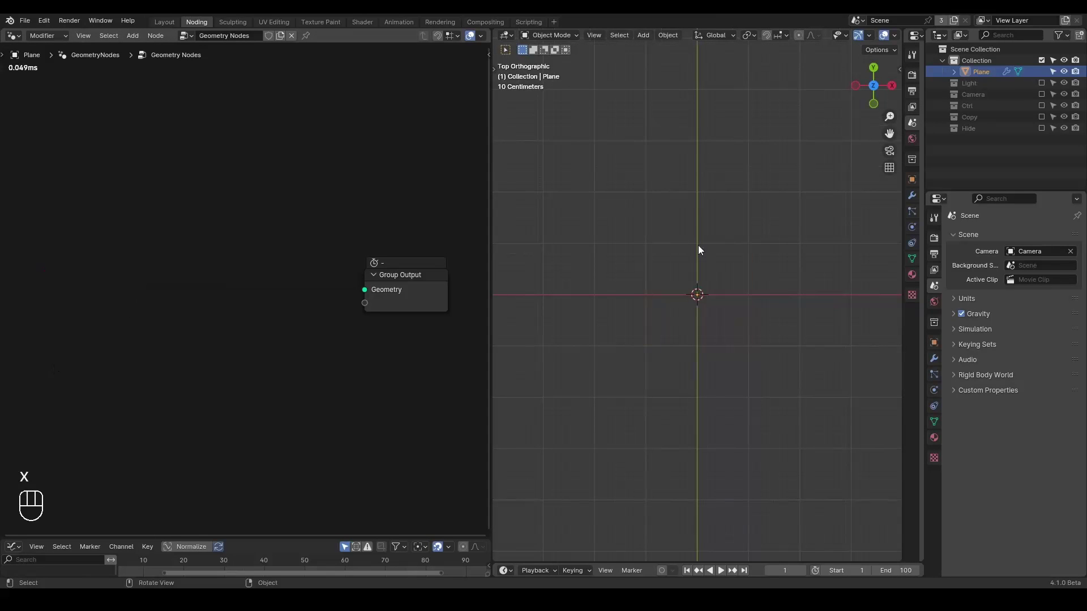
Step: Sketch a looped wedge-shaped blade with an arrow extension as annotation strokes over the top view
key("d")
key("d")
key("d")
left_click(700, 295)
left_click_drag(710, 222, 702, 284)
key("d")
key("d")
key("d")
key("d")
key("d")
left_click(679, 252)
key("d")
key("d")
key("d")
key("d")
left_click(636, 306)
left_click(651, 337)
key("d")
key("d")
key("d")
left_click(678, 347)
left_click(725, 342)
left_click(754, 297)
key("d")
key("d")
key("d")
key("d")
left_click(736, 278)
key("d")
key("d")
key("d")
left_click(713, 246)
key("d")
key("d")
key("d")
key("d")
left_click(758, 234)
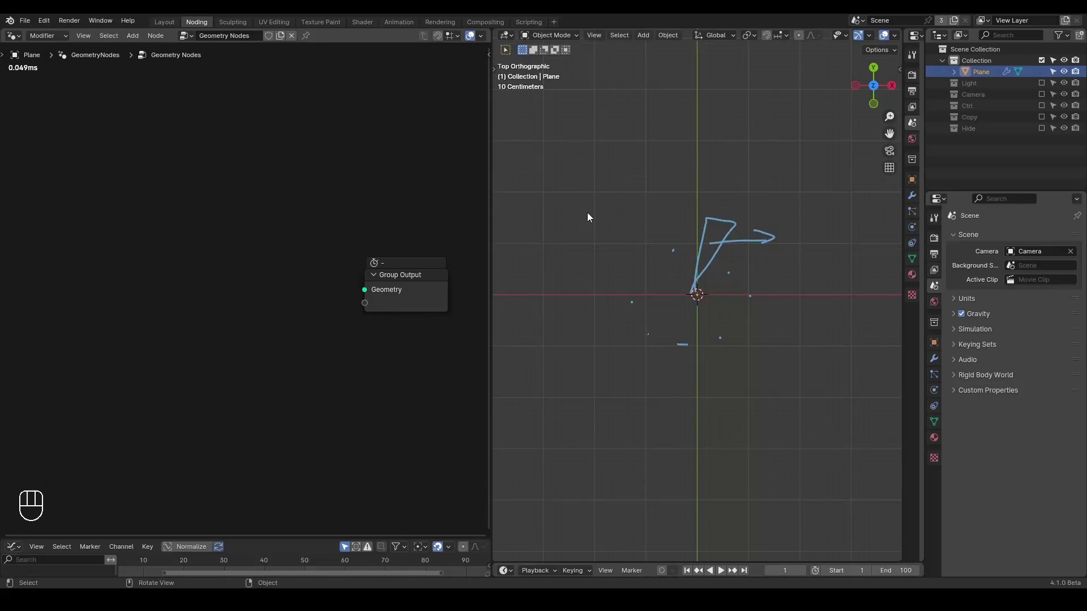
key("ctrl+shift+alt+w")
key("ctrl+shift+alt+q")
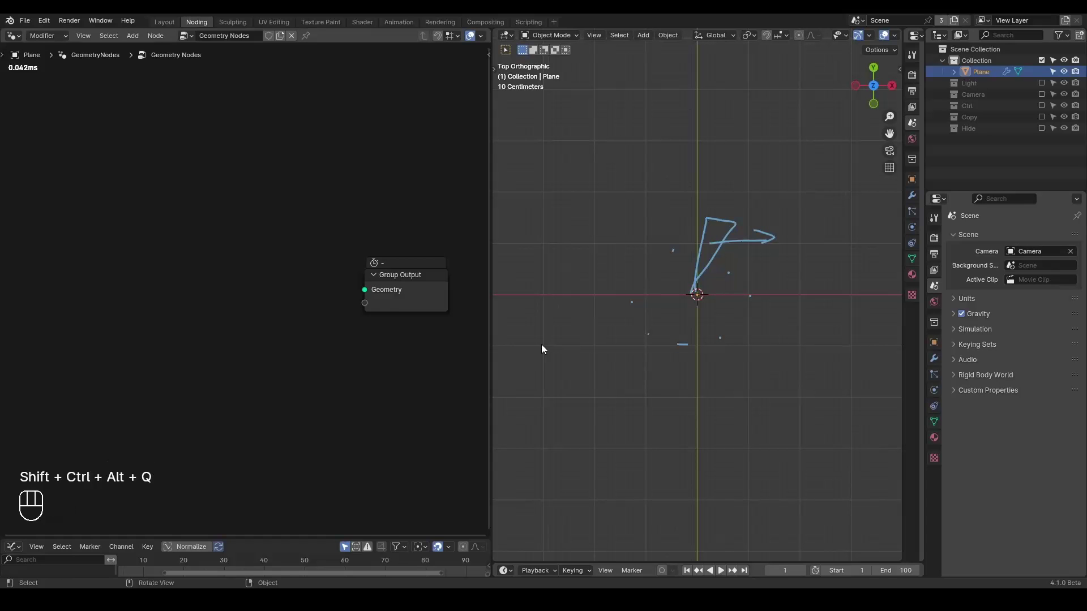
Step: Add a G_Curve Linear feeding Group Output, plus unconnected Curve Line and Resample Curve nodes
key("ctrl+a")
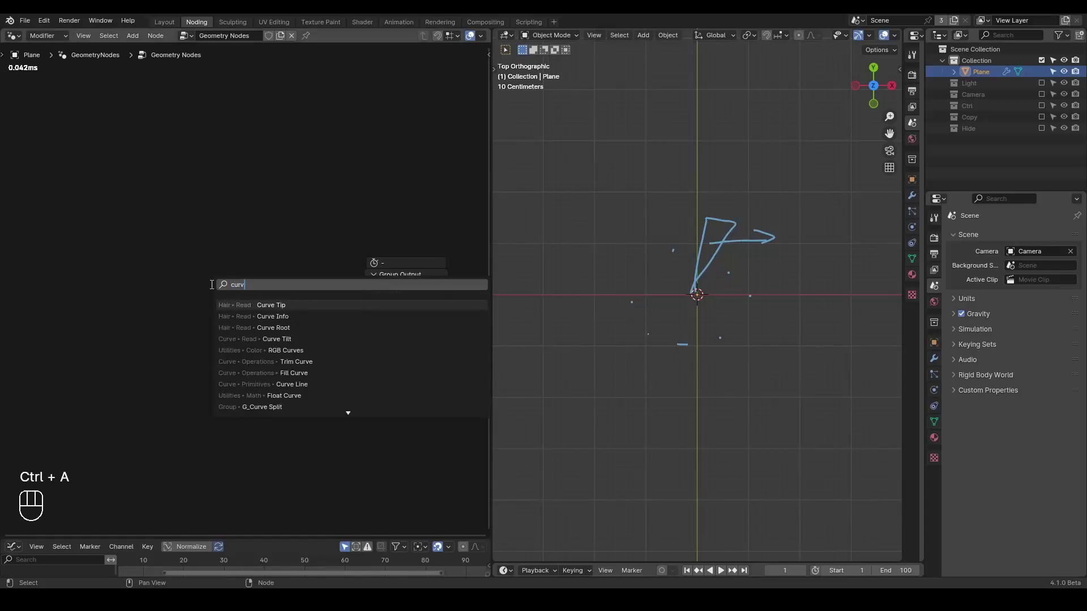
left_click(186, 289)
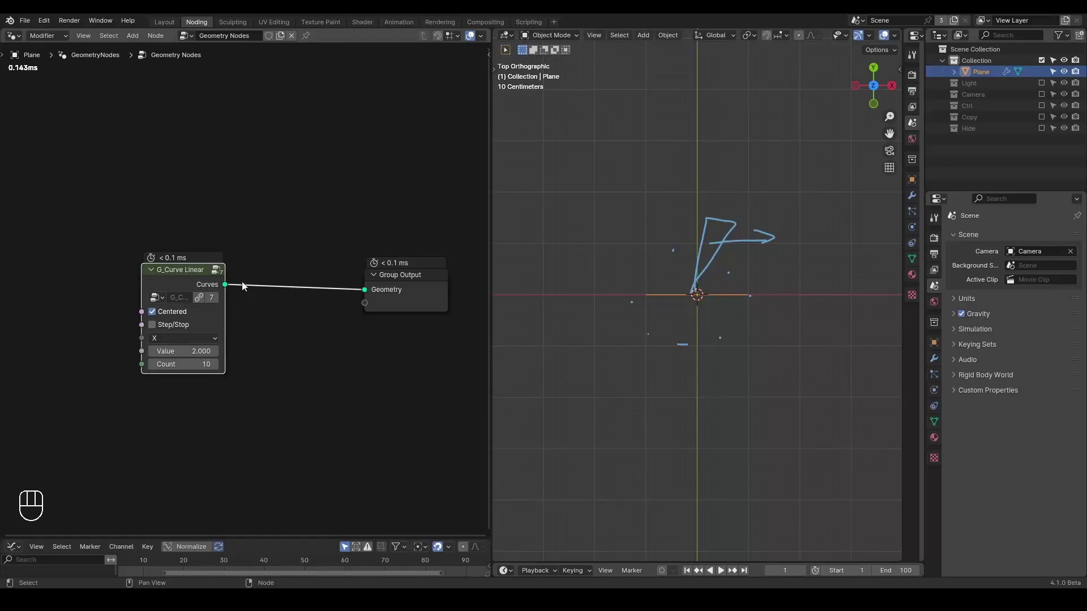
key("ctrl+a")
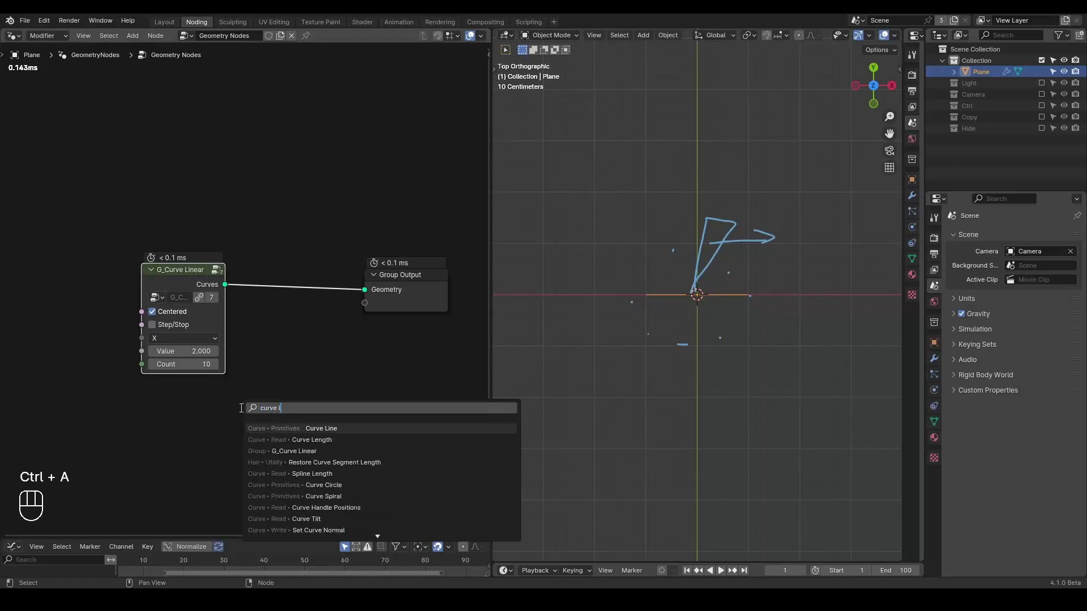
key("ctrl+a")
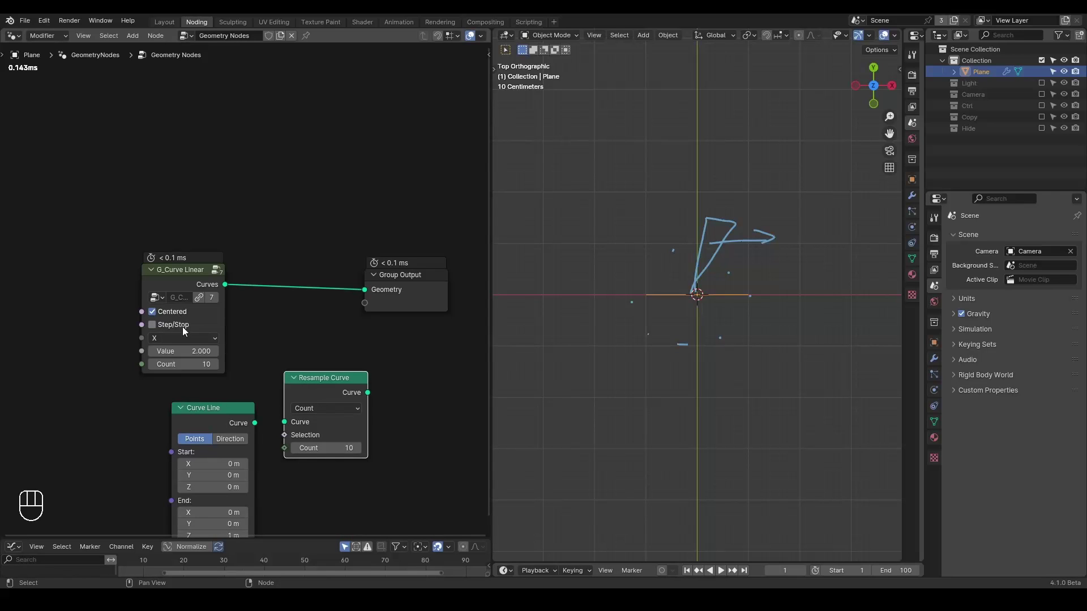
Step: Untick Centered on G_Curve Linear so the line starts at the origin, checking it in perspective
left_click(178, 316)
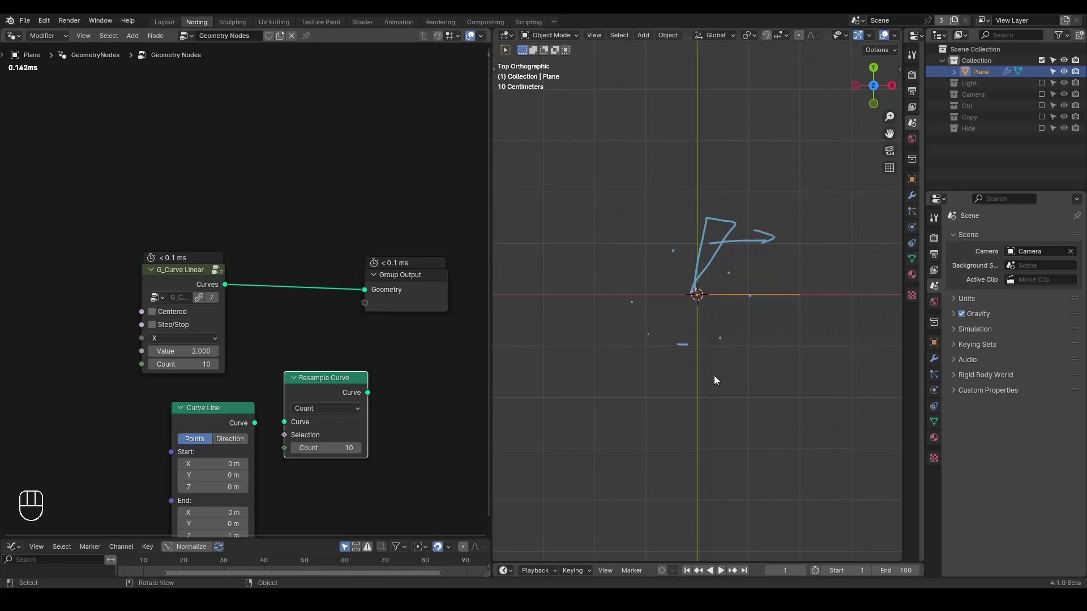
left_click_drag(714, 357, 703, 305)
left_click_drag(712, 309, 654, 305)
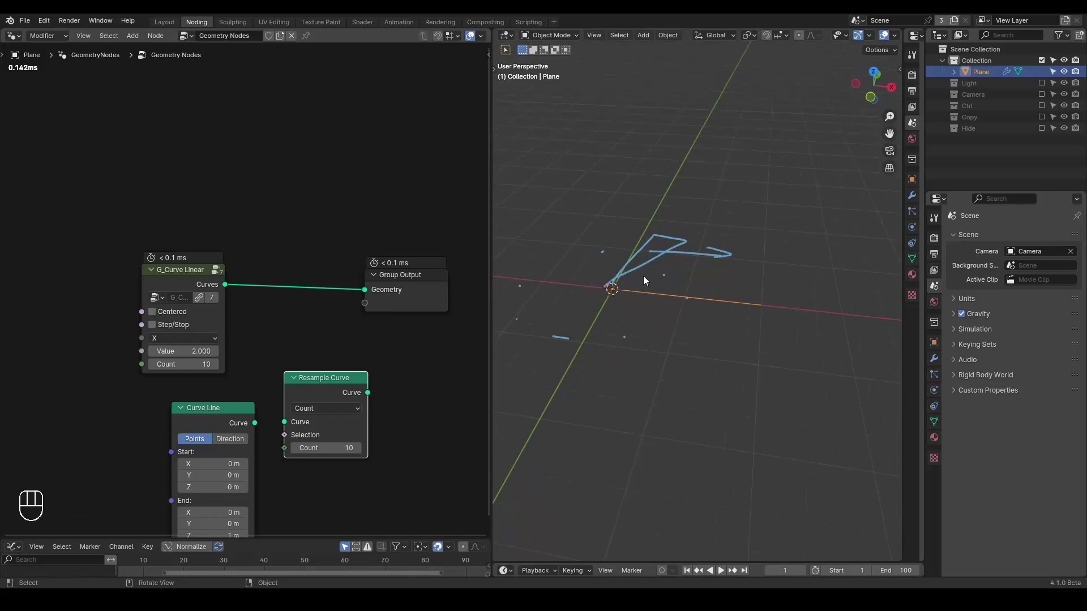
key("d")
left_click(735, 217)
Step: Insert a G_Screw Deformer before the output and sweep the line through 69.1° into a fan blade
key("d")
key("d")
key("ctrl+a")
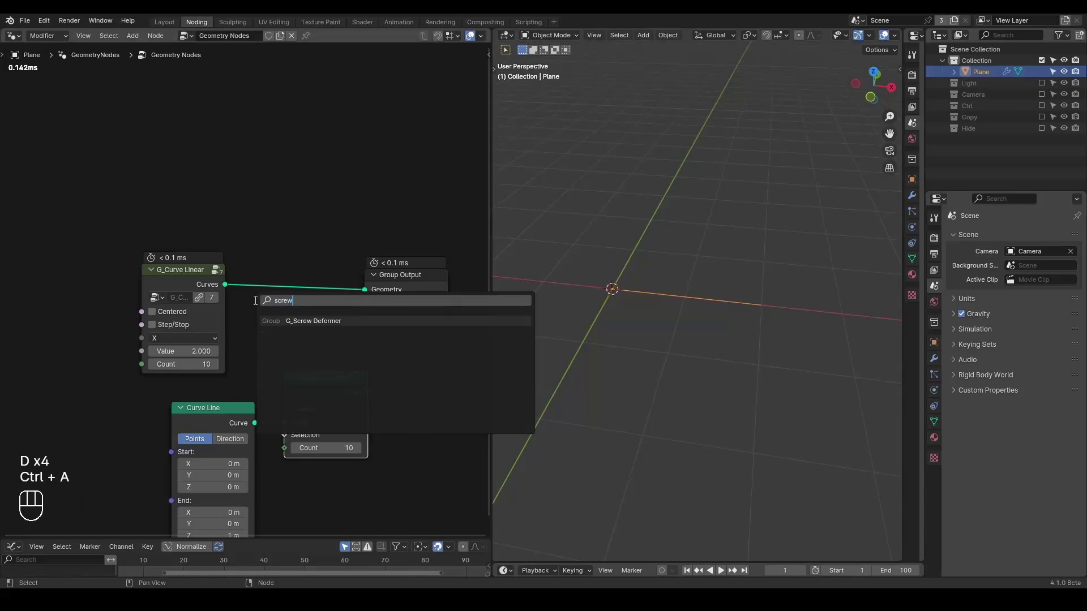
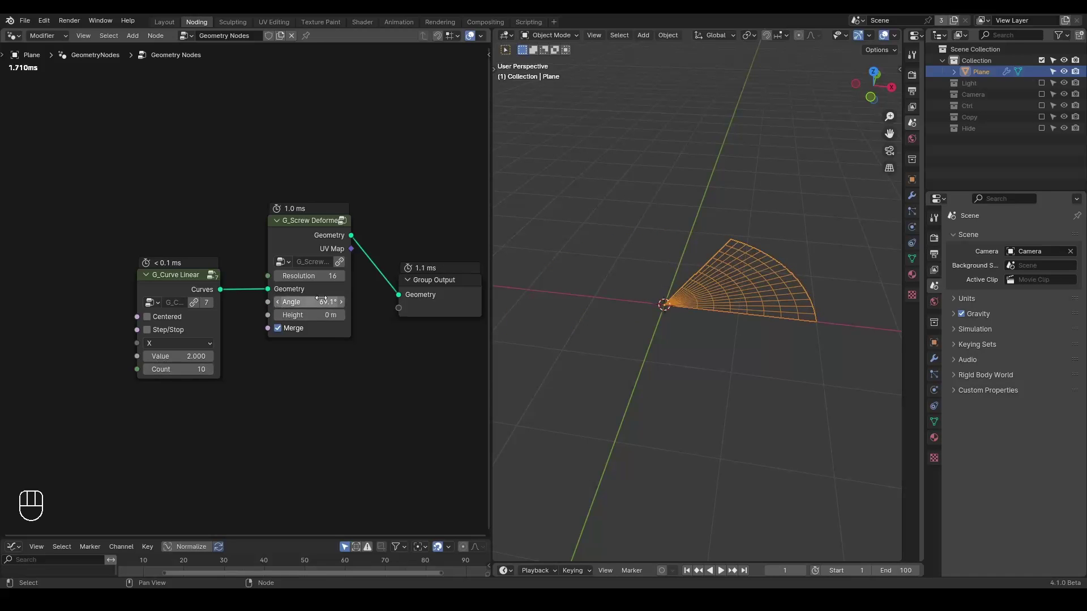
left_click_drag(706, 246, 717, 275)
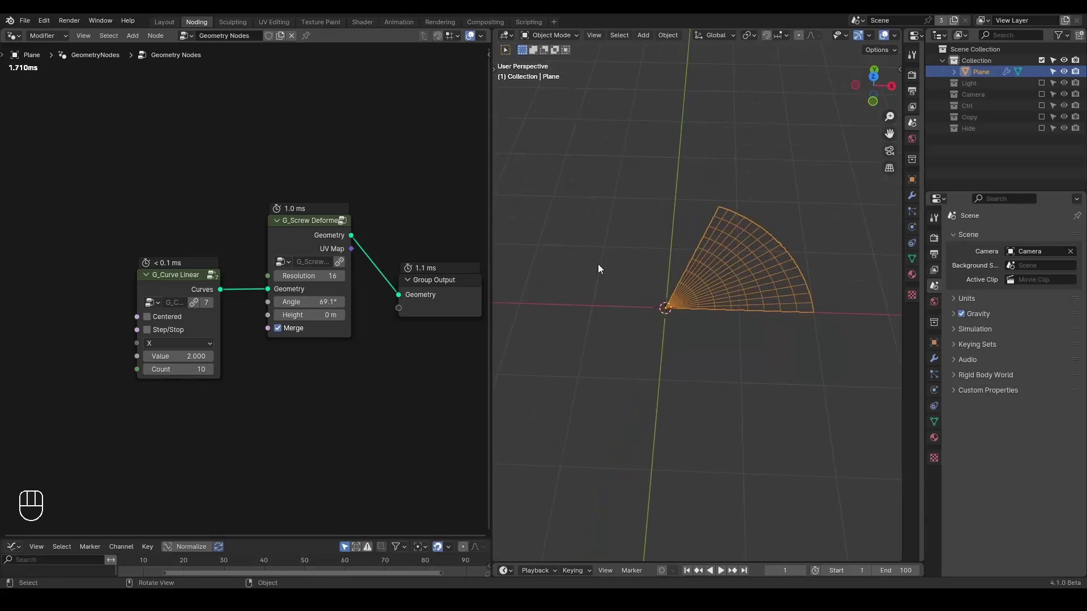
key("ctrl+shift+alt+w")
key("ctrl+shift+alt+q")
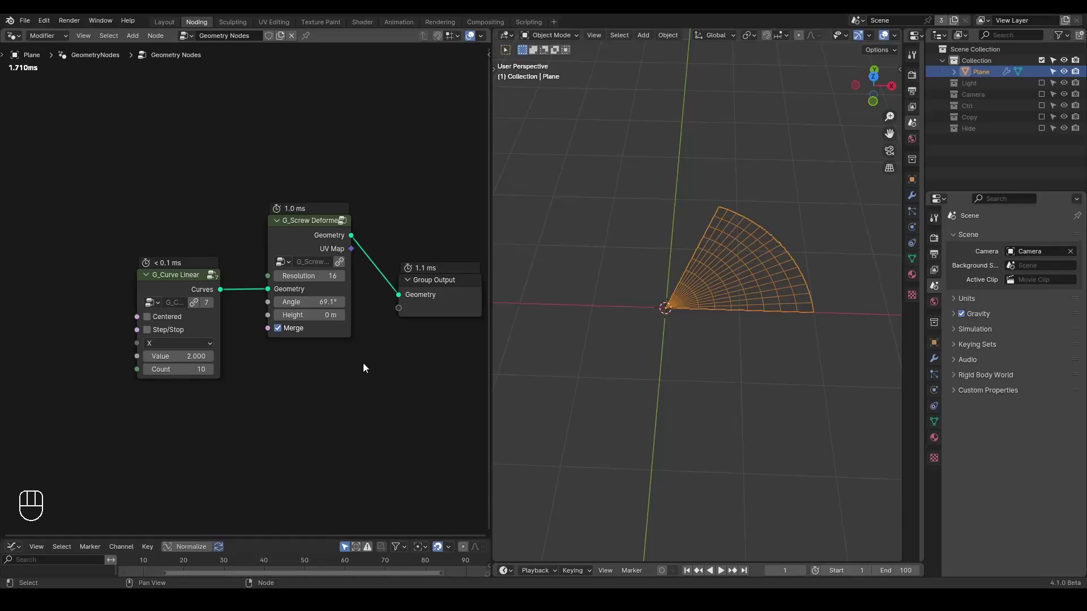
Step: Add Curve Circle and Instance on Points nodes to the tree
key("ctrl+a")
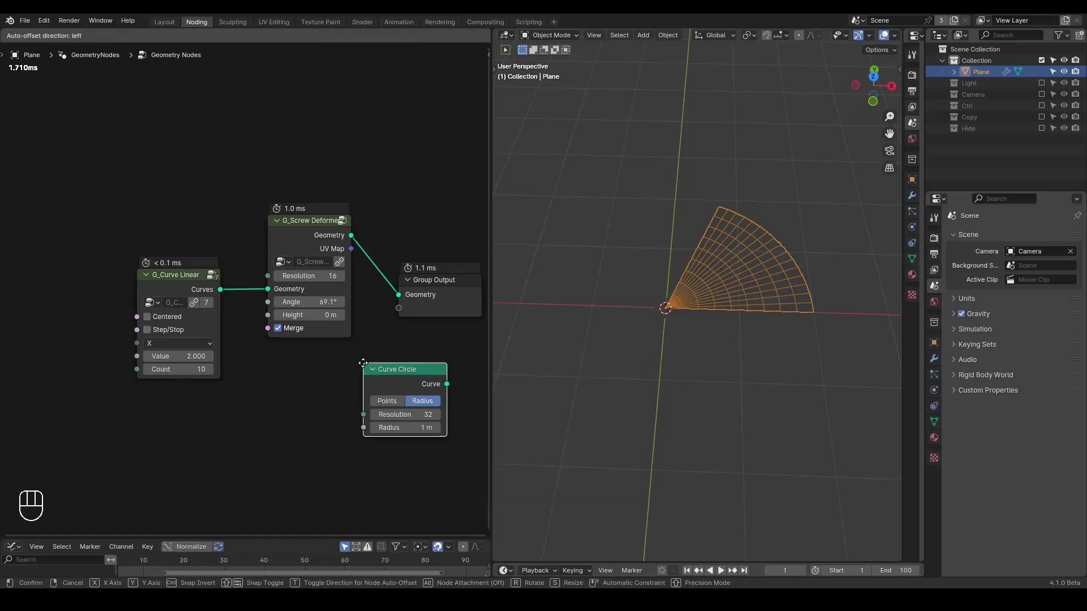
left_click(136, 138)
key("ctrl+a")
key("BackSpace")
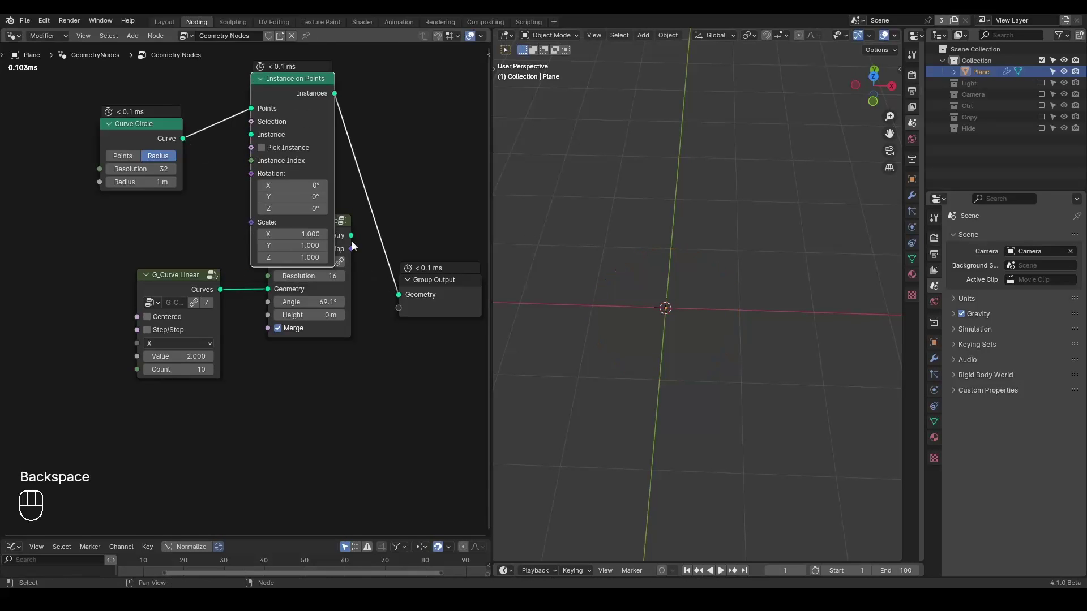
left_click(369, 287)
Step: Instance the fan blade on the circle's points and set the circle Resolution to 8
key("g")
left_click(202, 262)
left_click(112, 265)
middle_click(215, 247)
left_click_drag(667, 280, 672, 272)
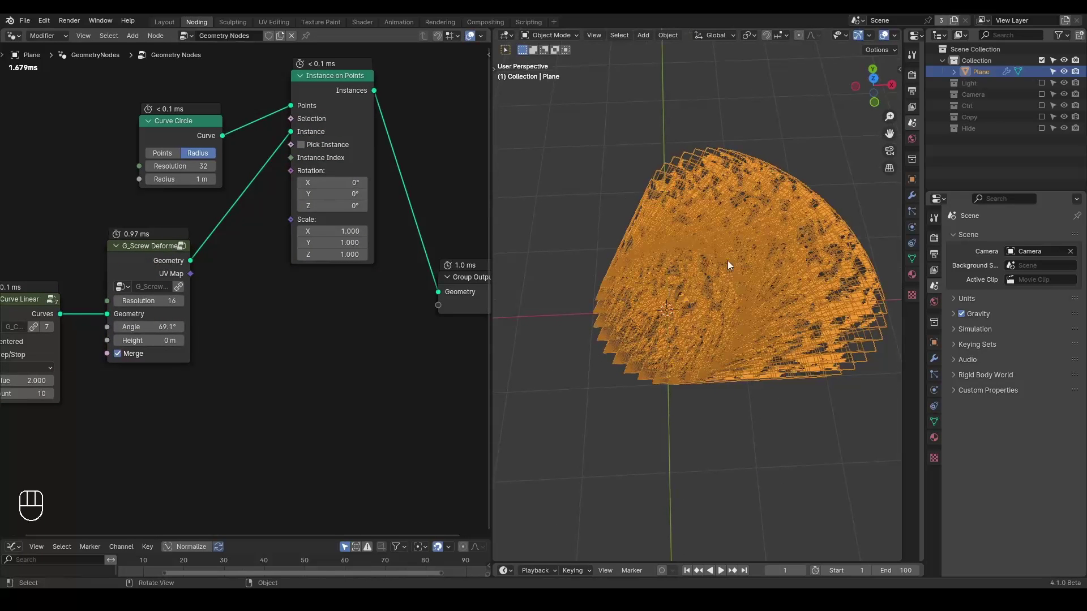
middle_click(236, 247)
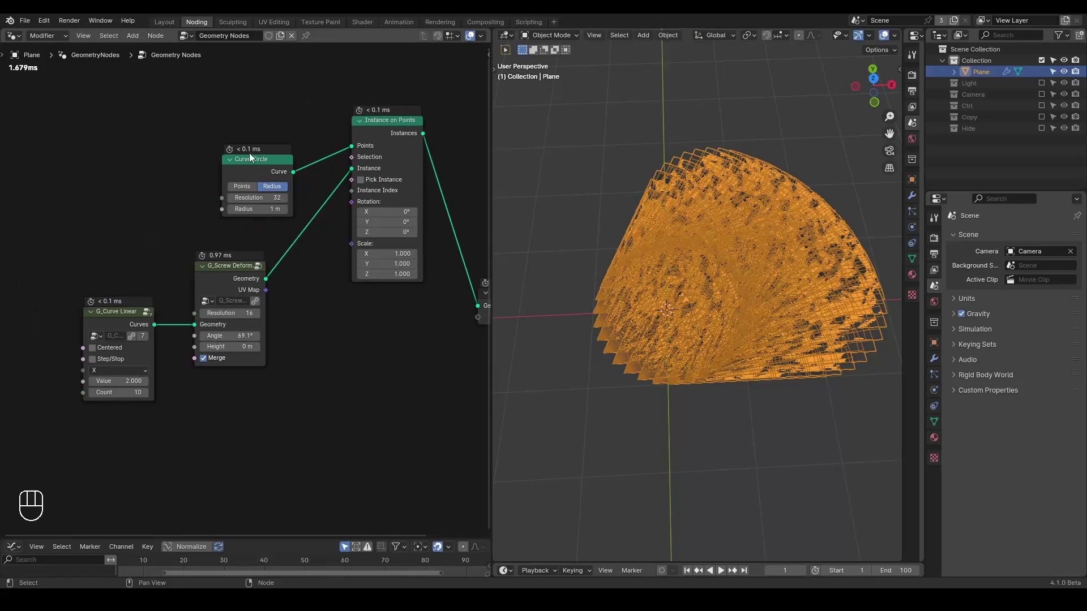
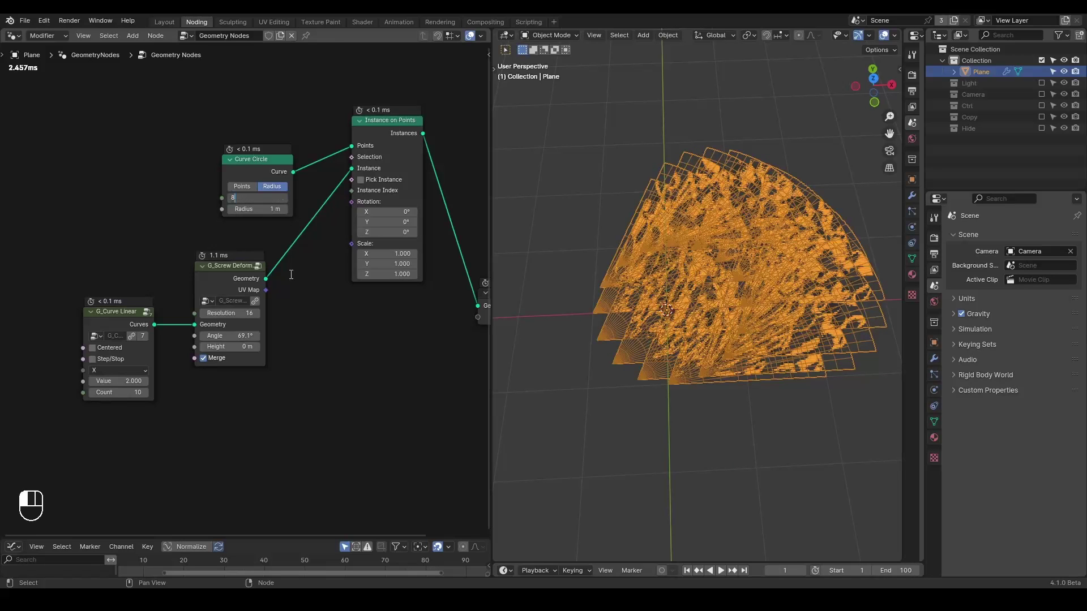
middle_click(214, 249)
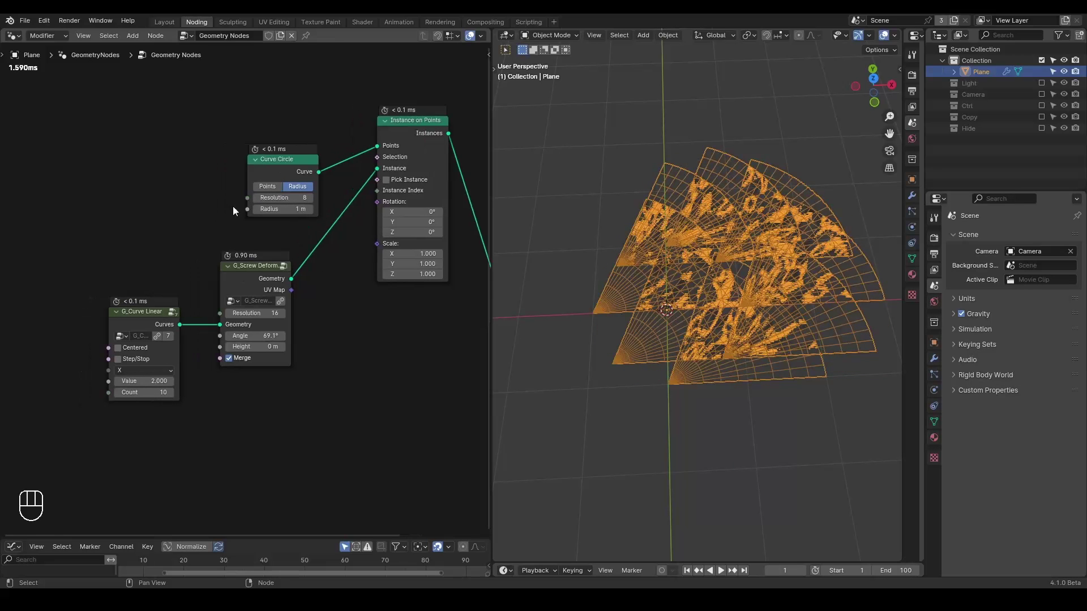
left_click(273, 165)
middle_click(160, 207)
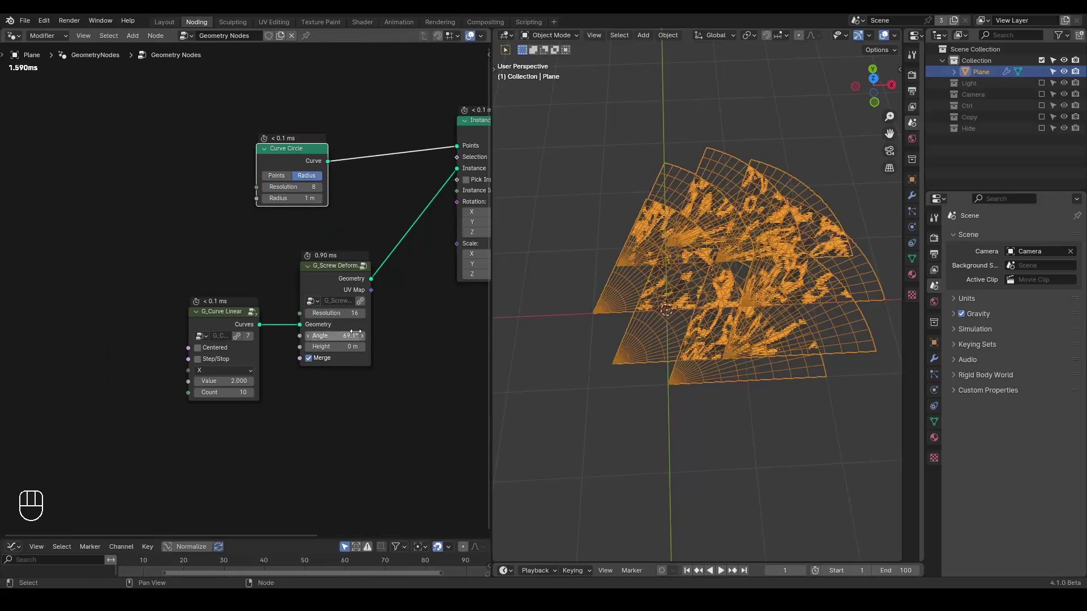
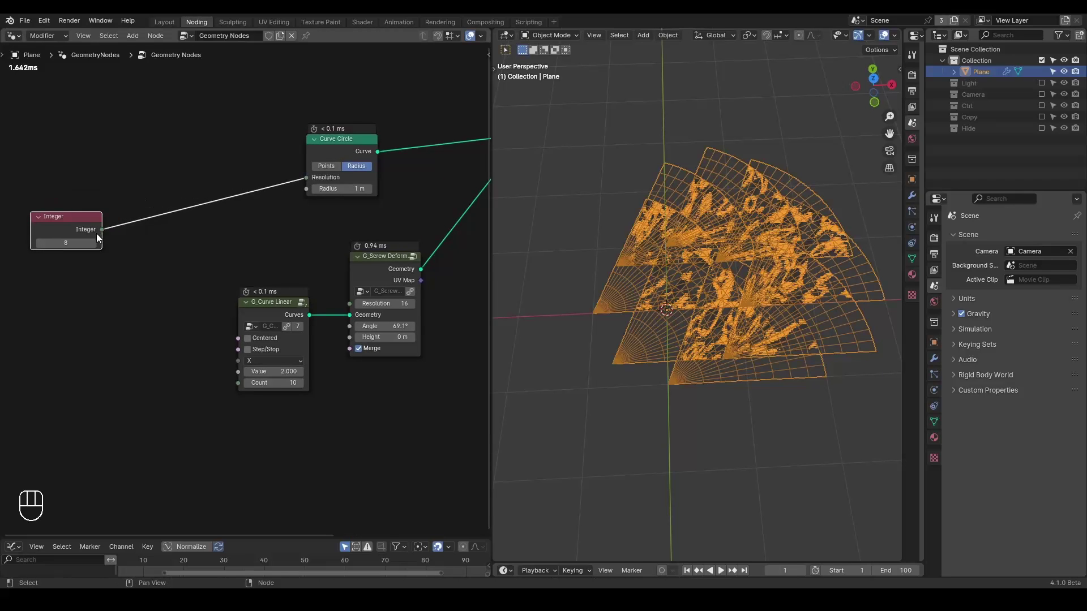
Step: Drive circle Resolution from an Integer of 8 and the blade Angle from 6.283 divided by it
left_click_drag(101, 238, 159, 270)
left_click(157, 296)
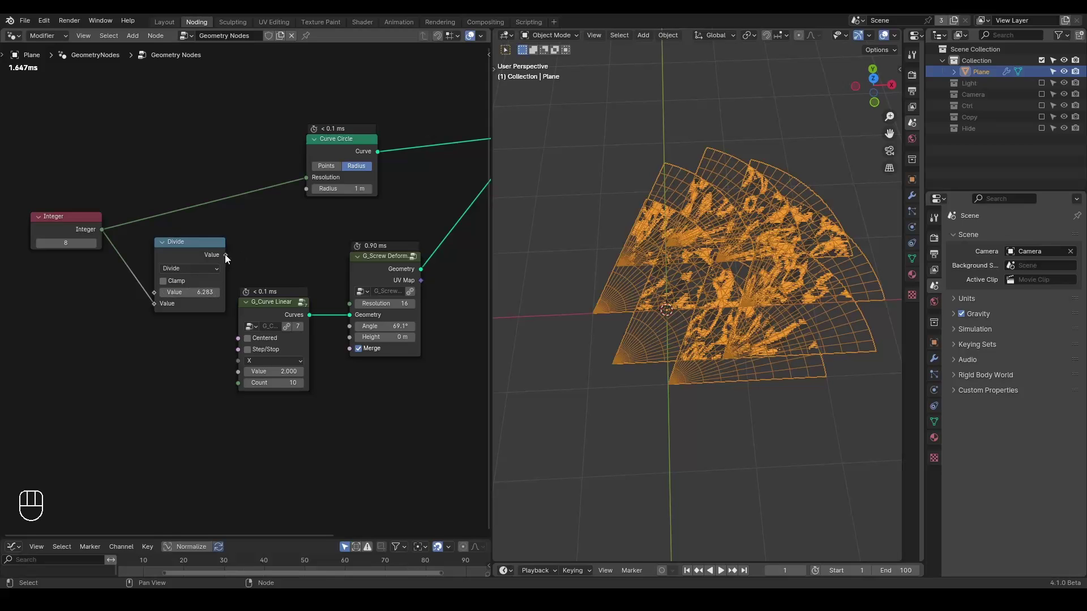
left_click_drag(229, 257, 351, 328)
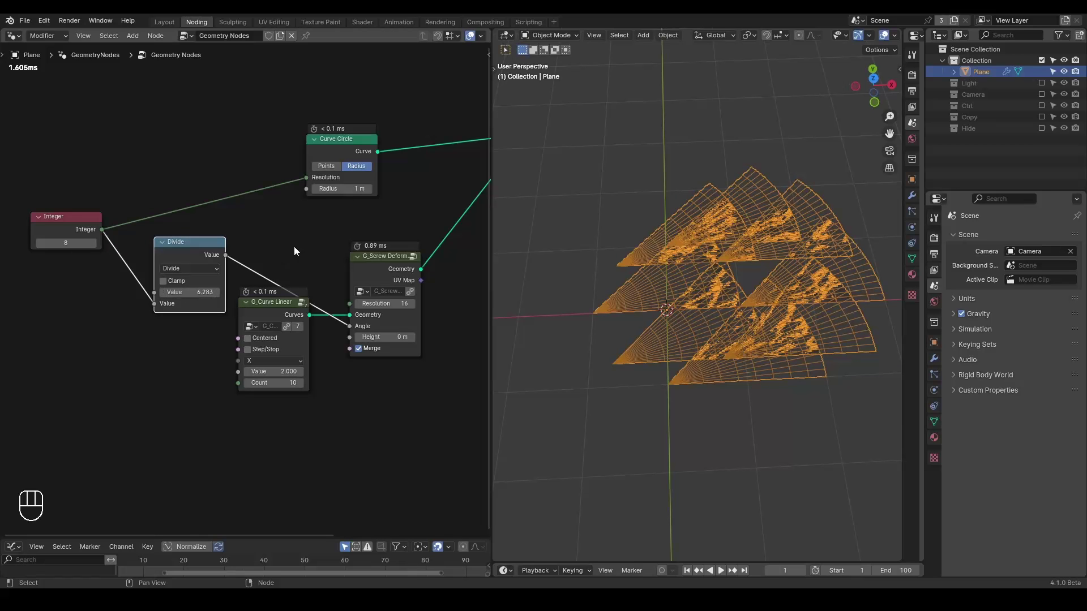
middle_click(407, 404)
left_click(240, 279)
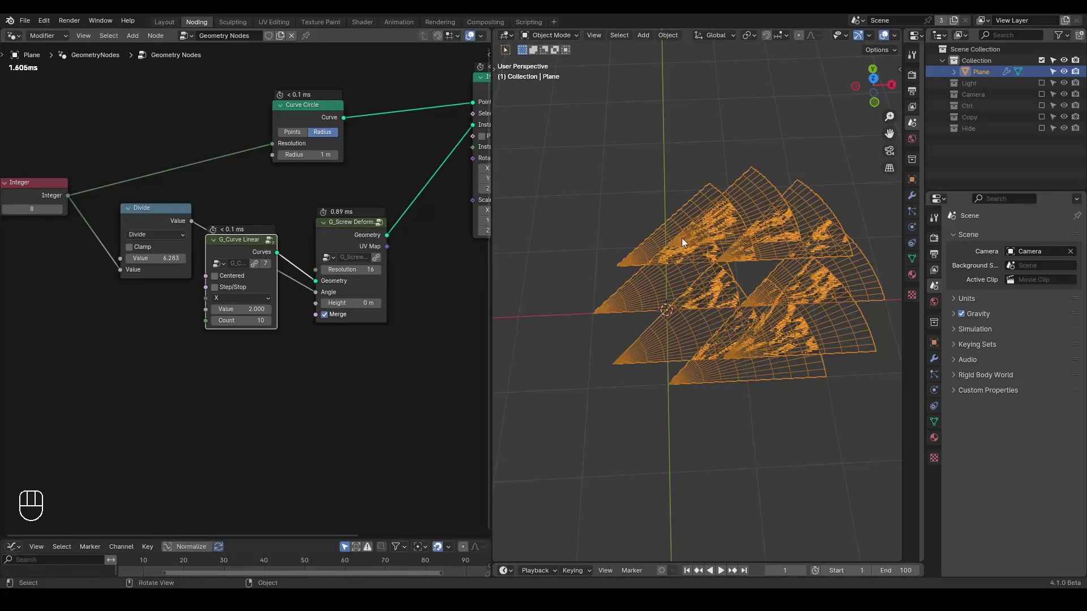
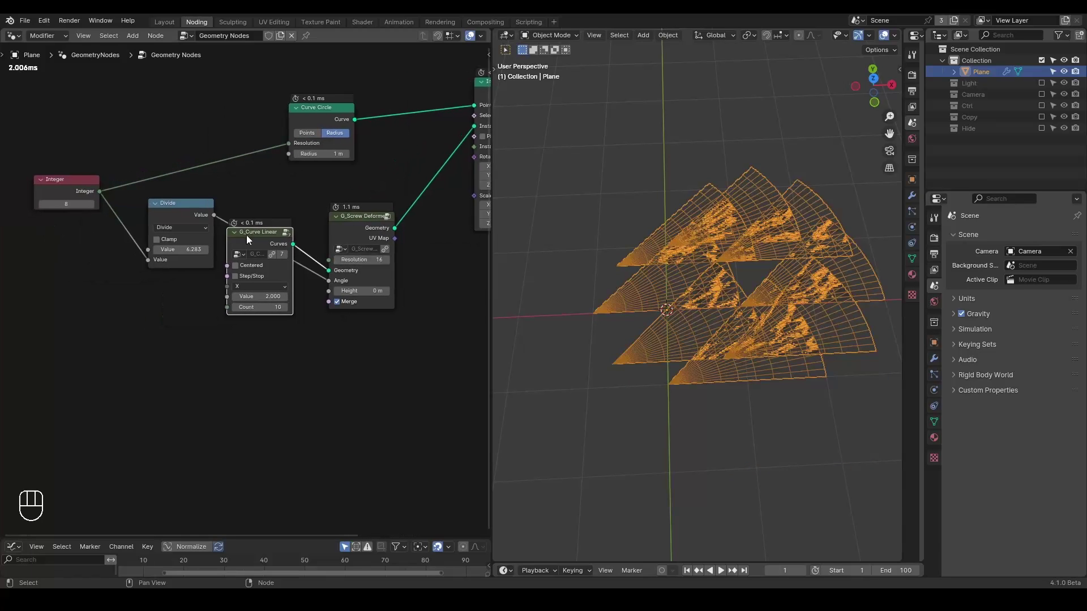
Step: Tidy the tree, collapsing the G_Curve Linear node, with the Divide value at 360
left_click(236, 237)
left_click(260, 232)
left_click(282, 286)
right_click(282, 286)
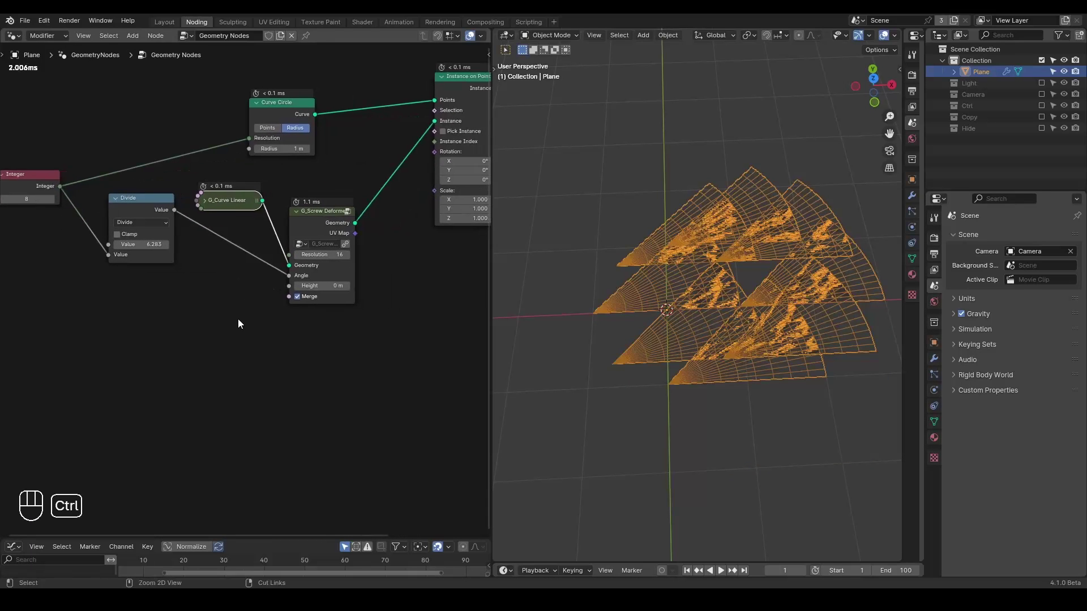
Step: Add a G_Combine Euler Rotation node feeding the Instance on Points Rotation
key("ctrl+a")
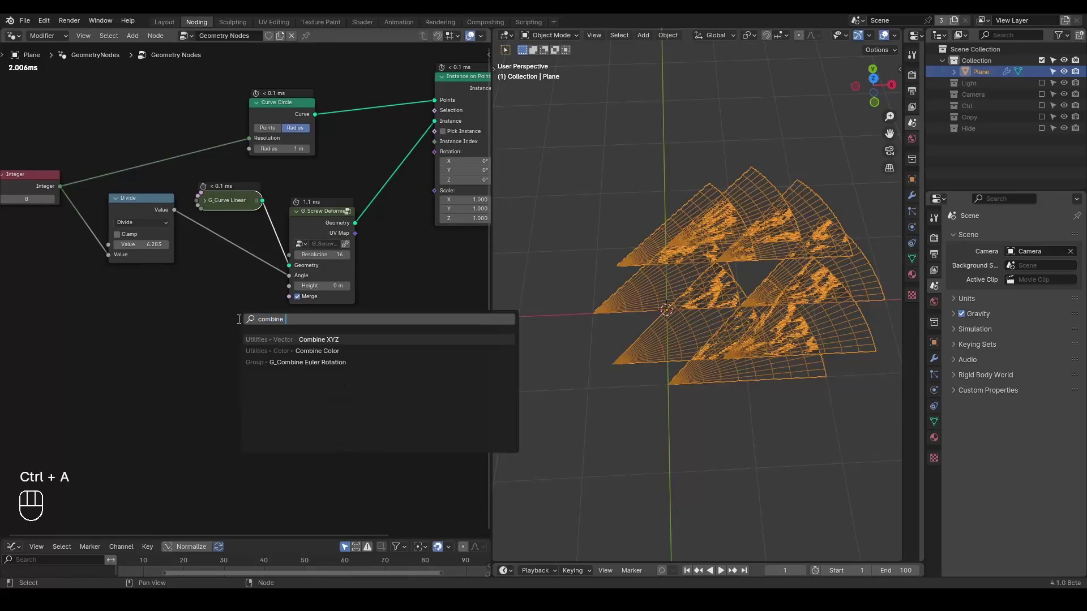
key("Down")
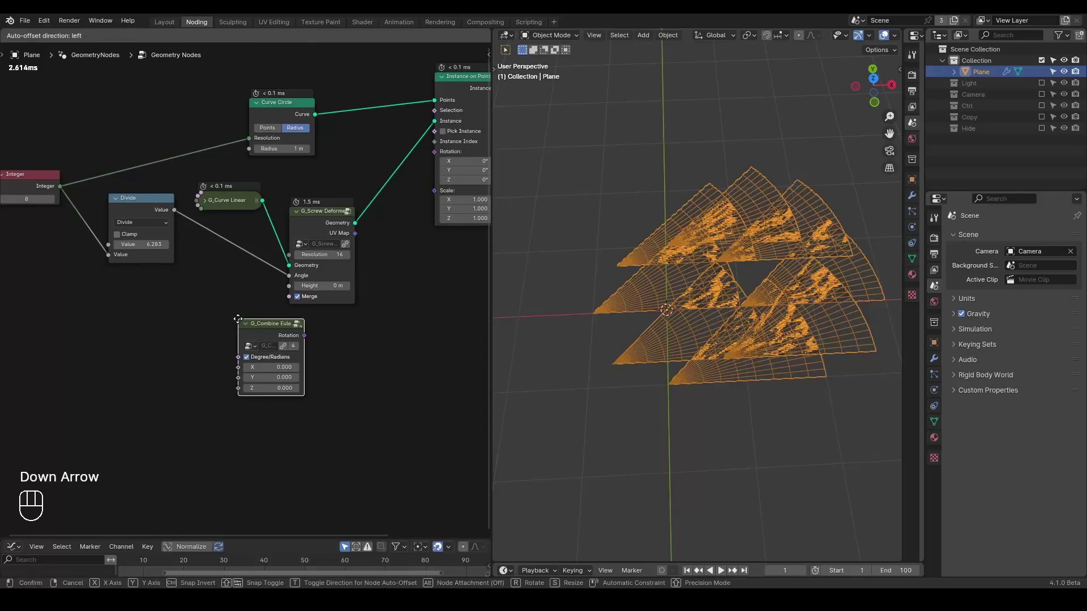
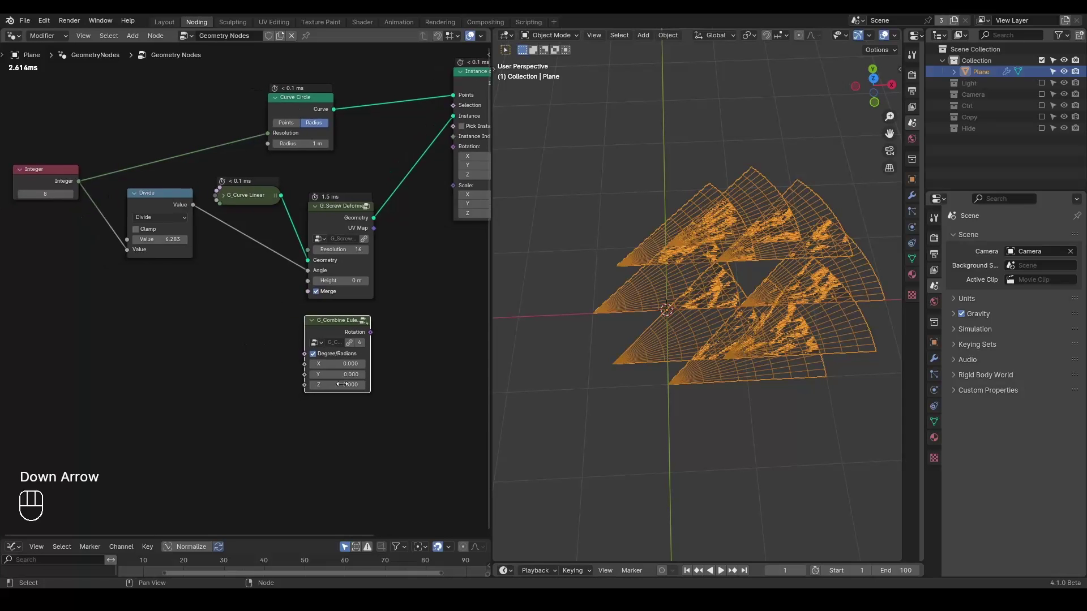
left_click_drag(374, 334, 459, 150)
middle_click(246, 372)
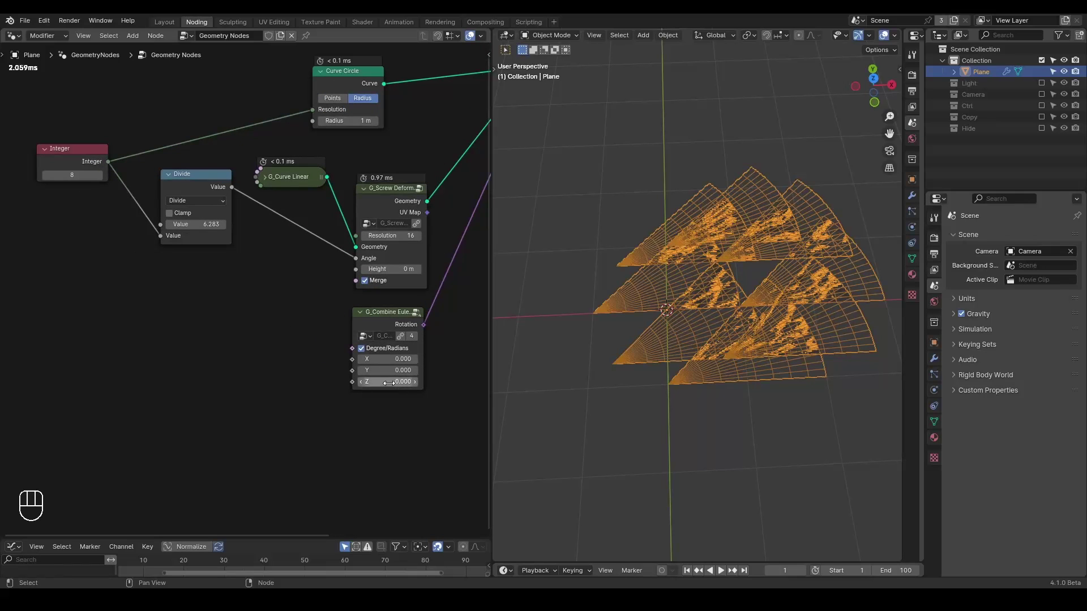
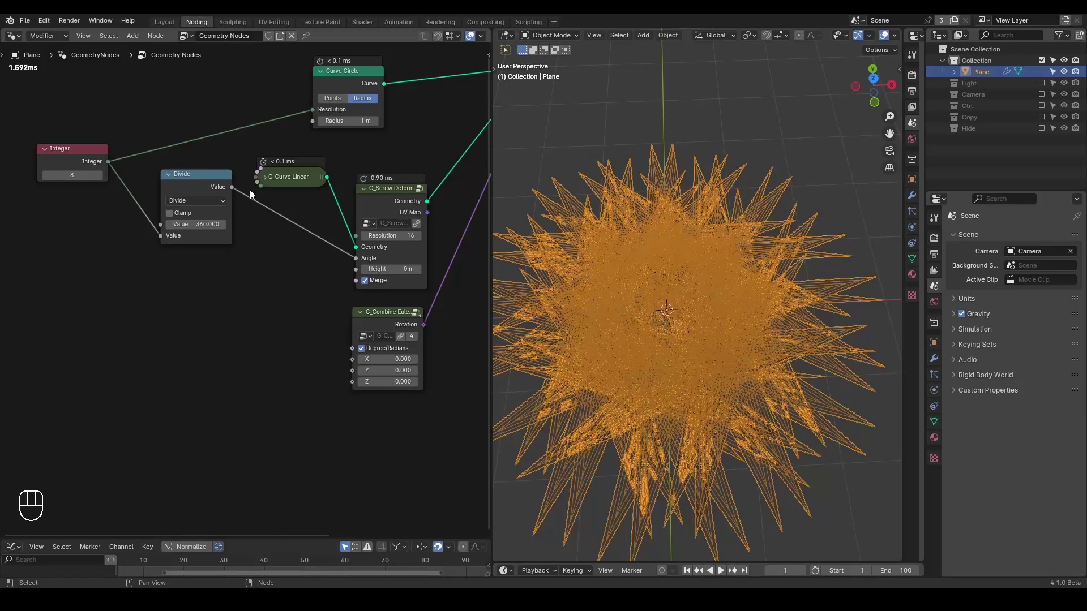
Step: Route the divided angle through To Radians into Angle, and times Index into the Euler Z rotation
left_click_drag(237, 195, 272, 263)
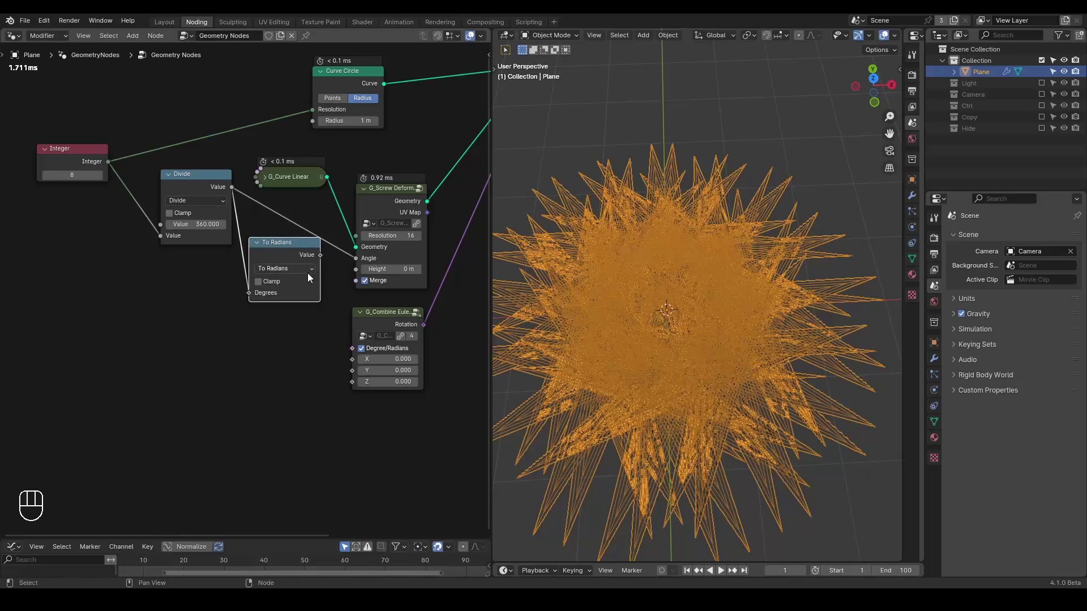
left_click_drag(319, 260, 368, 266)
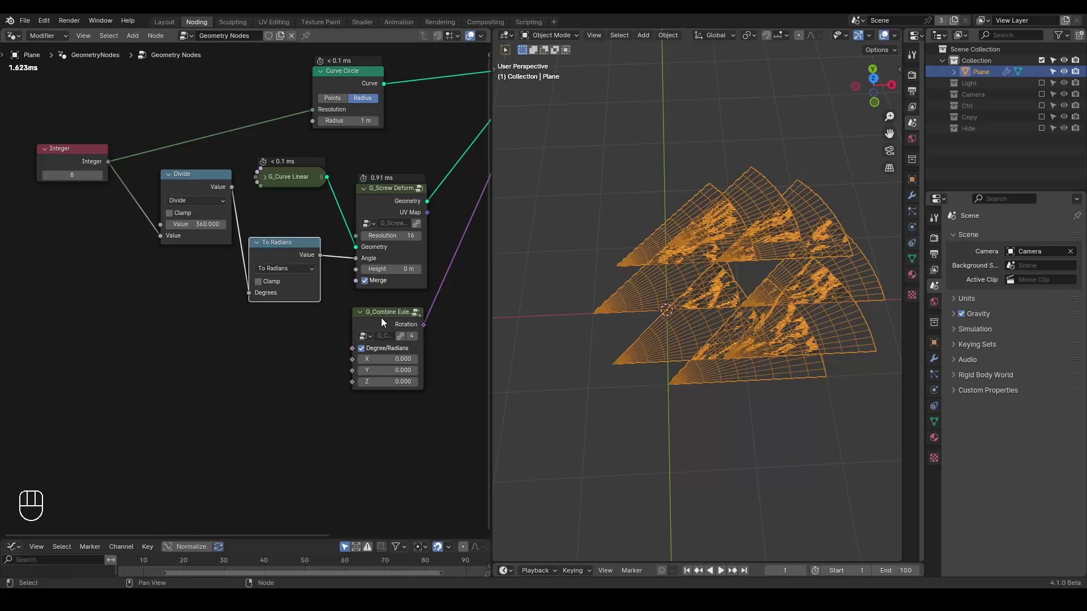
left_click(386, 323)
left_click(208, 191)
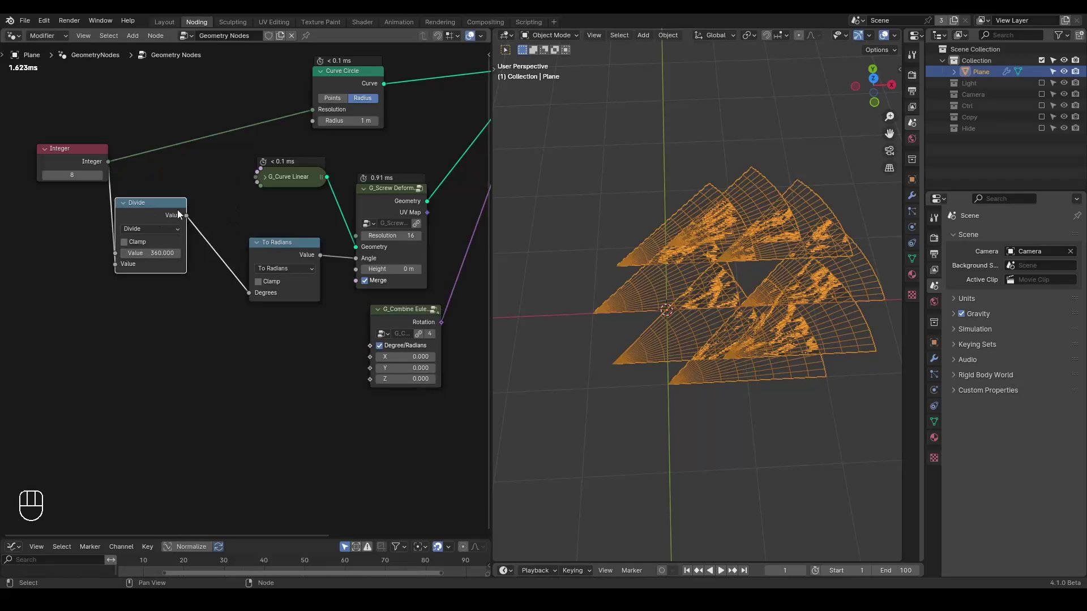
left_click_drag(199, 233, 228, 341)
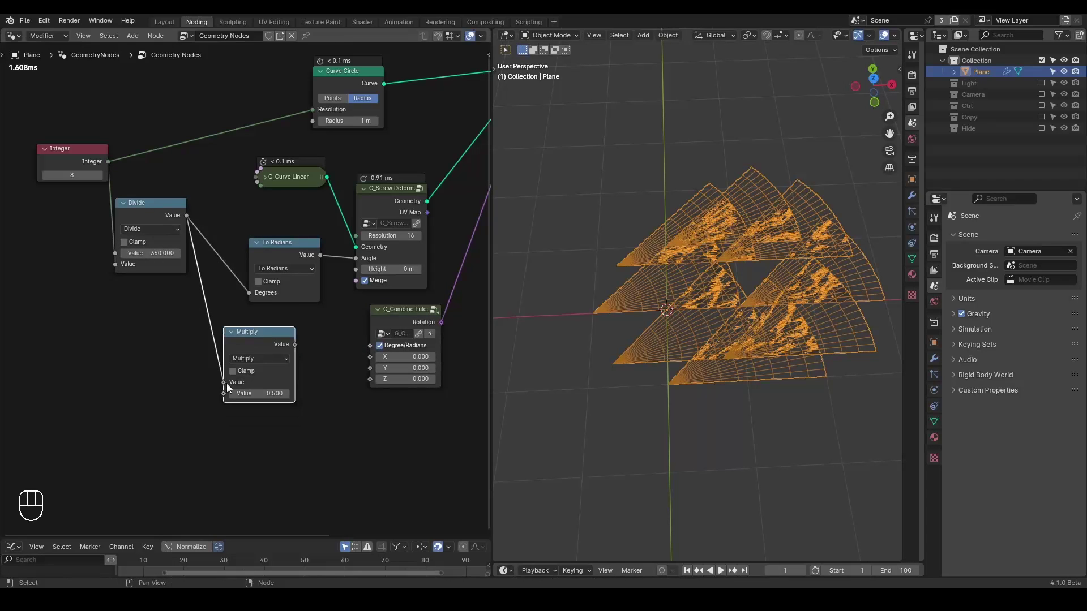
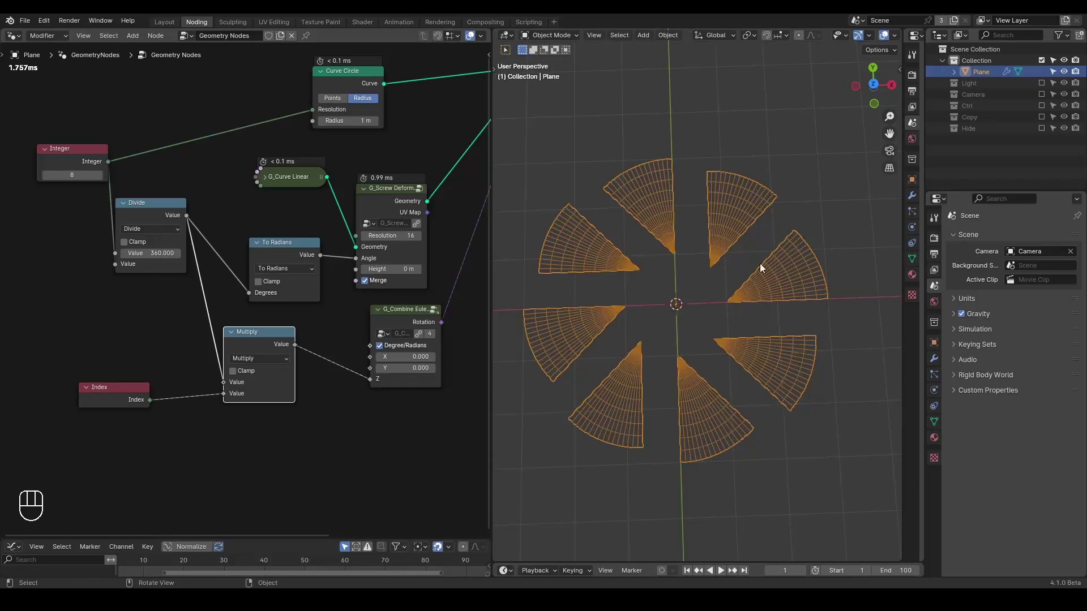
Step: Set the Curve Circle radius to 0 m so the blades overlap into a disc, and move Group Output right
key("ctrl+shift+alt+w")
key("ctrl+shift+alt+q")
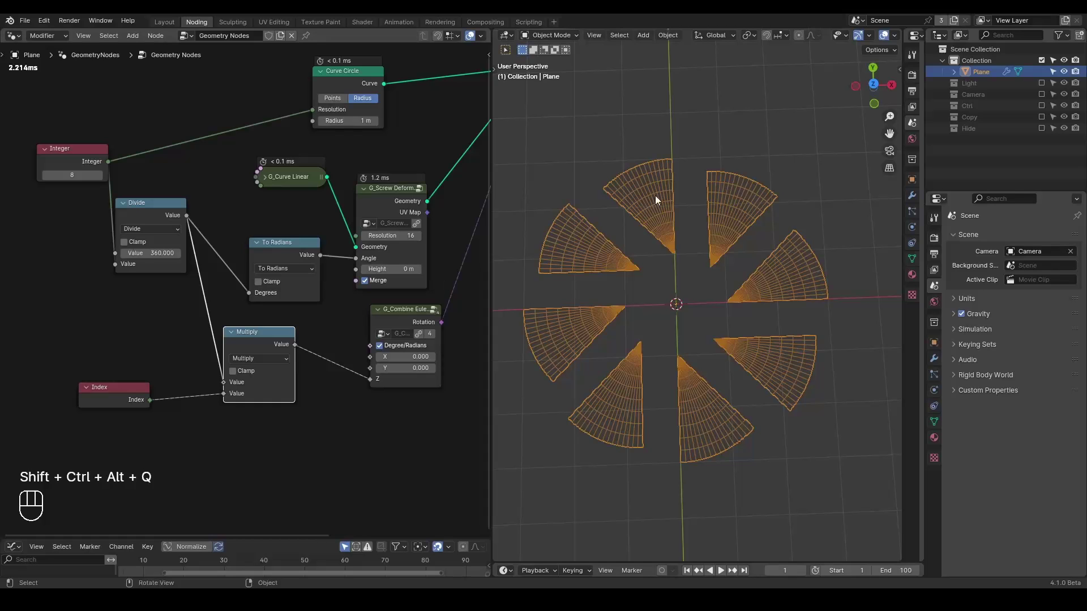
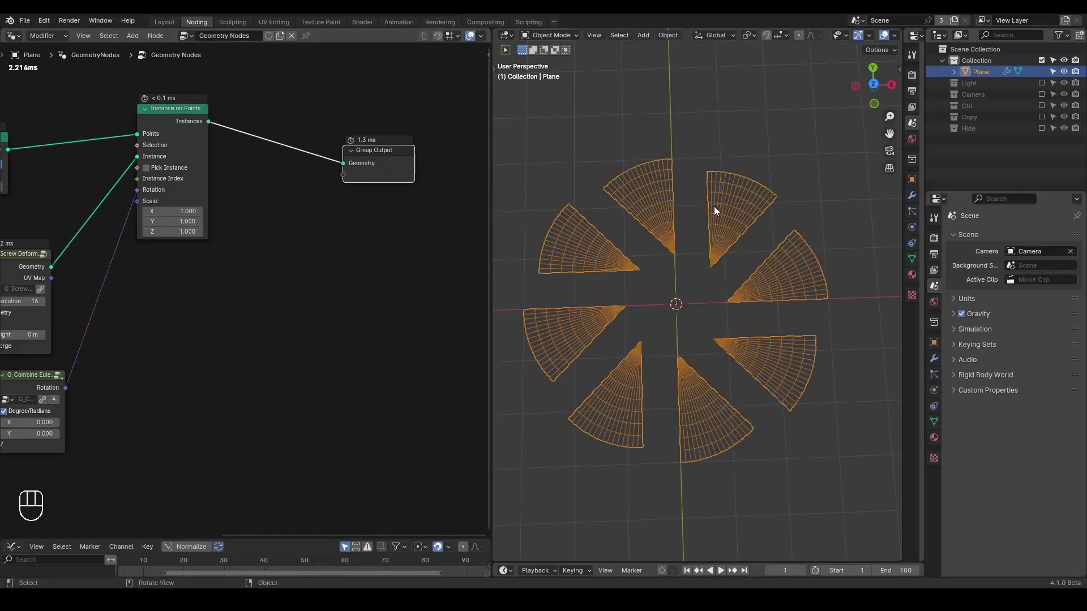
key("d")
left_click(647, 210)
key("d")
key("d")
key("d")
left_click(683, 161)
left_click(710, 145)
key("d")
key("d")
left_click(165, 124)
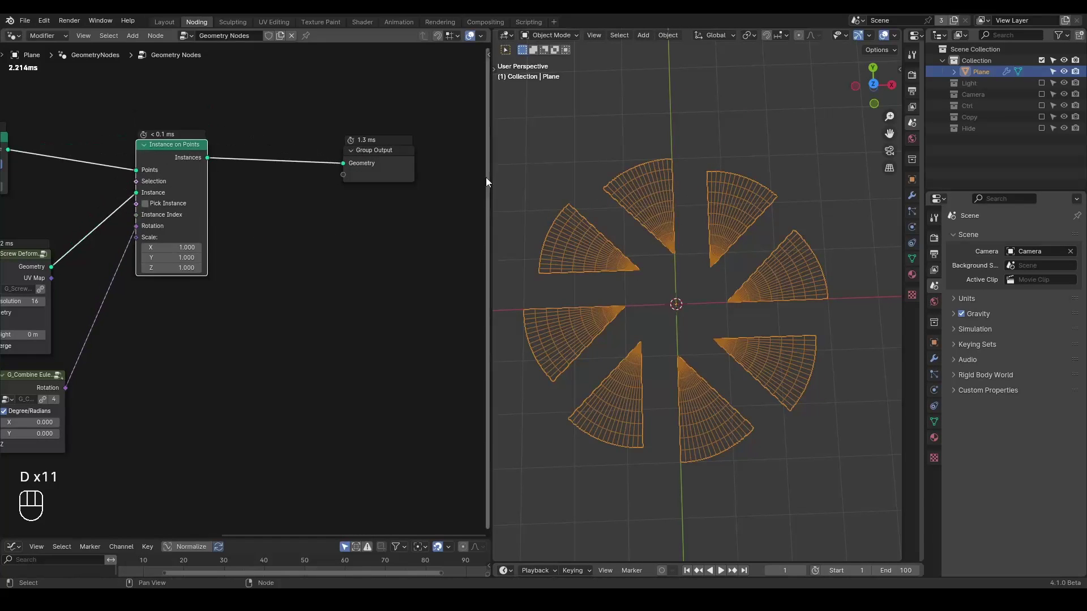
left_click(381, 169)
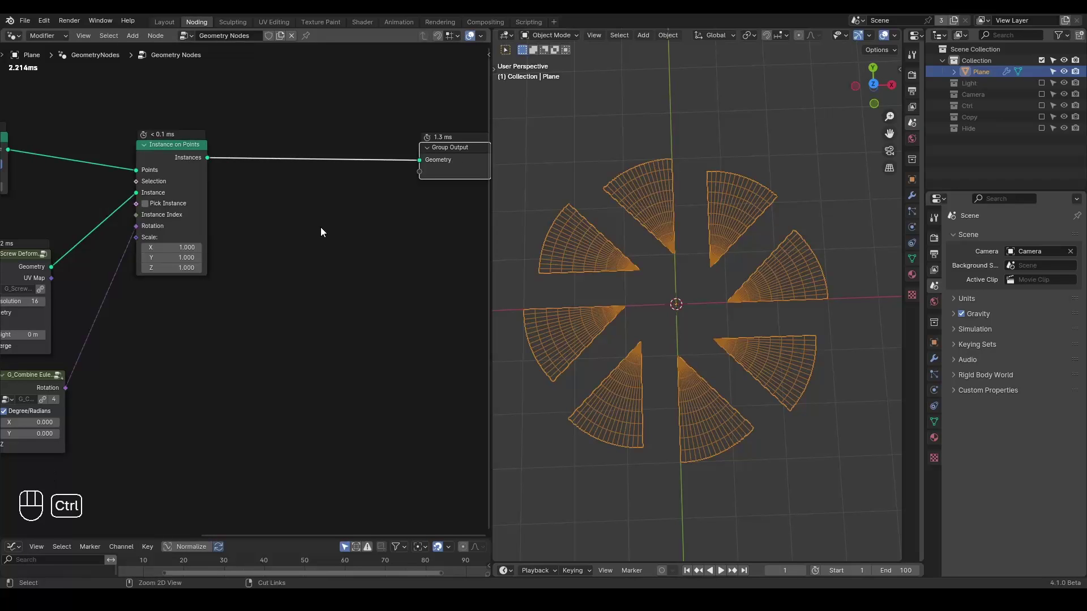
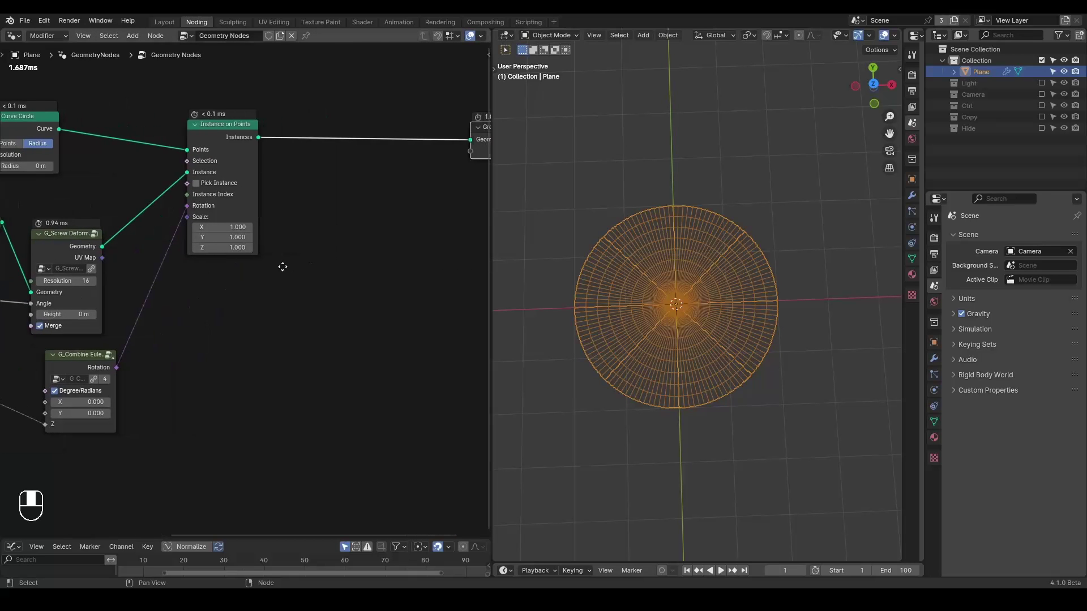
Step: Add Translate Instances (local X −0.36 m, Y 0.9 m) before the output and view in Solid shading
key("ctrl+a")
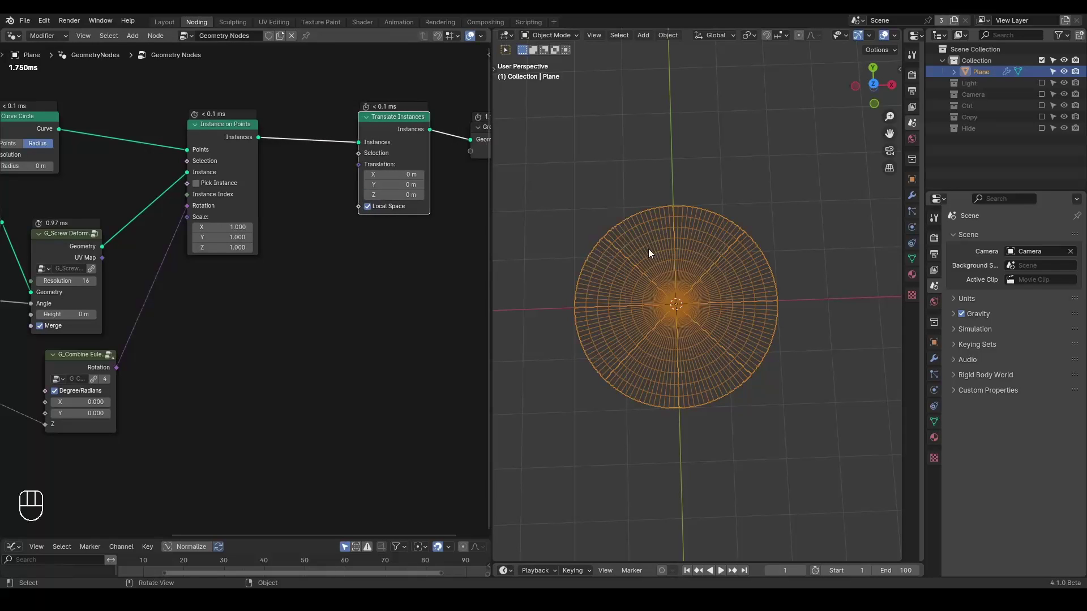
middle_click(217, 328)
left_click_drag(105, 355, 176, 312)
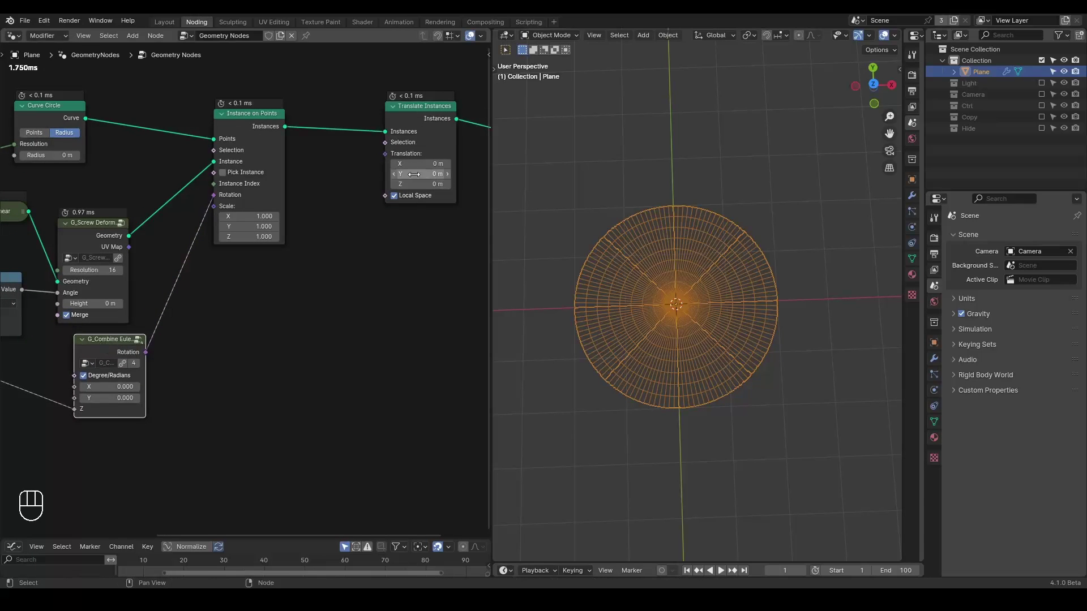
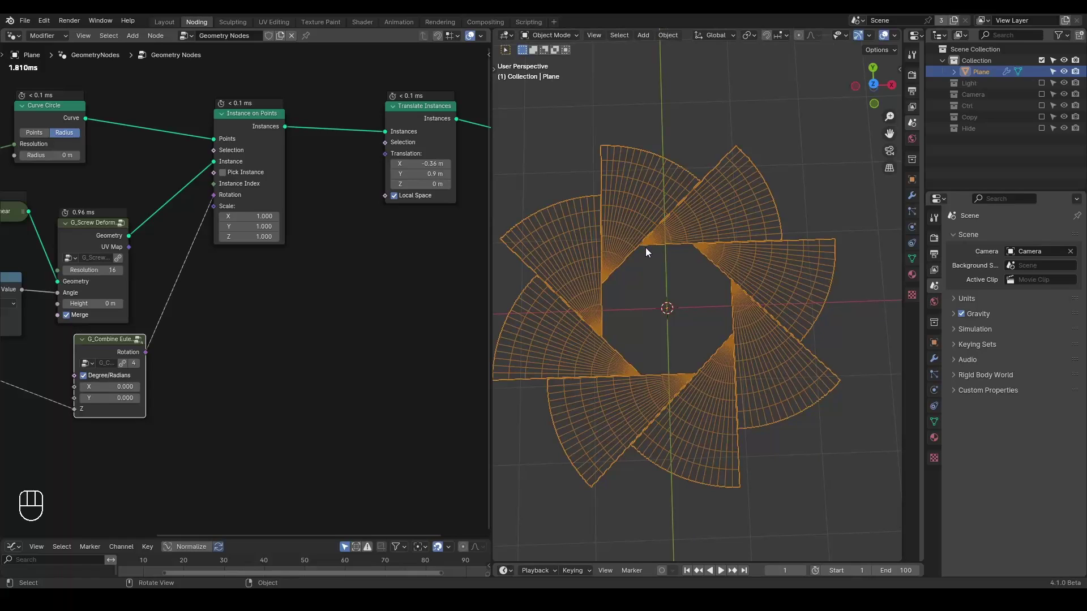
key("z")
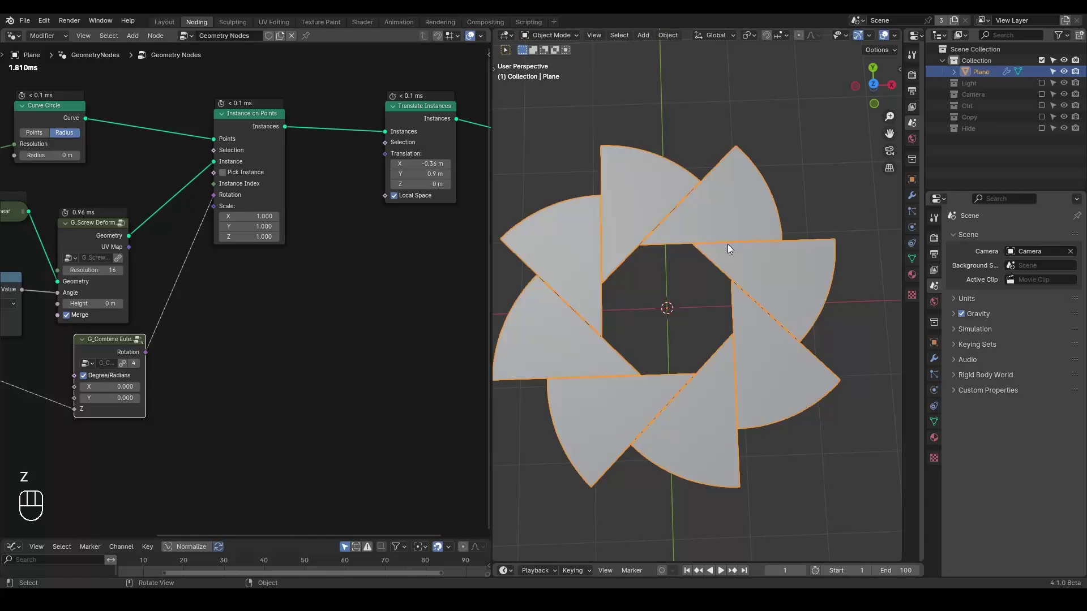
Step: Add a Value node feeding a Clamp (0–1) below the tree
left_click_drag(382, 275, 389, 230)
key("ctrl+a")
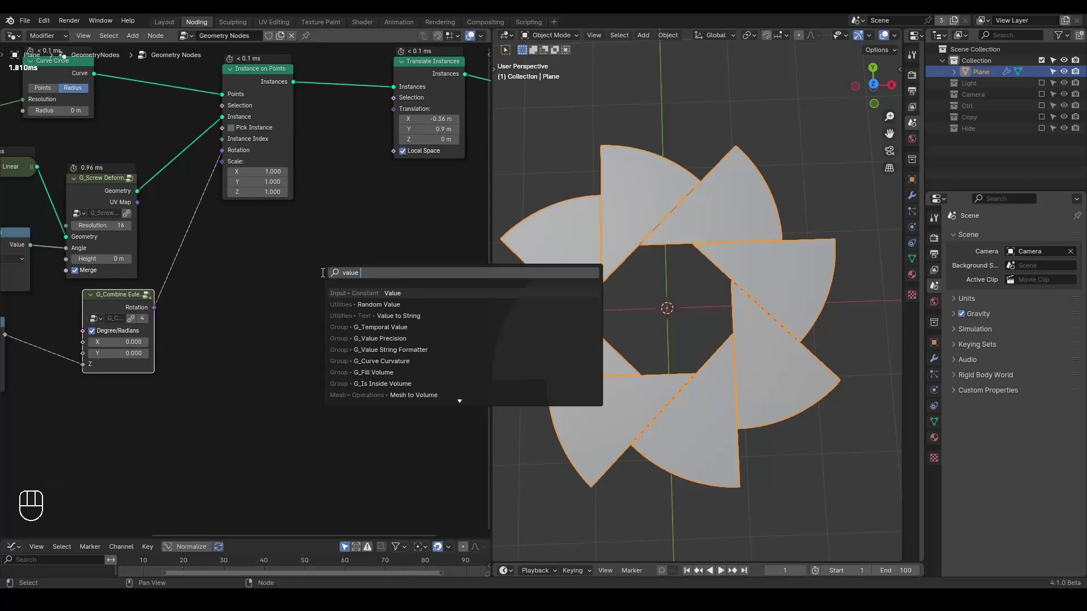
middle_click(92, 405)
left_click_drag(176, 387, 238, 319)
middle_click(268, 319)
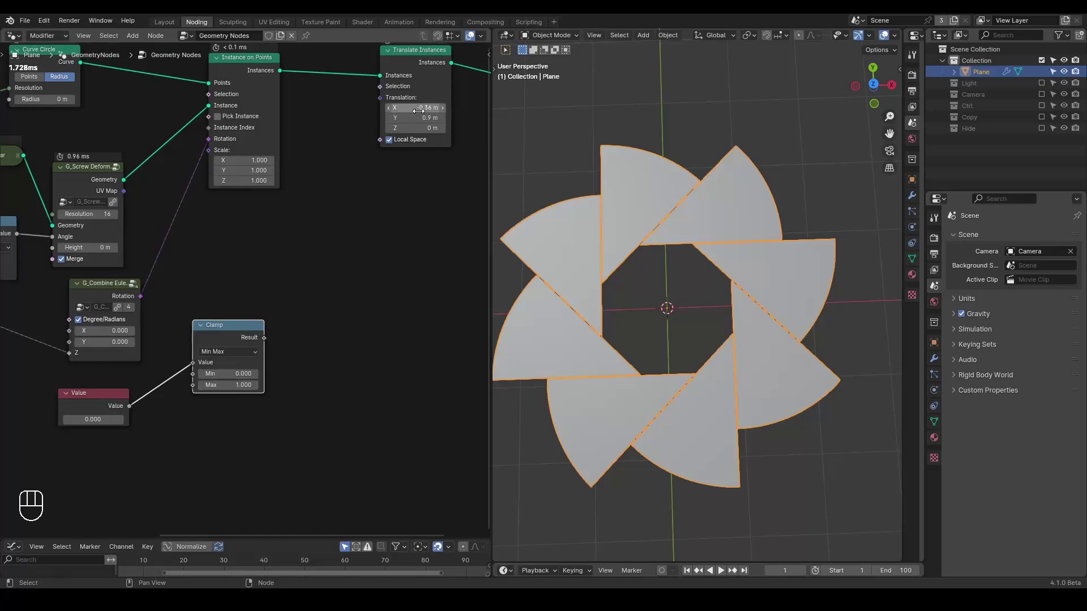
Step: Add a Combine XYZ and feed the clamped result into its X and Y for the translation
key("ctrl+a")
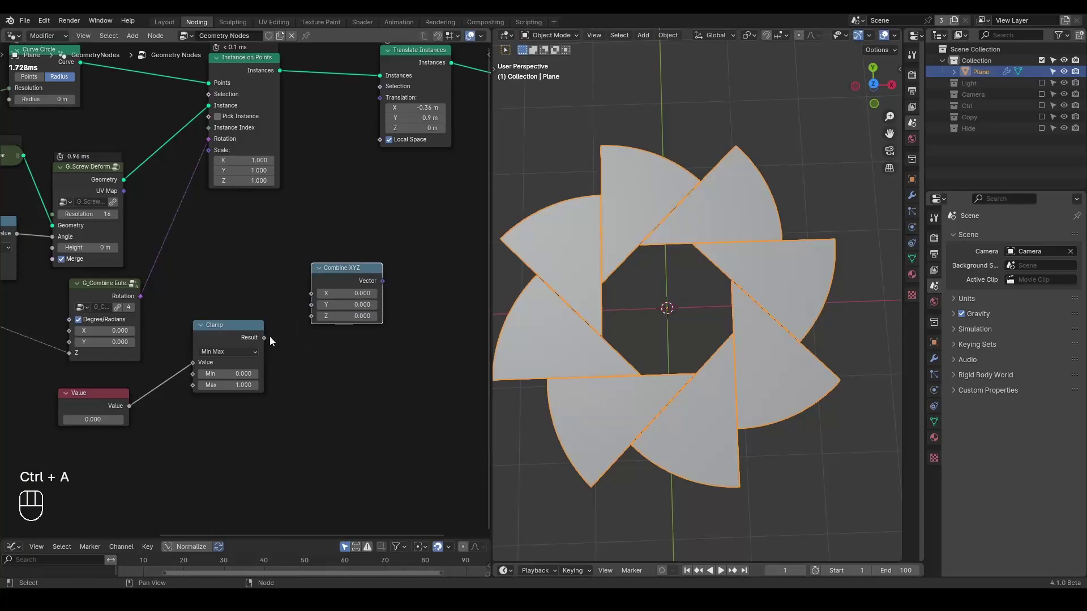
left_click_drag(258, 336, 292, 327)
left_click_drag(267, 339, 332, 300)
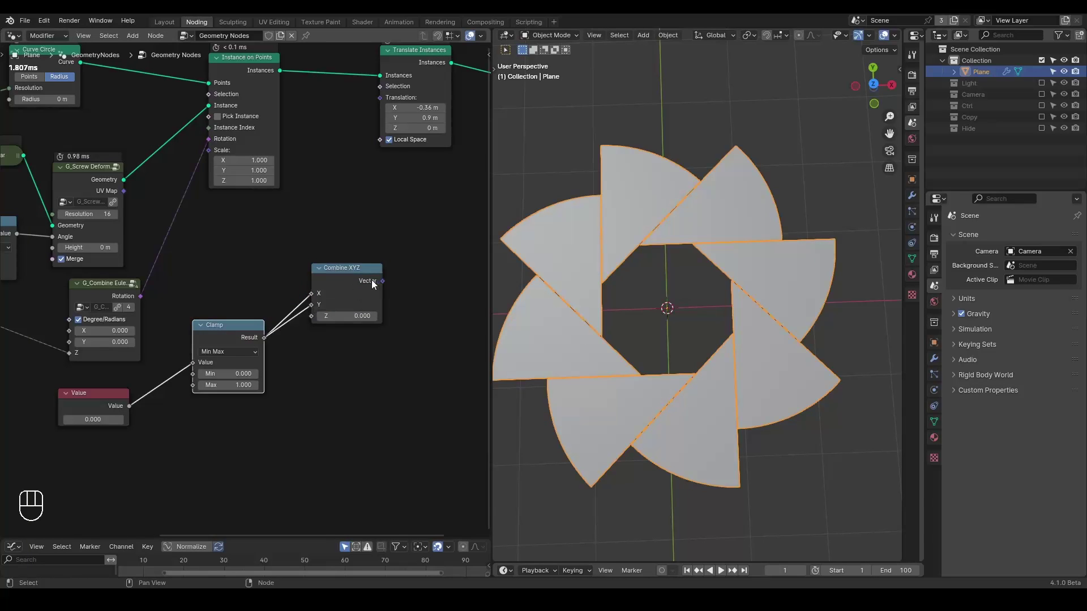
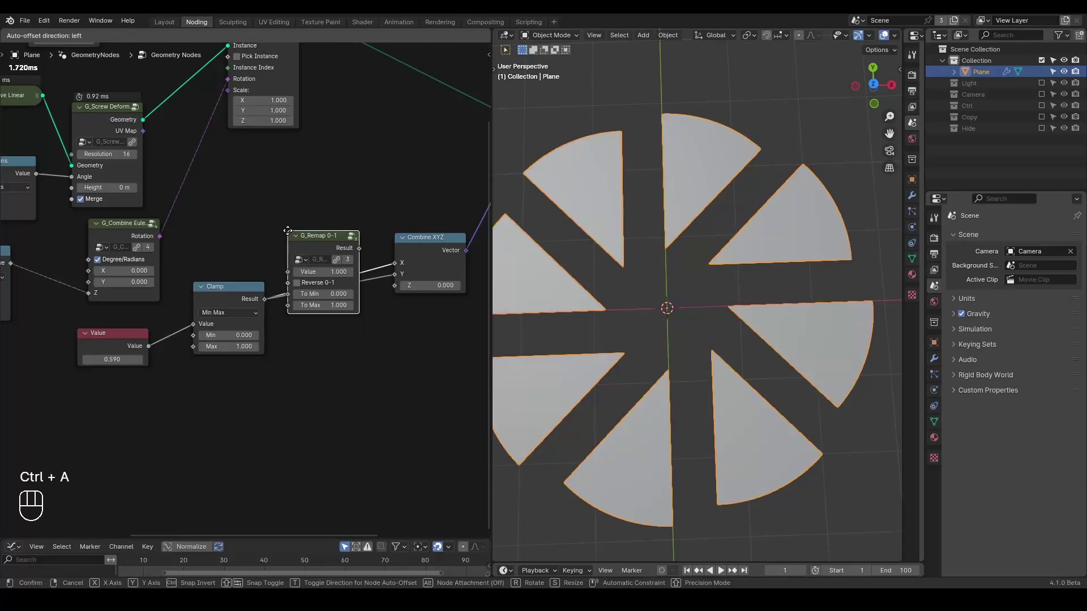
Step: Add a G_Remap 0-1 node for the X translation, discarding an accidental duplicate
key("ctrl+a")
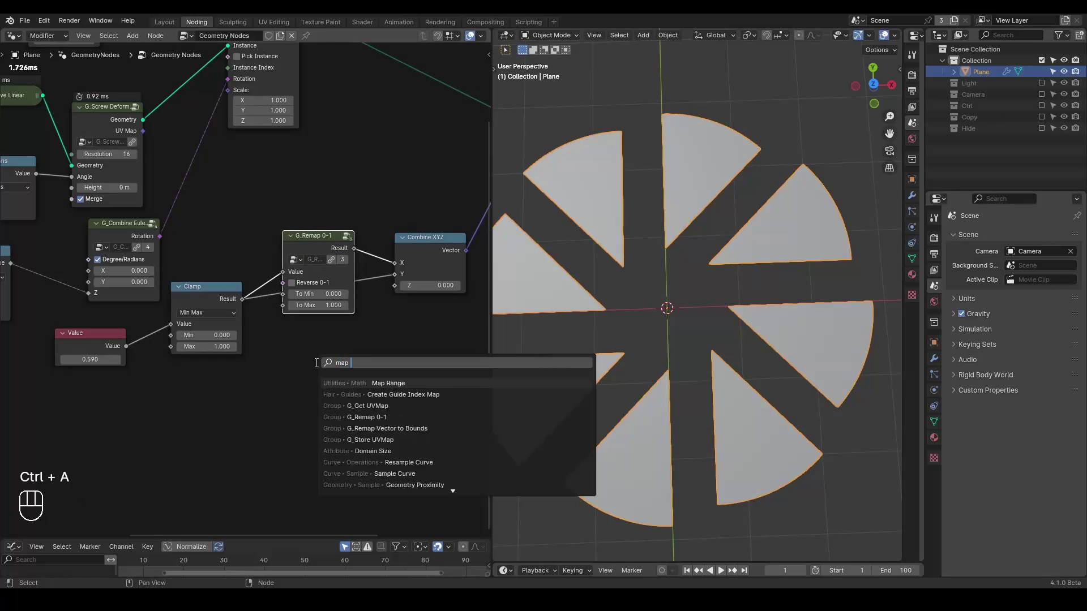
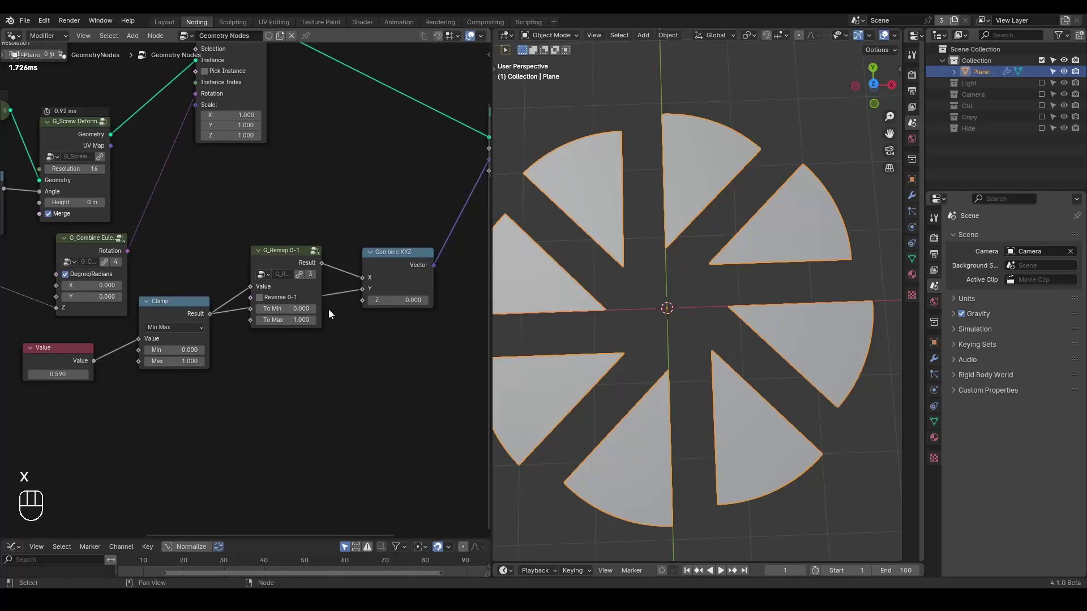
left_click(269, 262)
key("shift+d")
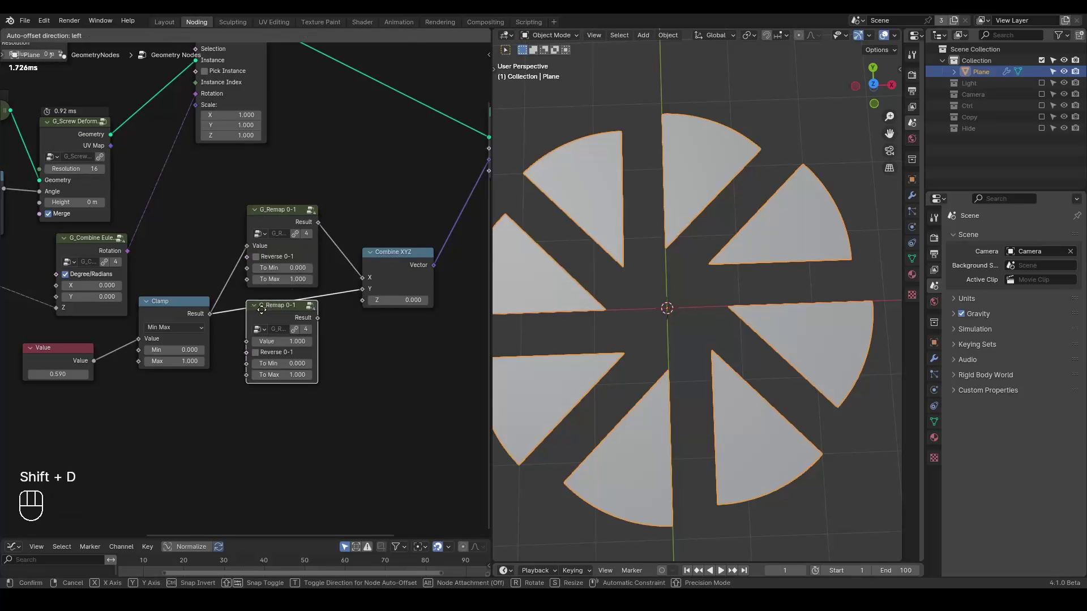
key("x")
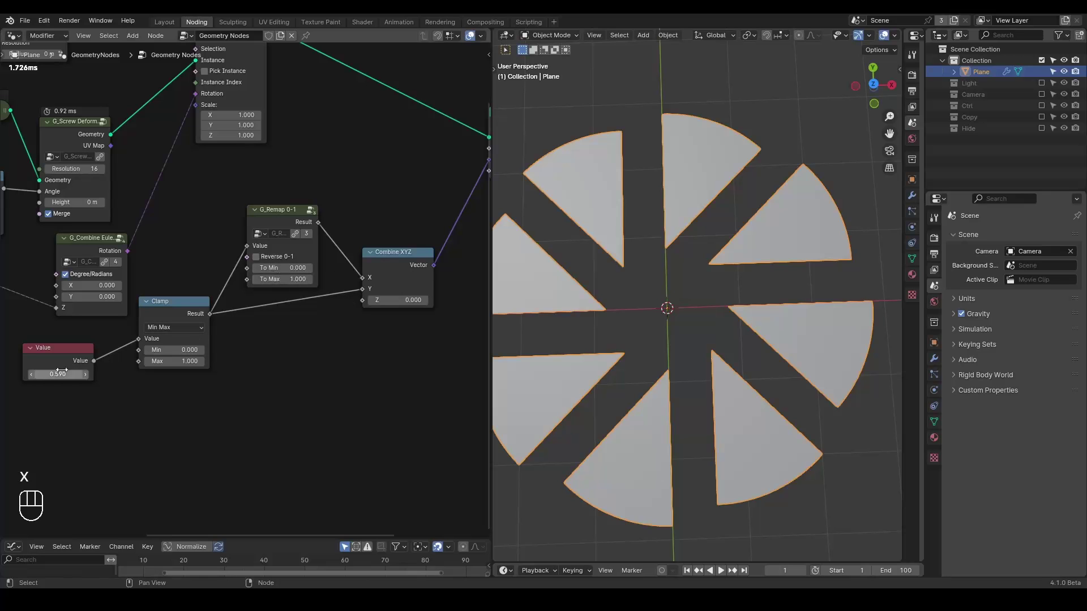
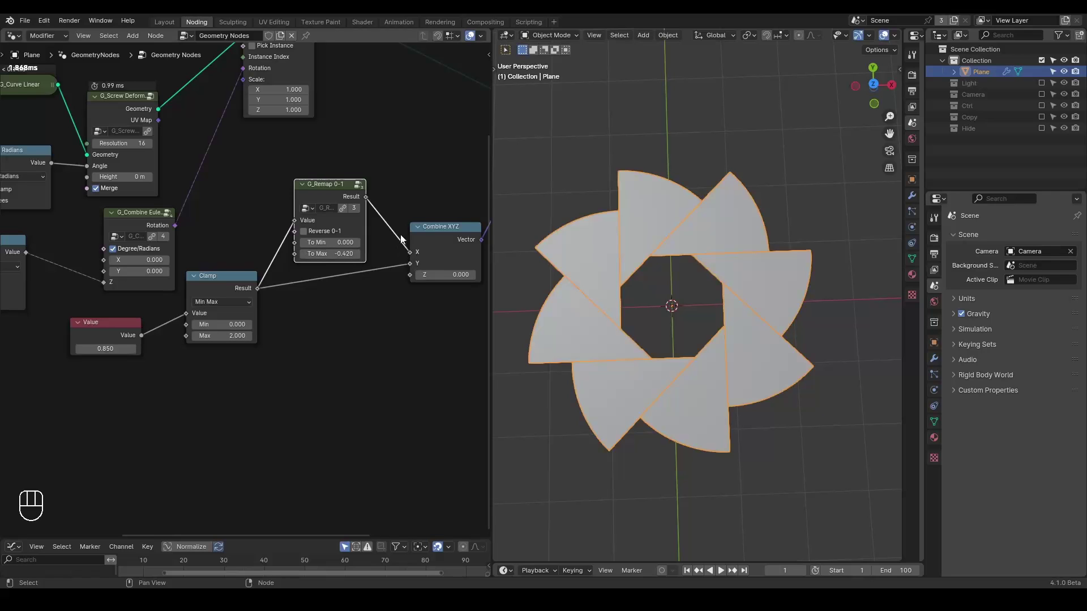
Step: Set the blade spread Value node to 0.840, leaving eight overlapping blades
left_click(237, 289)
key("ctrl+x")
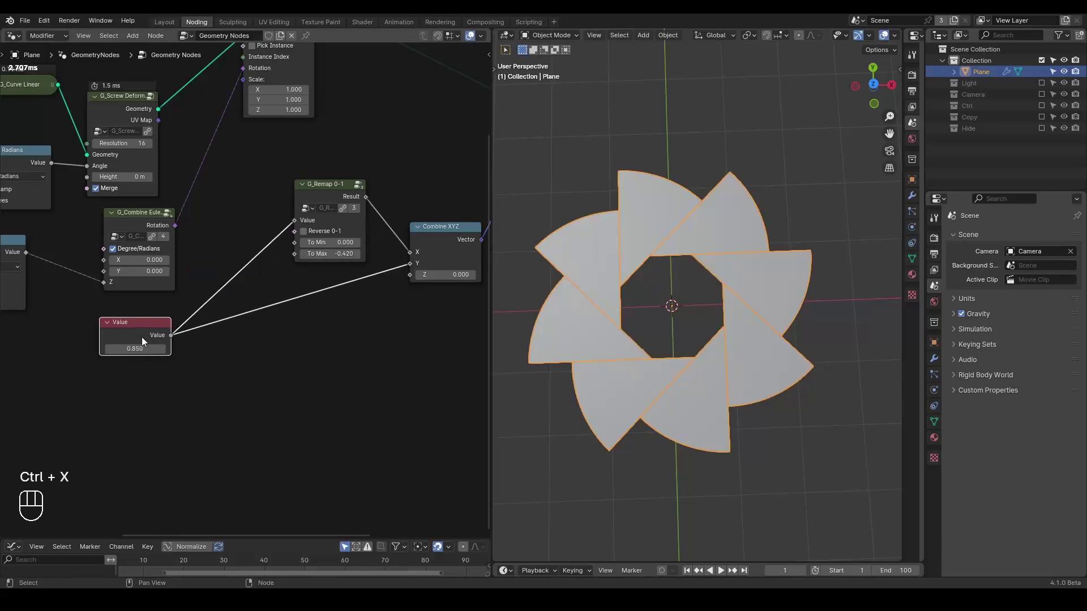
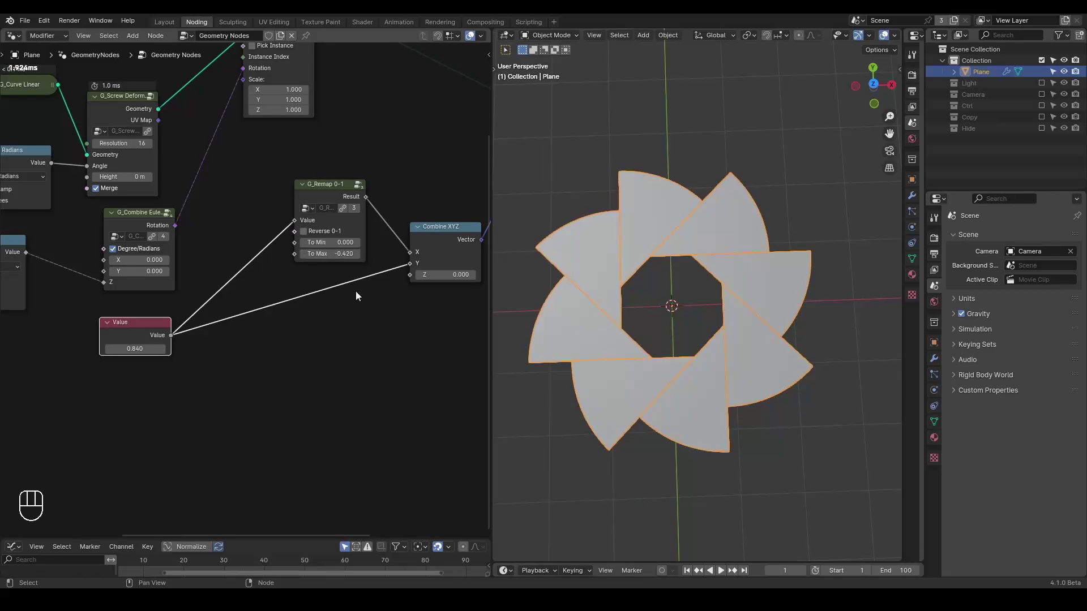
key("ctrl+shift+alt+w")
key("ctrl+shift+alt+q")
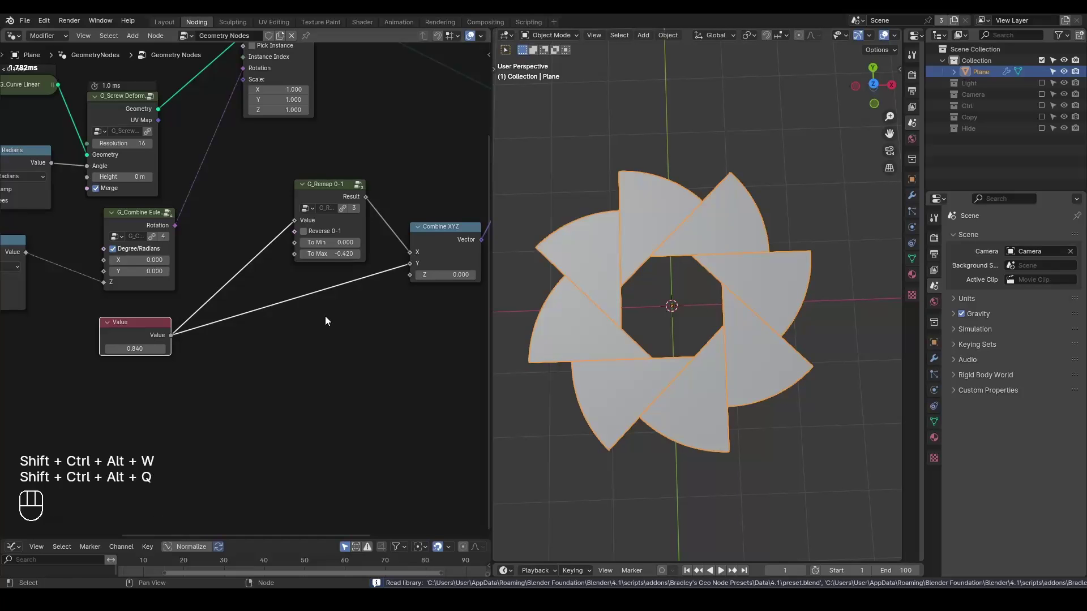
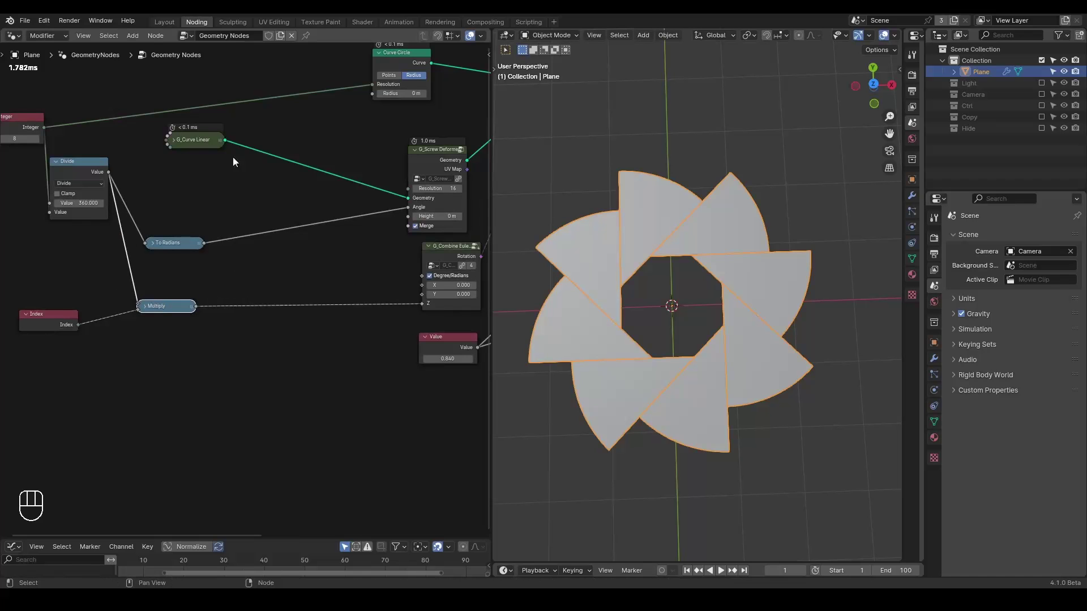
Step: Expand G_Curve Linear, try a Simple Deform modifier in Bend mode on the plane, then remove it
left_click(180, 140)
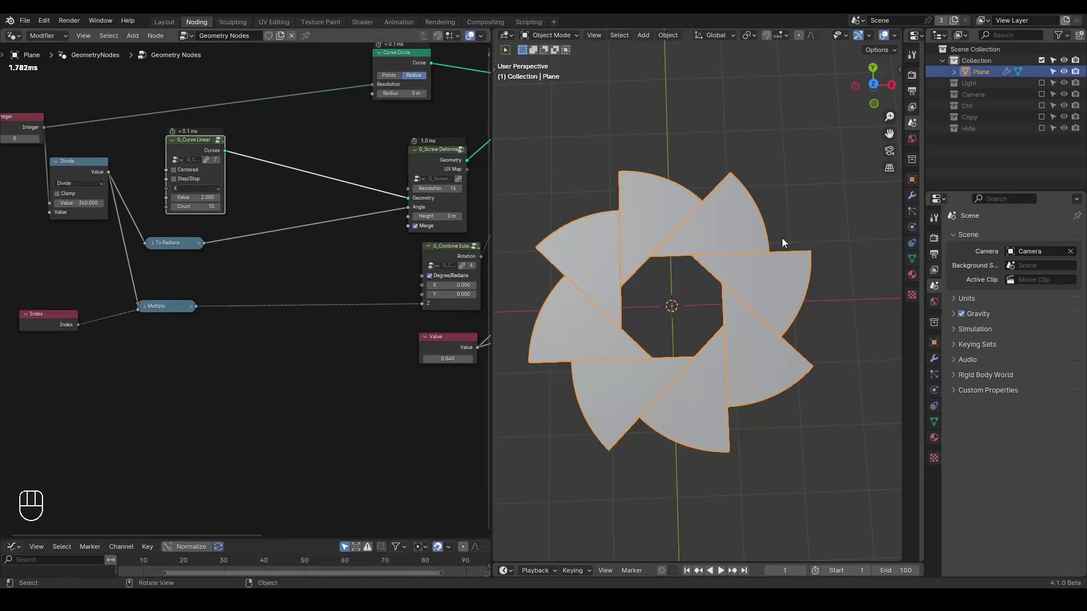
left_click(933, 365)
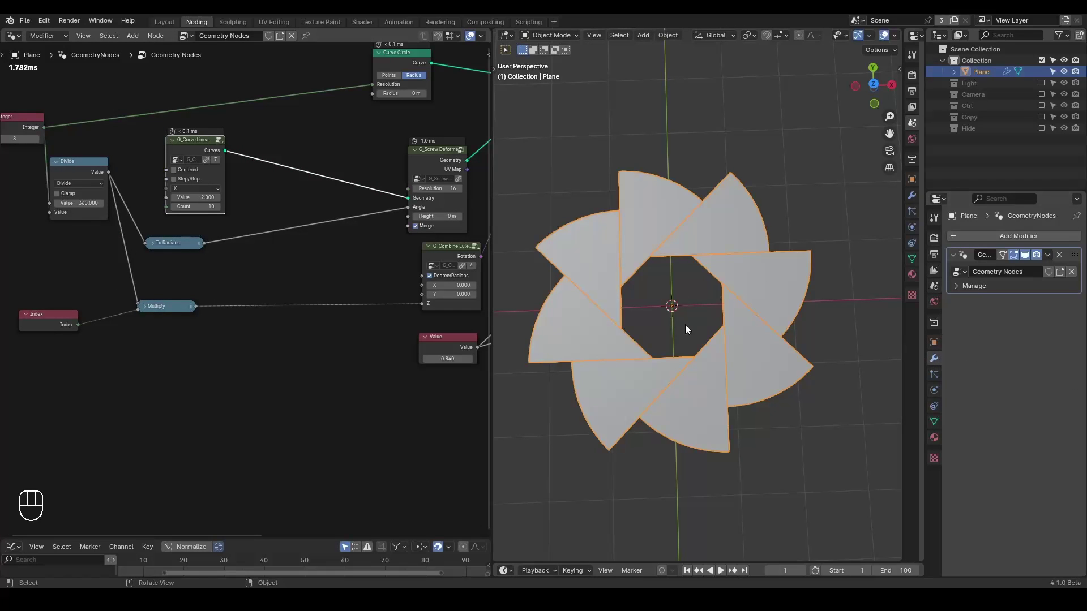
left_click_drag(993, 238, 993, 240)
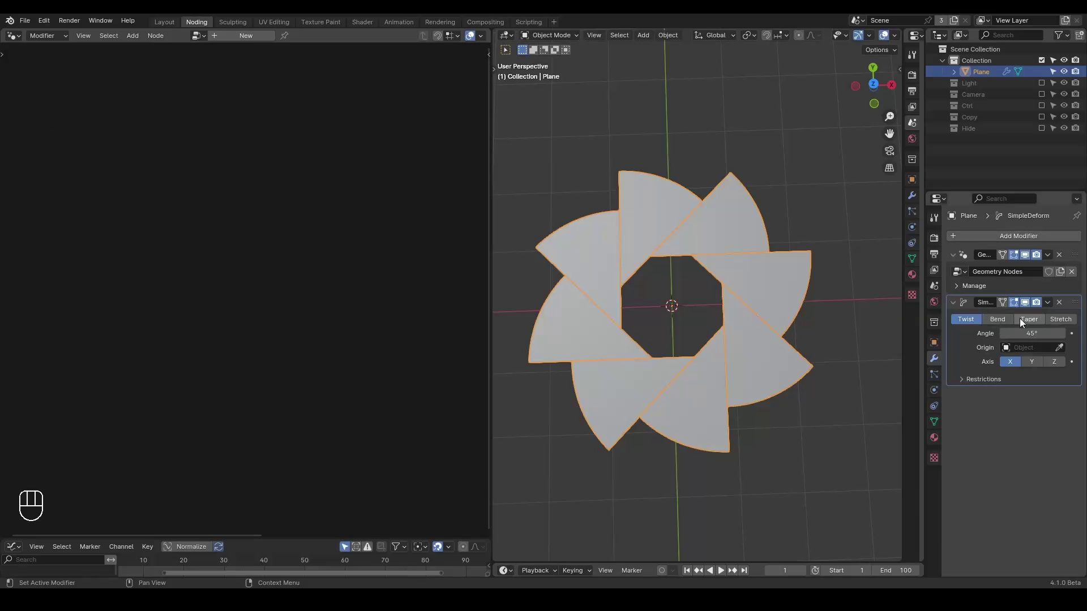
left_click(1010, 324)
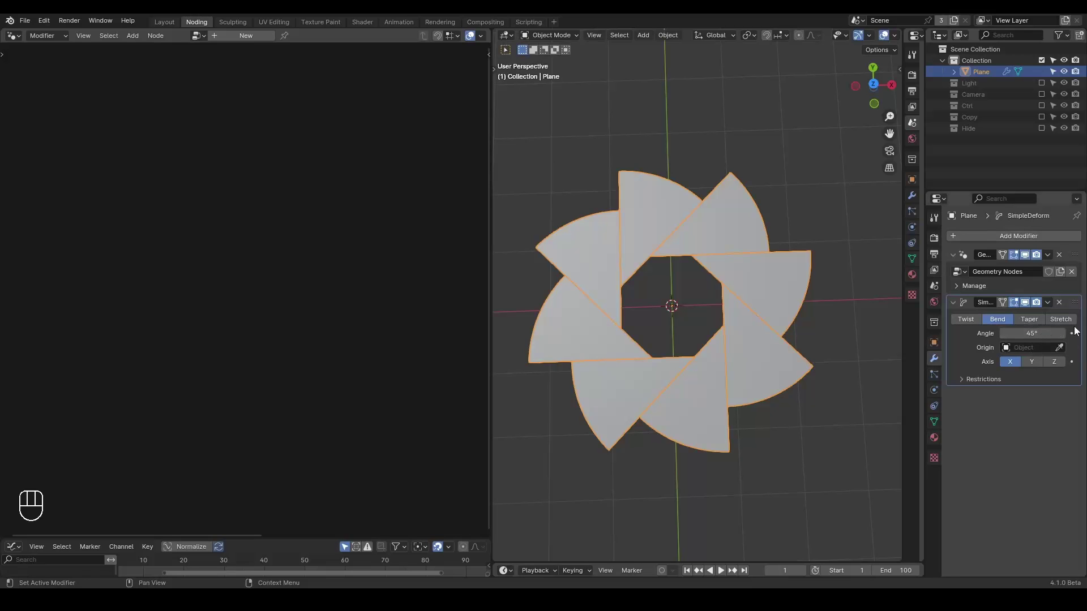
left_click(1061, 302)
left_click(257, 253)
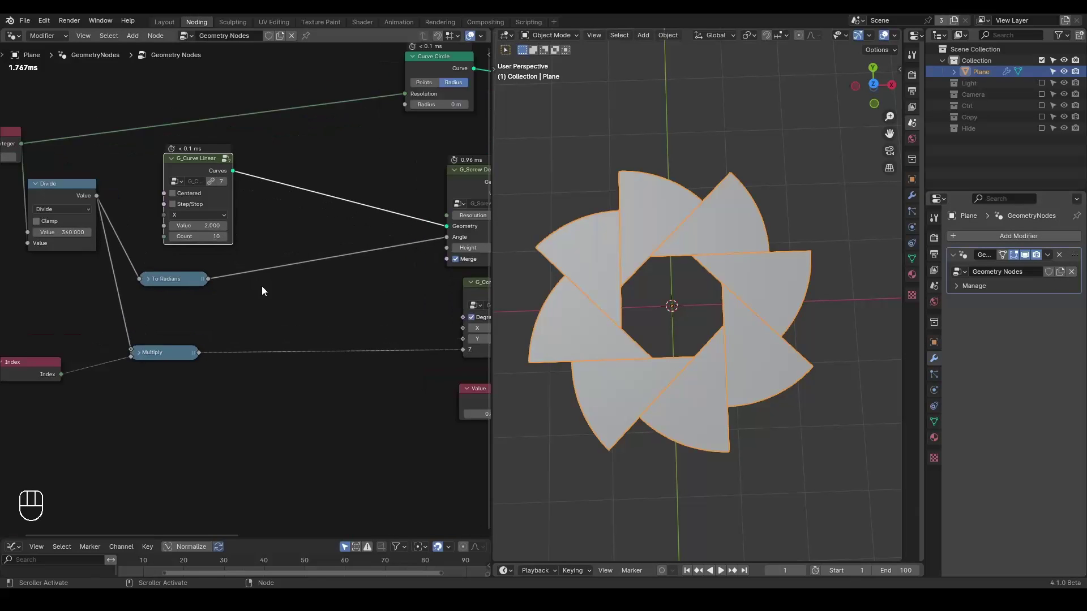
Step: Try G_Bend Deformer on the curve link bending blades into crescents, then unlink it again at Value 0.240
key("ctrl+a")
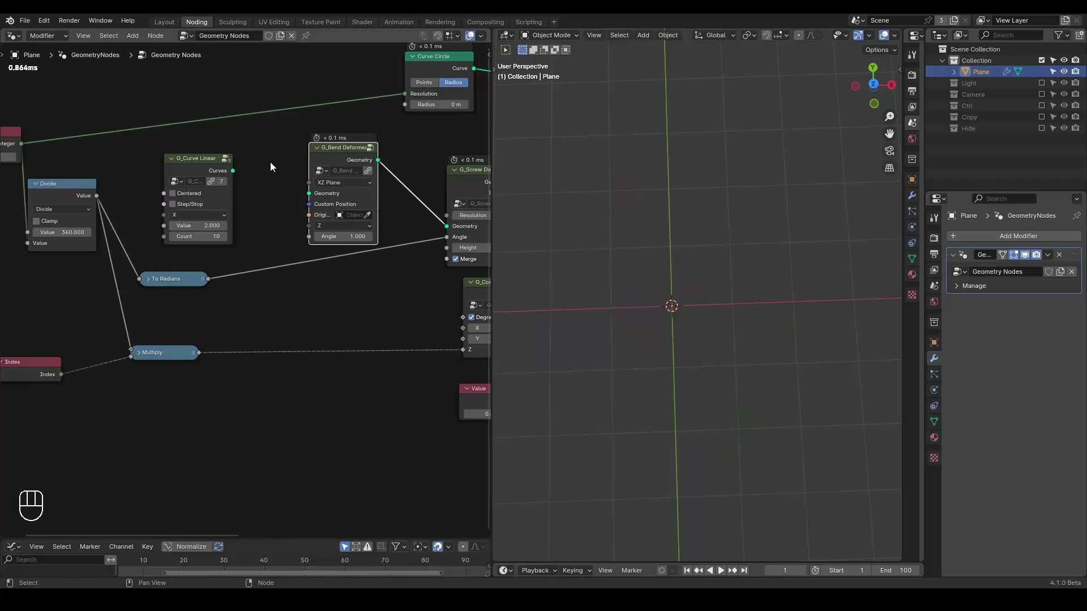
left_click_drag(235, 172, 320, 199)
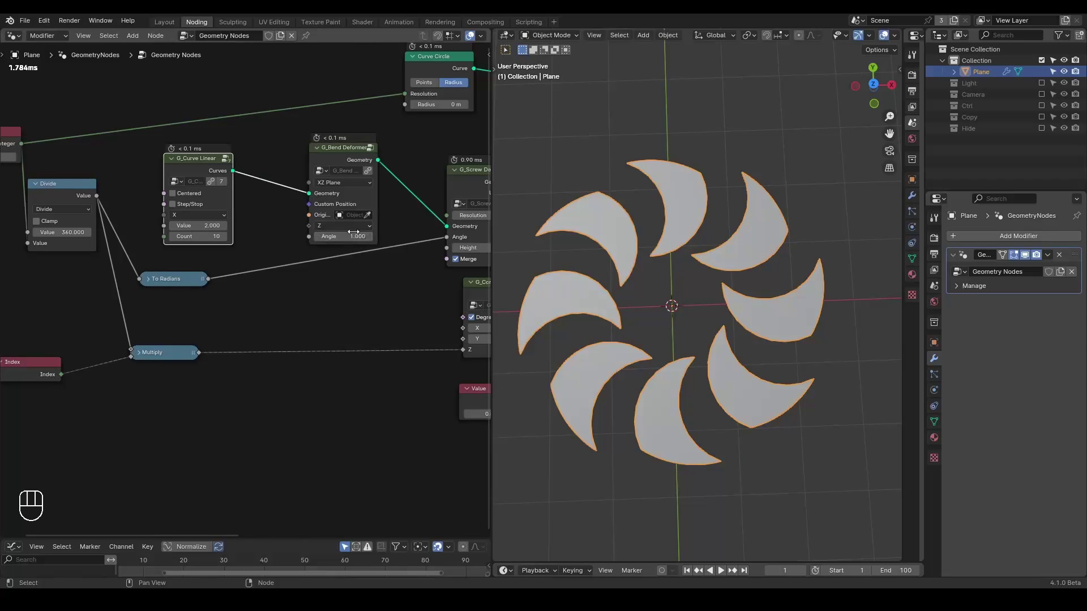
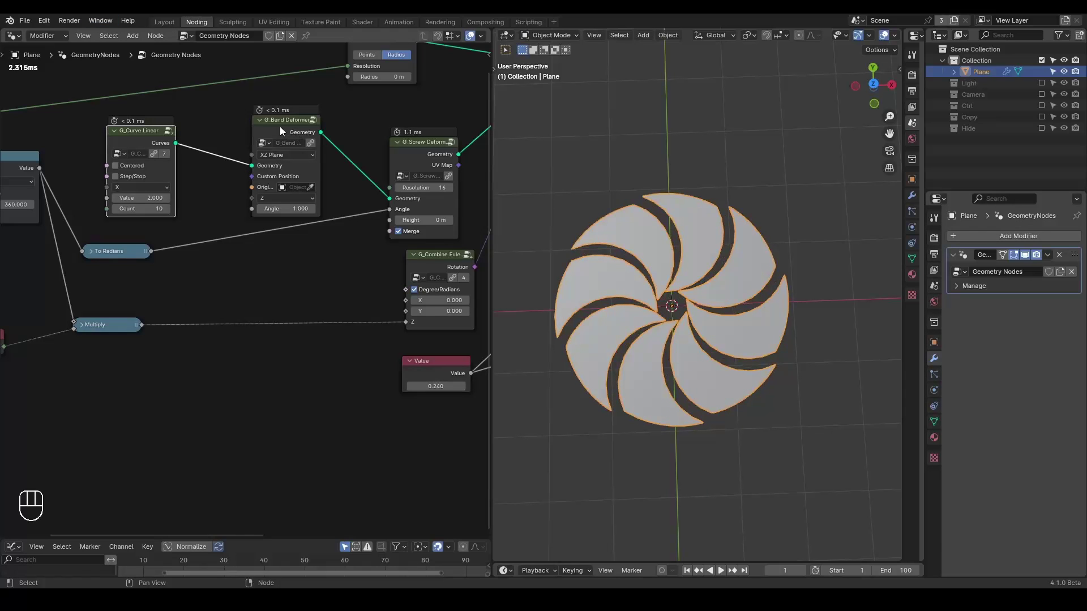
left_click(290, 130)
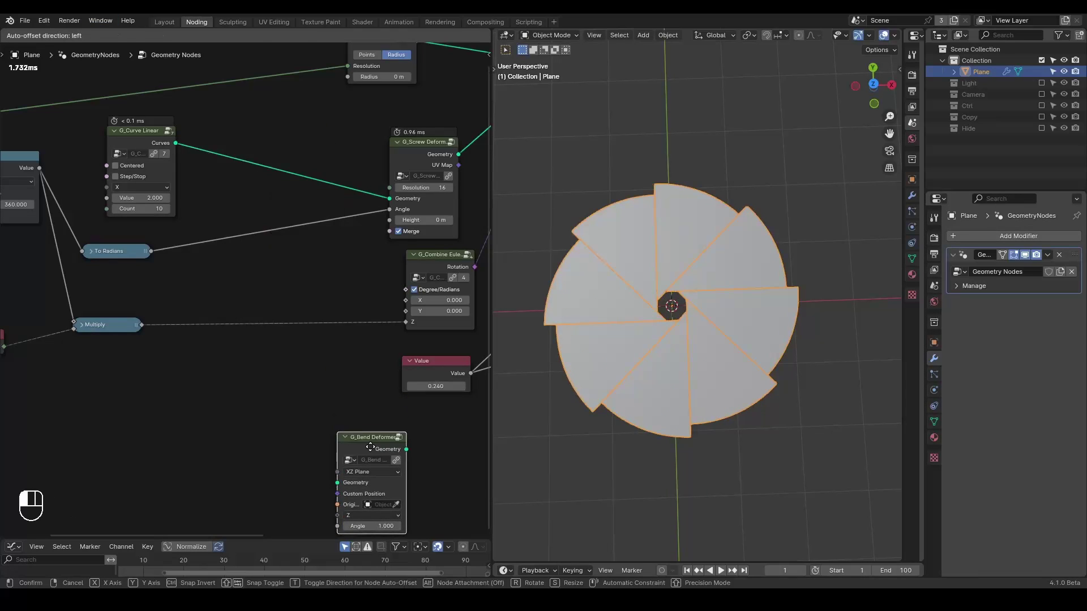
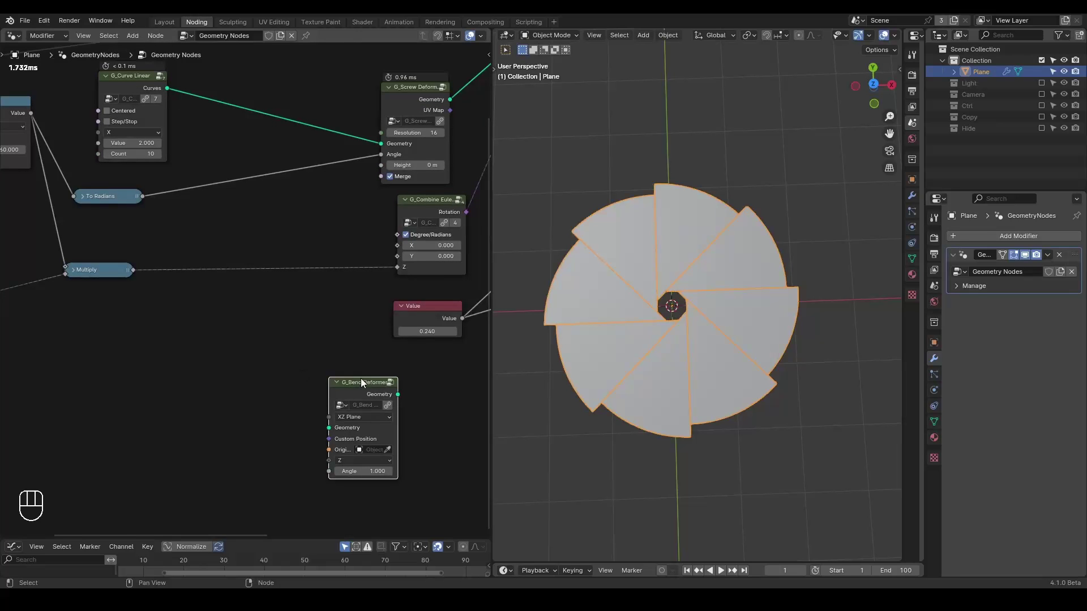
middle_click(334, 314)
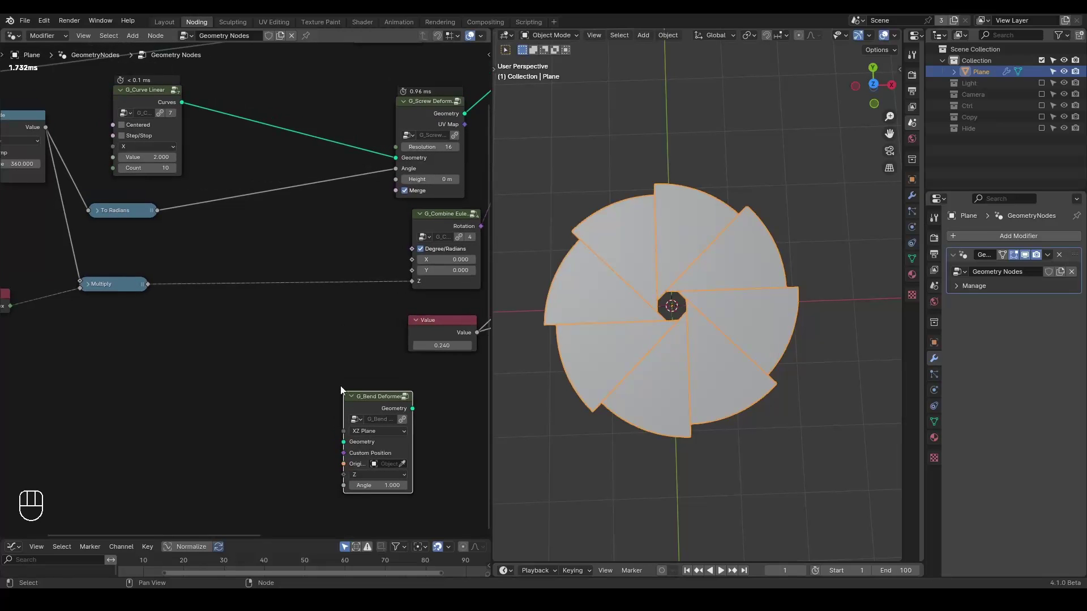
middle_click(342, 324)
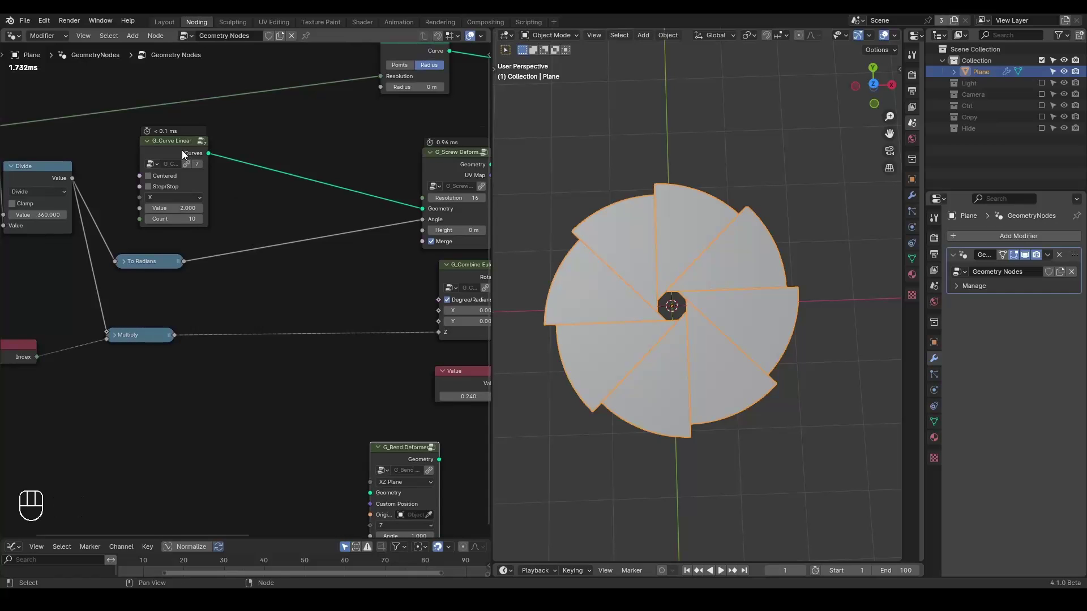
Step: Preview the straight-line curve with a Viewer and insert a Set Position node on its link
left_click(186, 154)
left_click(277, 156)
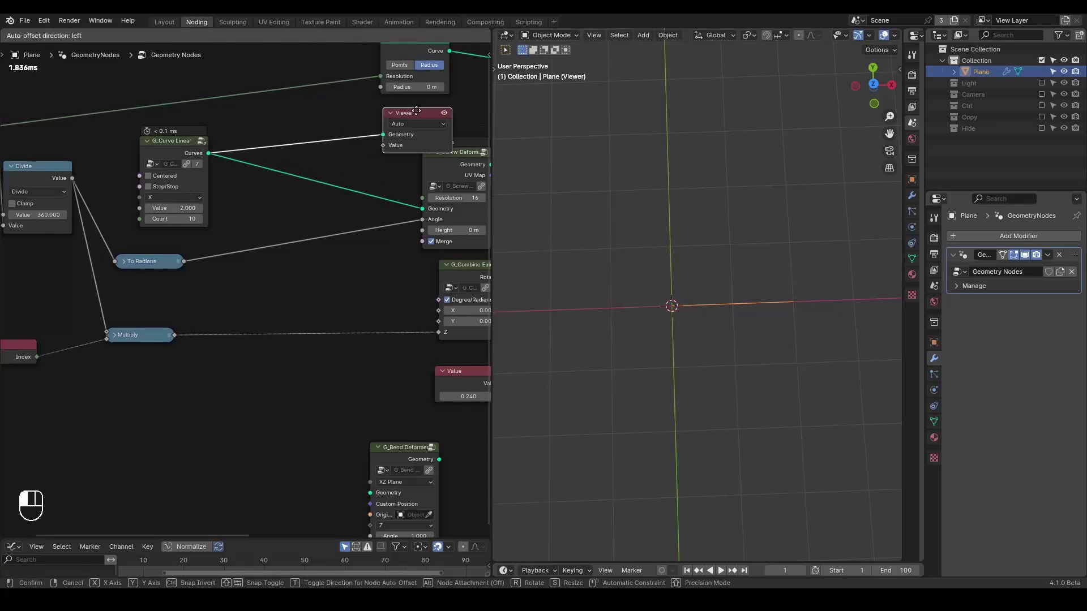
left_click(291, 123)
key("g")
key("ctrl+a")
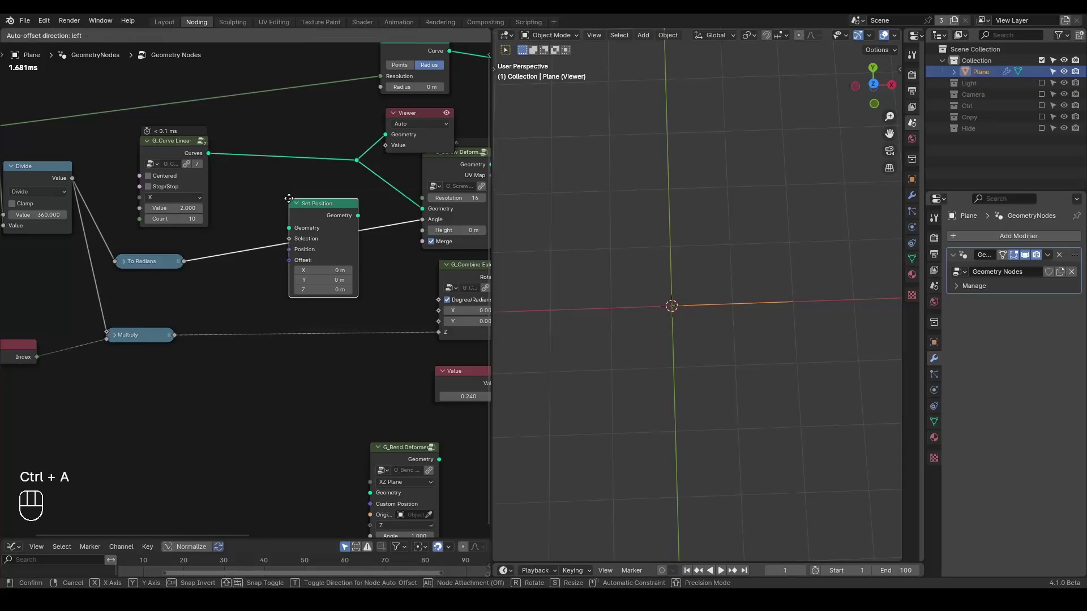
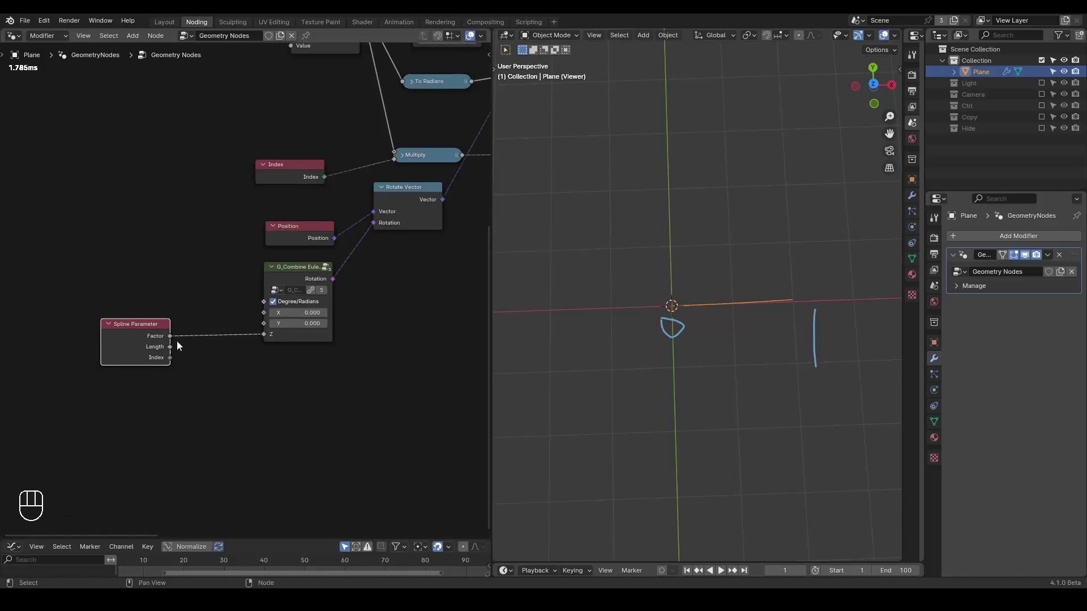
Step: Drive Set Position with Rotate Vector, Position, Spline Parameter and a 0-1 Remap to twist blades along their length
key("ctrl+a")
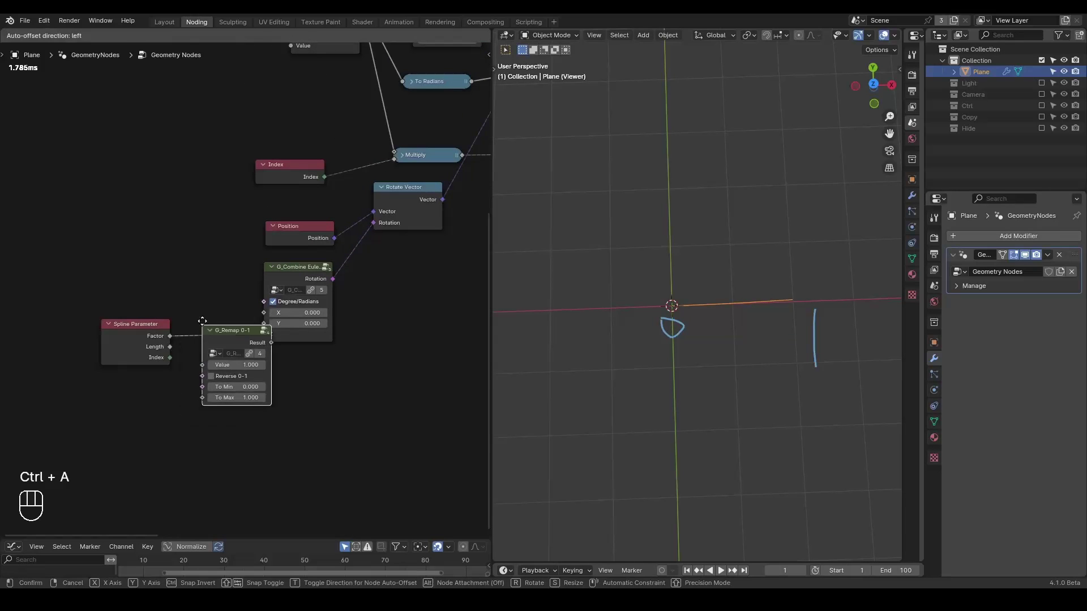
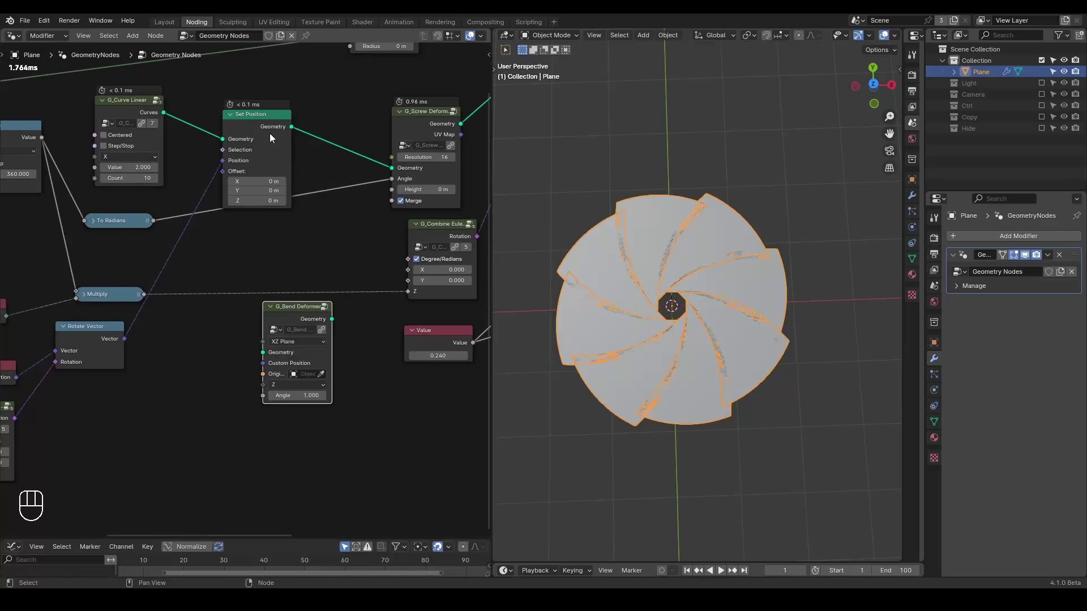
left_click(266, 122)
key("ctrl+h")
left_click(258, 122)
left_click(186, 310)
middle_click(338, 265)
left_click(253, 287)
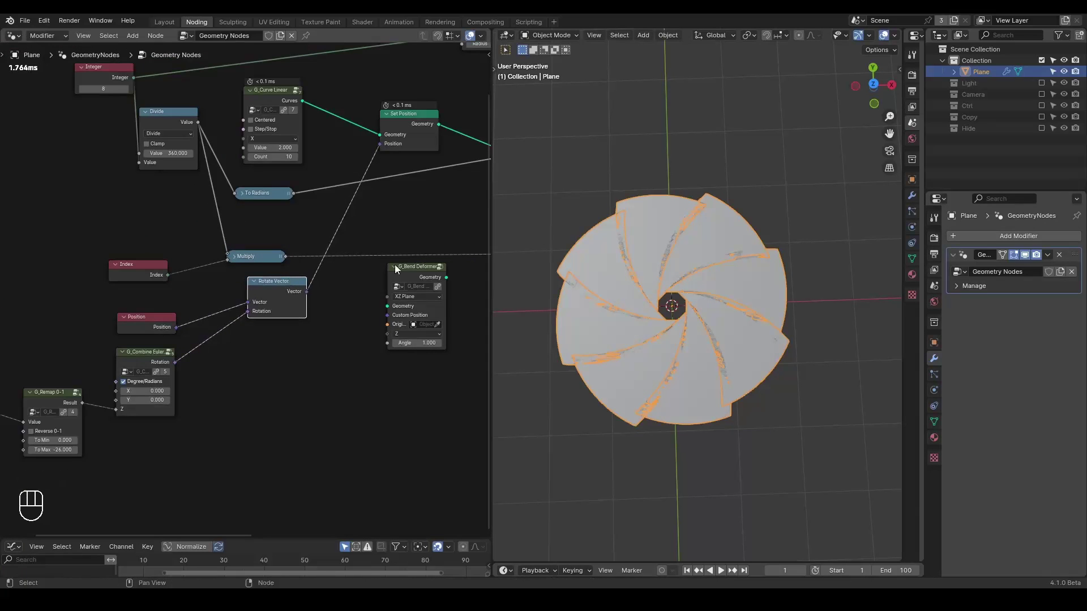
left_click(410, 276)
key("x")
left_click(282, 102)
Step: Raise the blade spread Value to 0.450 and inspect the twisted iris from several angles
middle_click(399, 329)
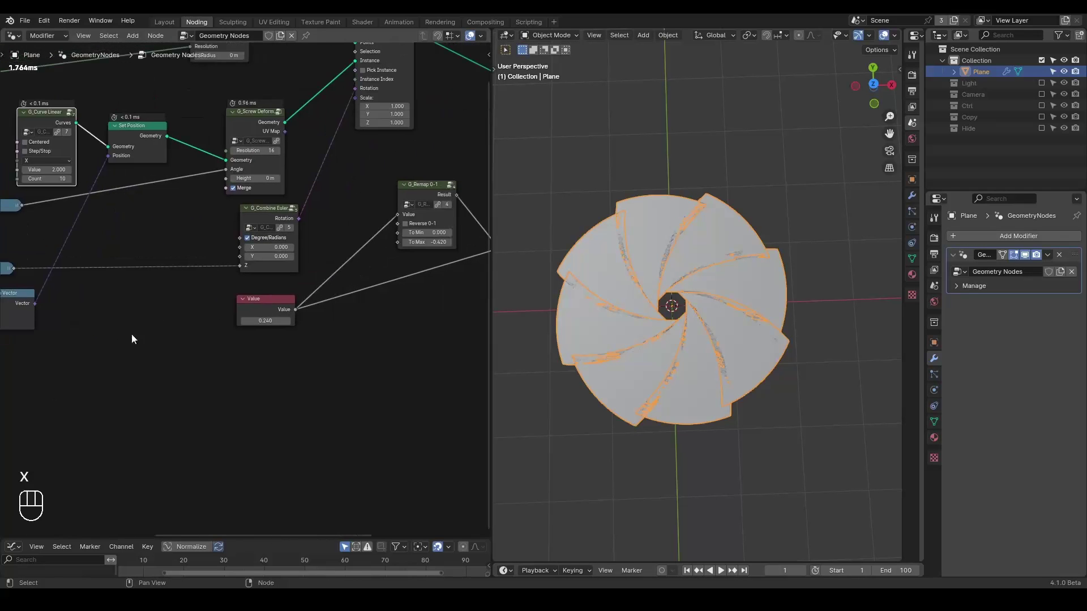
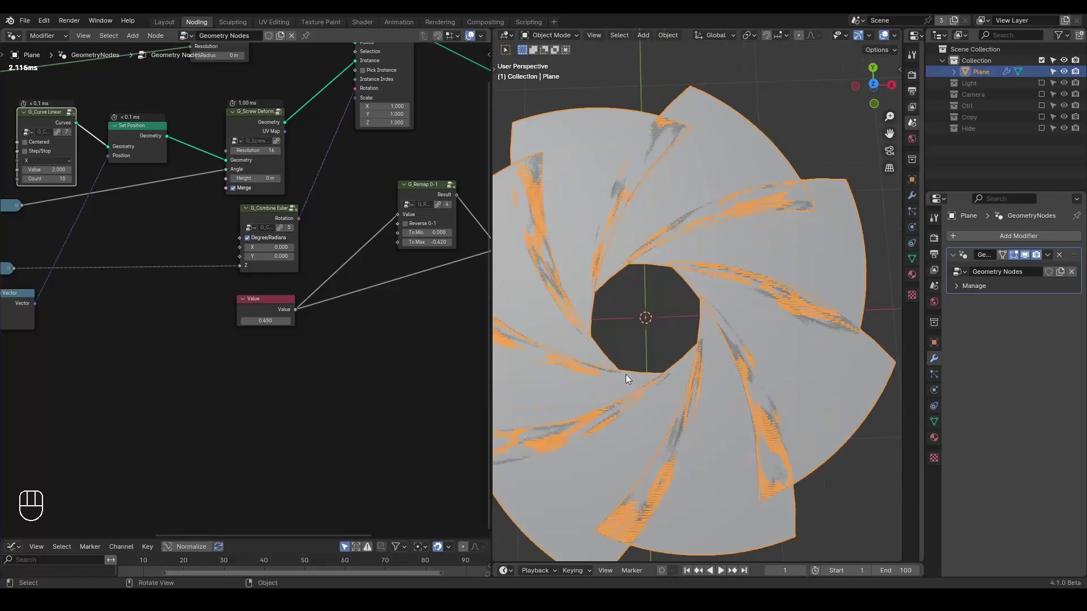
left_click_drag(651, 348, 648, 314)
middle_click(679, 363)
left_click_drag(686, 367, 680, 383)
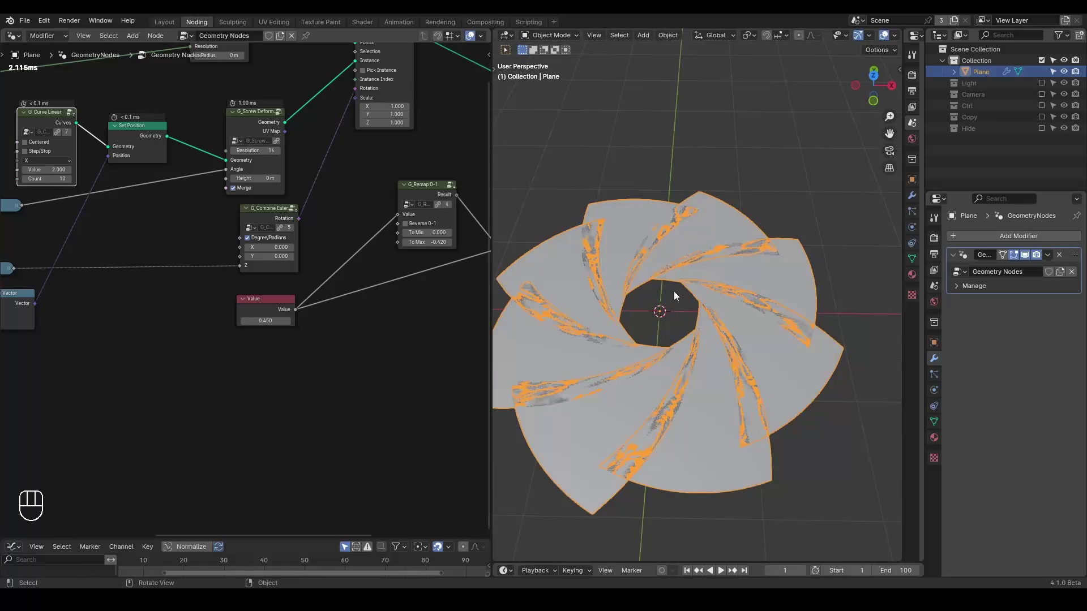
middle_click(646, 332)
key("ctrl+shift+alt+w")
key("ctrl+shift+alt+q")
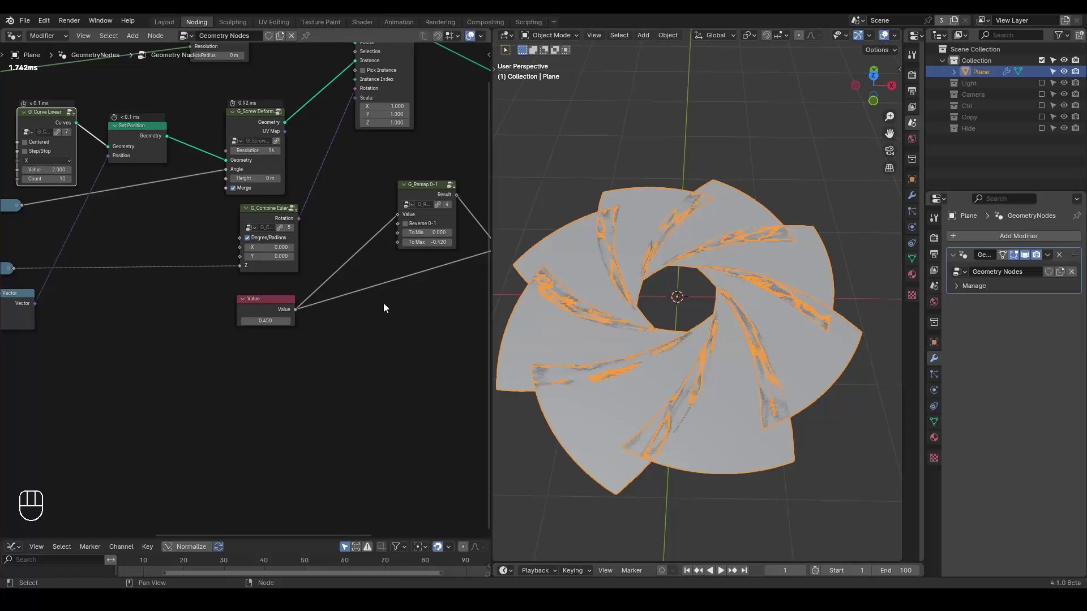
Step: View the blades edge-on and sketch wavy annotation strokes above the iris marking the overlaps
left_click_drag(643, 232, 648, 199)
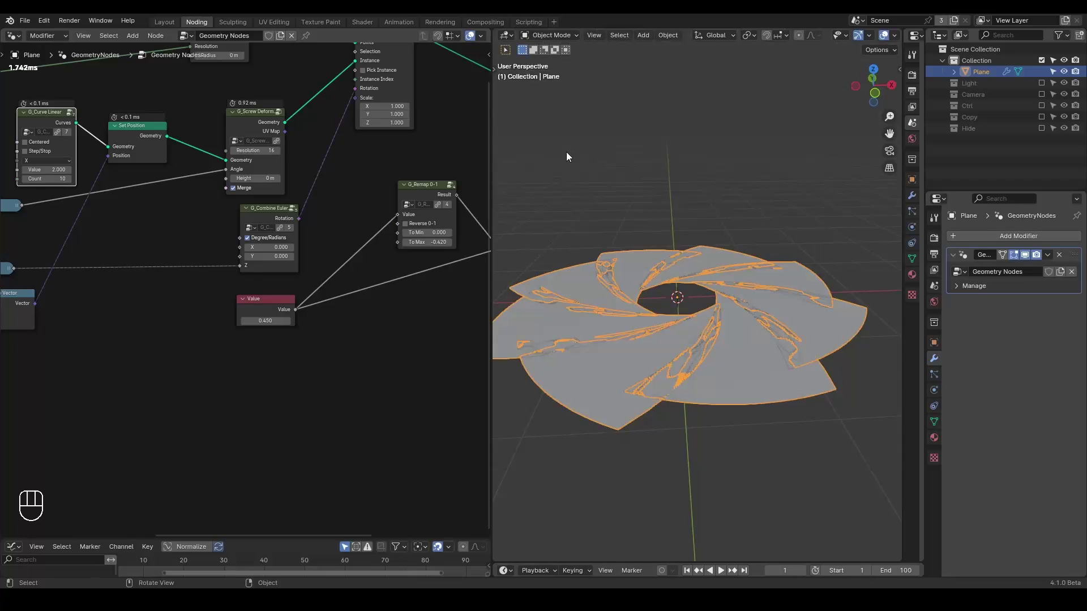
key("d")
key("d")
key("d")
left_click_drag(543, 141, 596, 156)
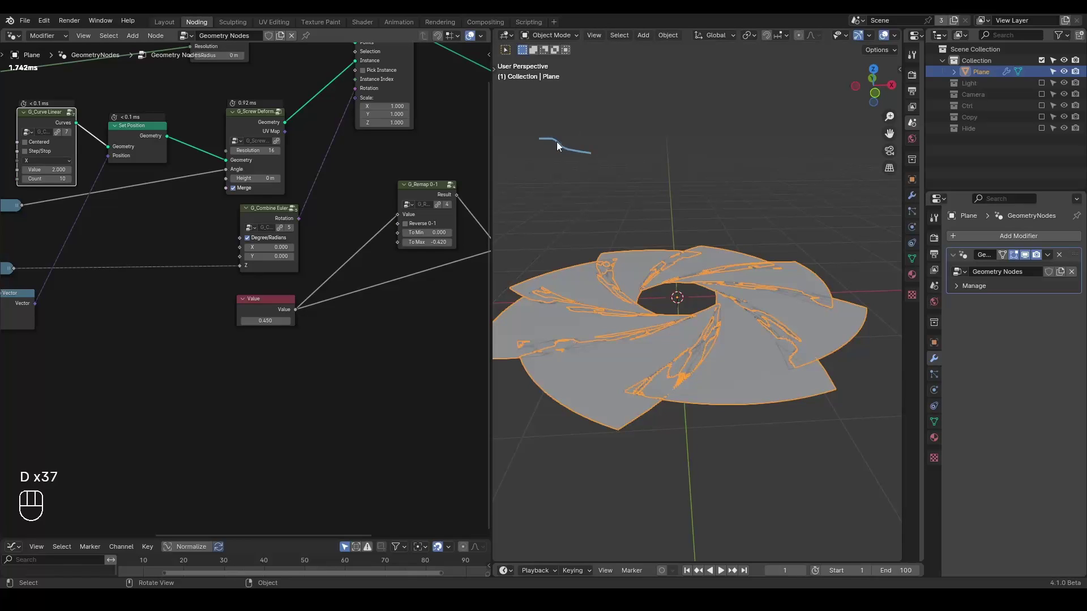
key("d")
left_click(571, 140)
key("d")
key("d")
left_click(599, 137)
key("d")
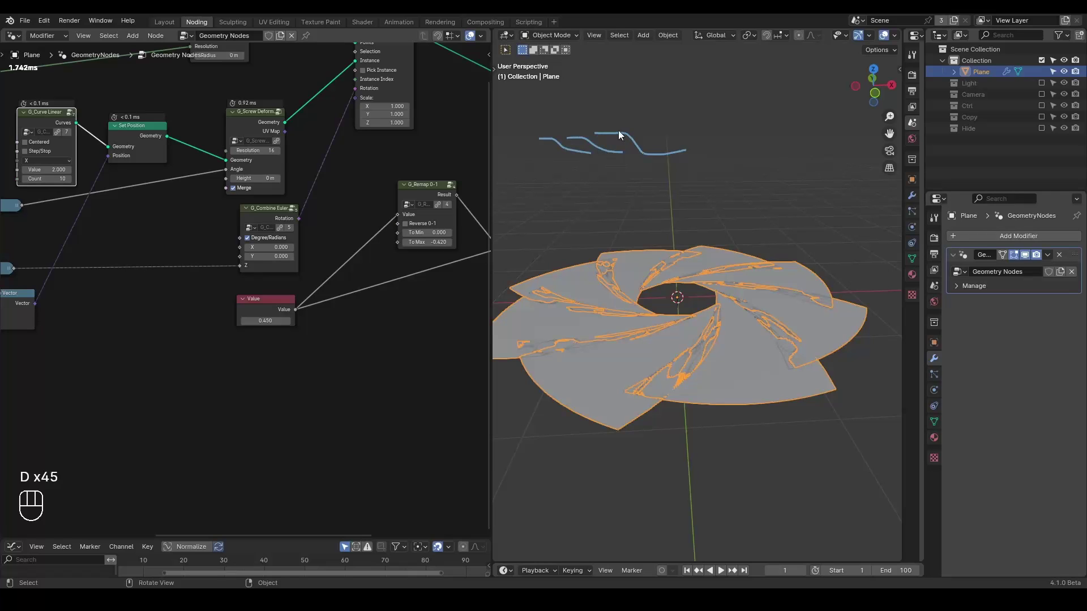
key("d")
key("d")
key("d")
left_click(611, 120)
left_click(589, 123)
key("d")
key("d")
key("d")
left_click(646, 136)
left_click(662, 143)
left_click(657, 137)
key("d")
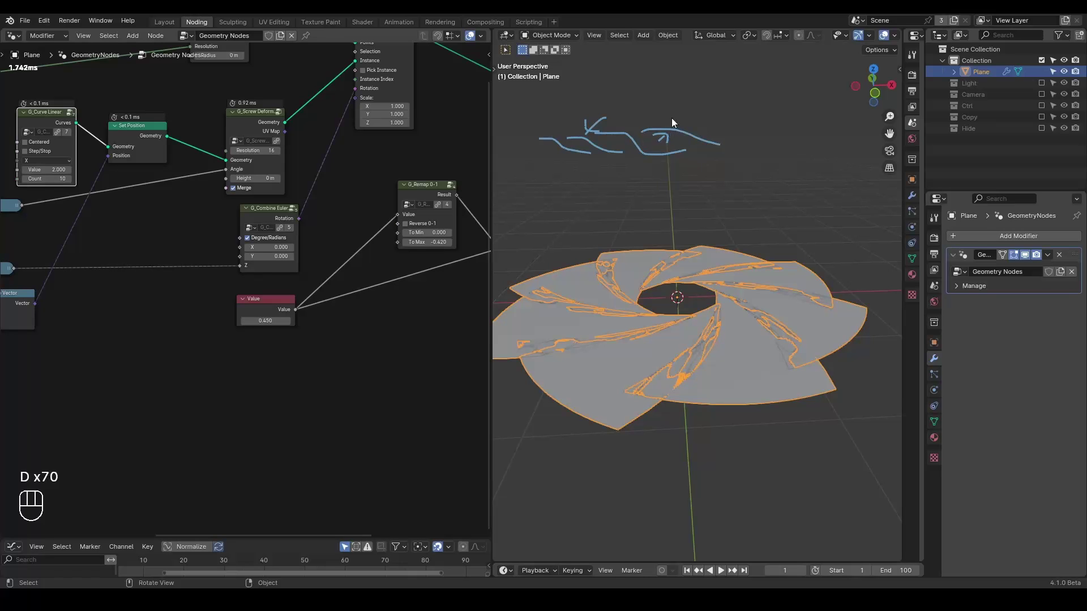
Step: Set the Combine Euler X rotation to 1.000 so the curved blades stack without intersecting
middle_click(355, 279)
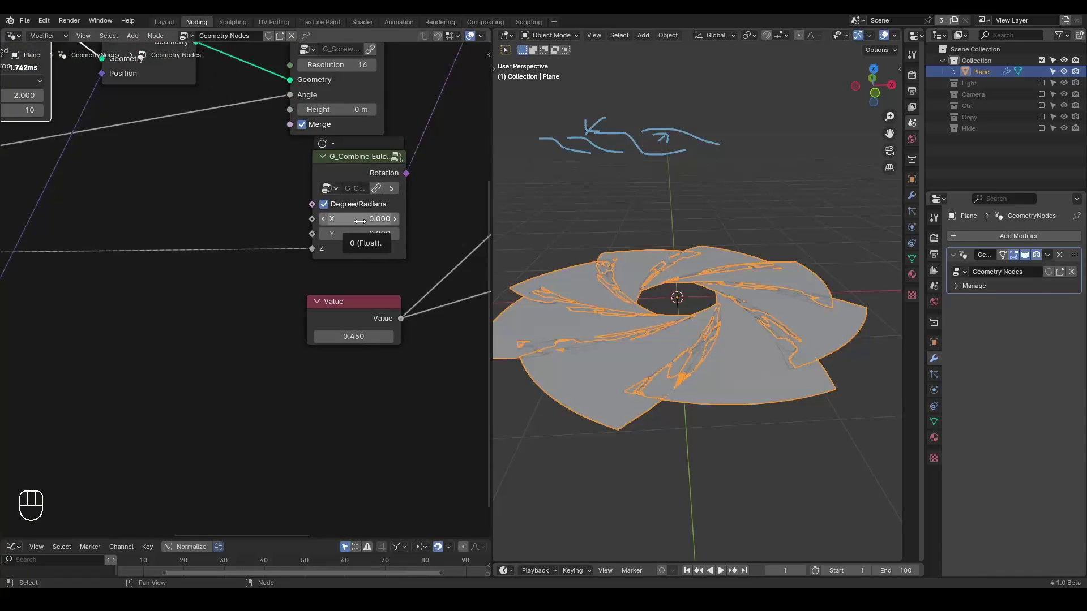
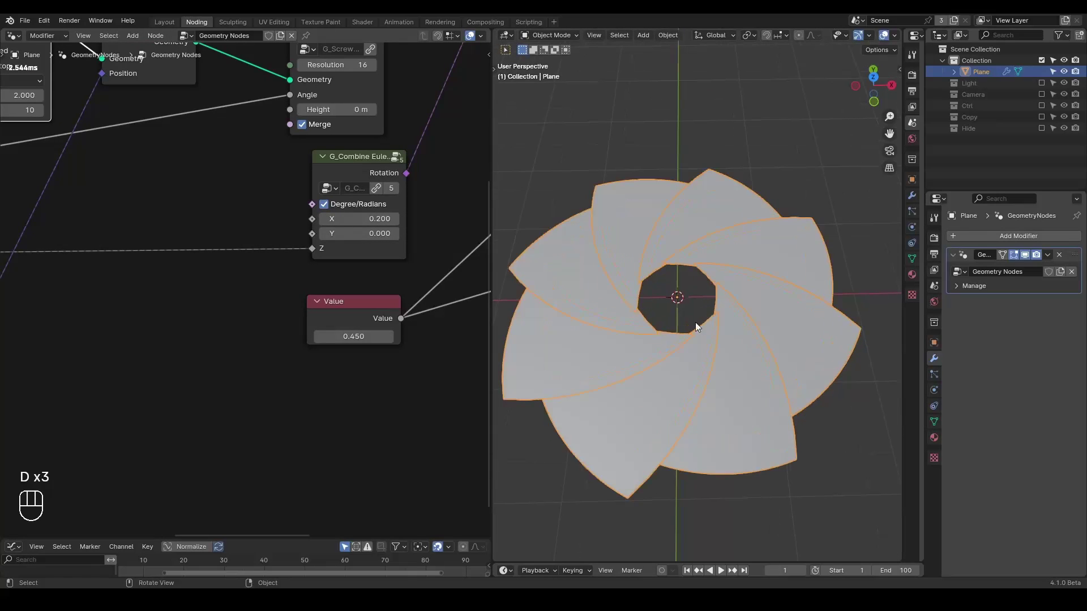
left_click_drag(701, 299, 705, 276)
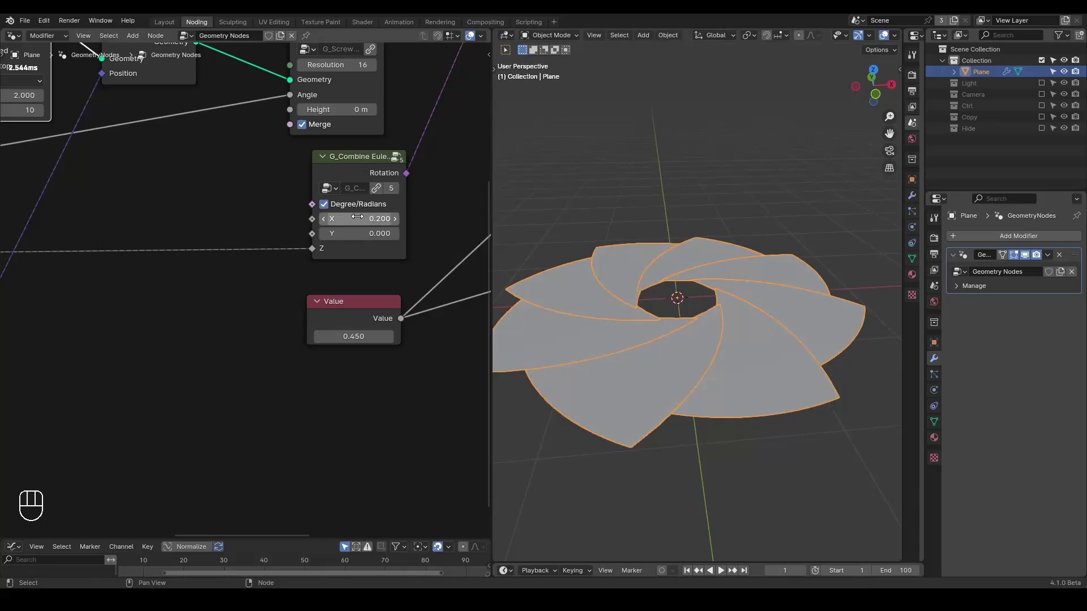
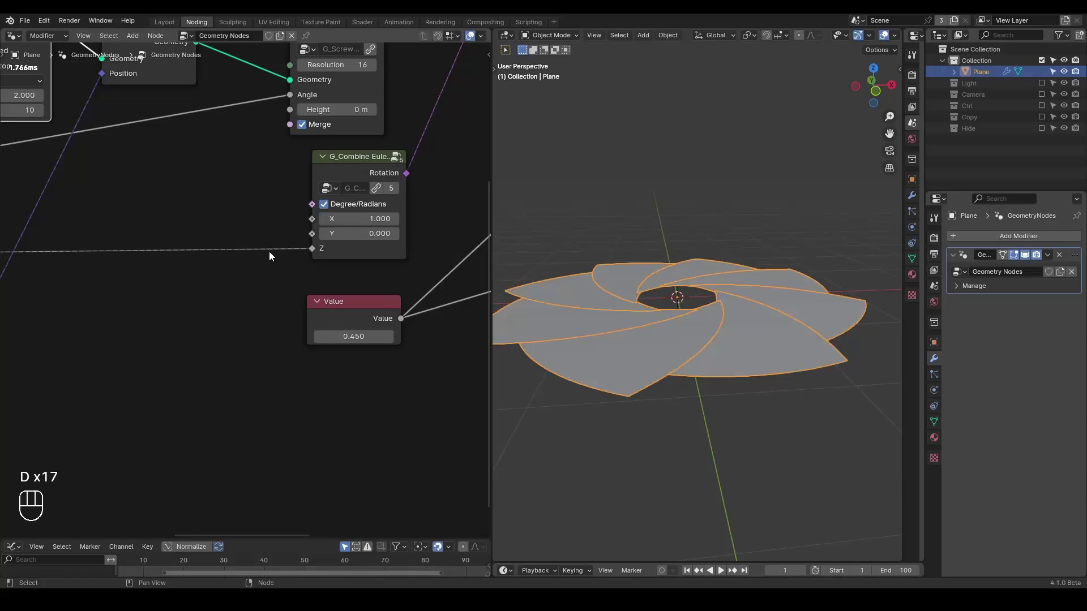
left_click_drag(701, 270, 703, 310)
left_click(703, 310)
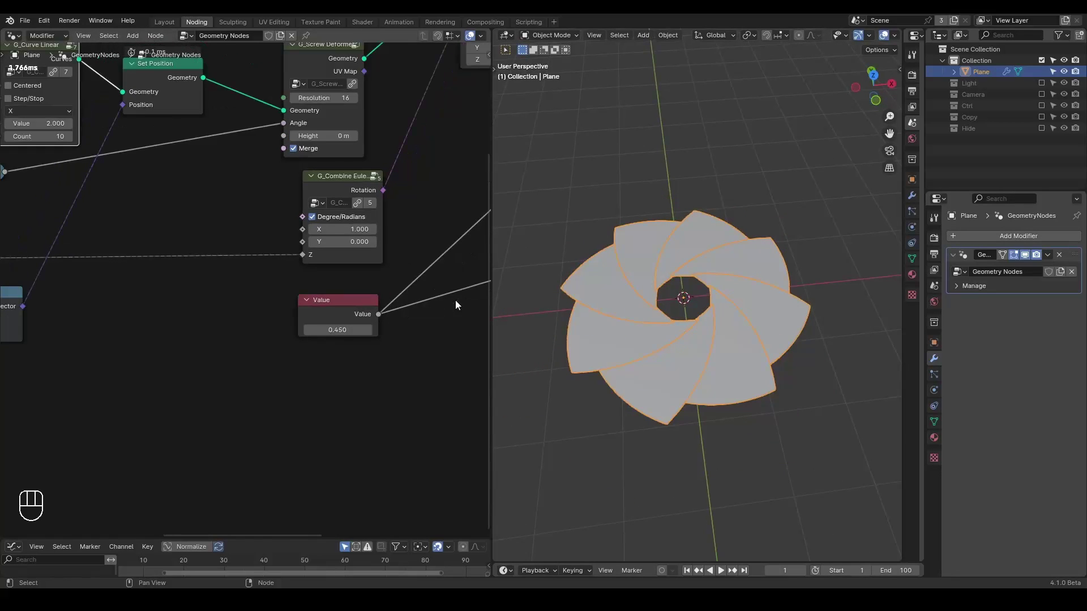
key("ctrl+shift+alt+w")
key("ctrl+shift+alt+q")
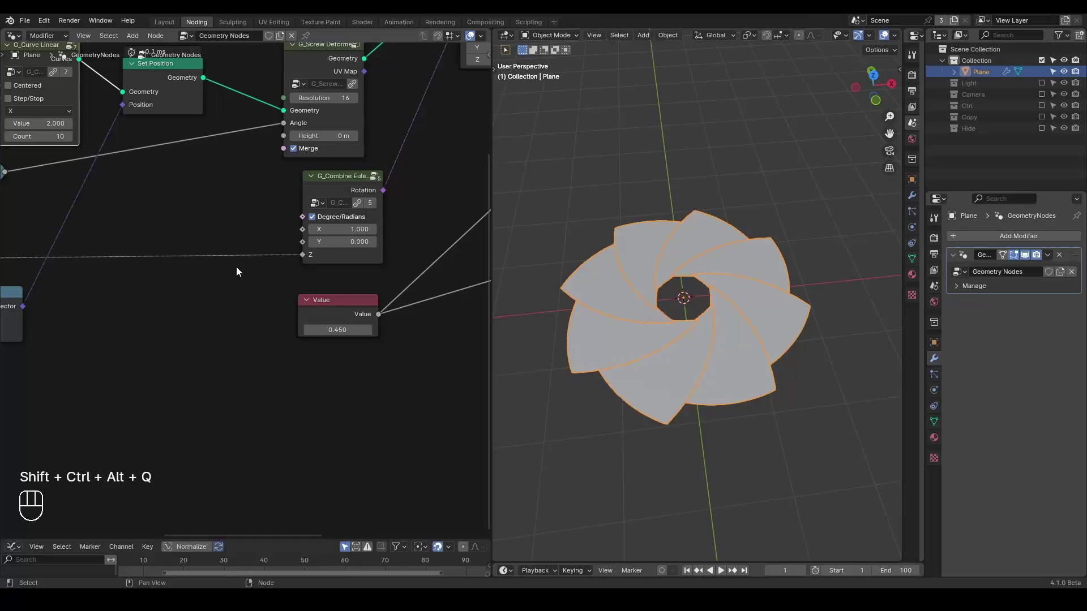
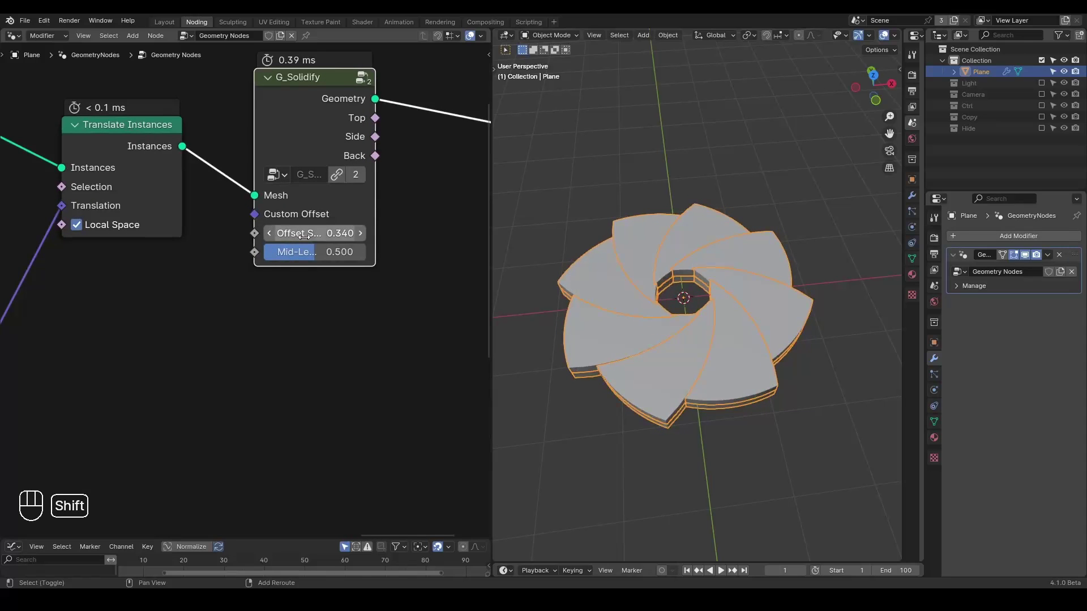
Step: Mute the G_Solidify node and add a 0.01 m Solidify modifier to the plane instead
left_click_drag(642, 308, 596, 265)
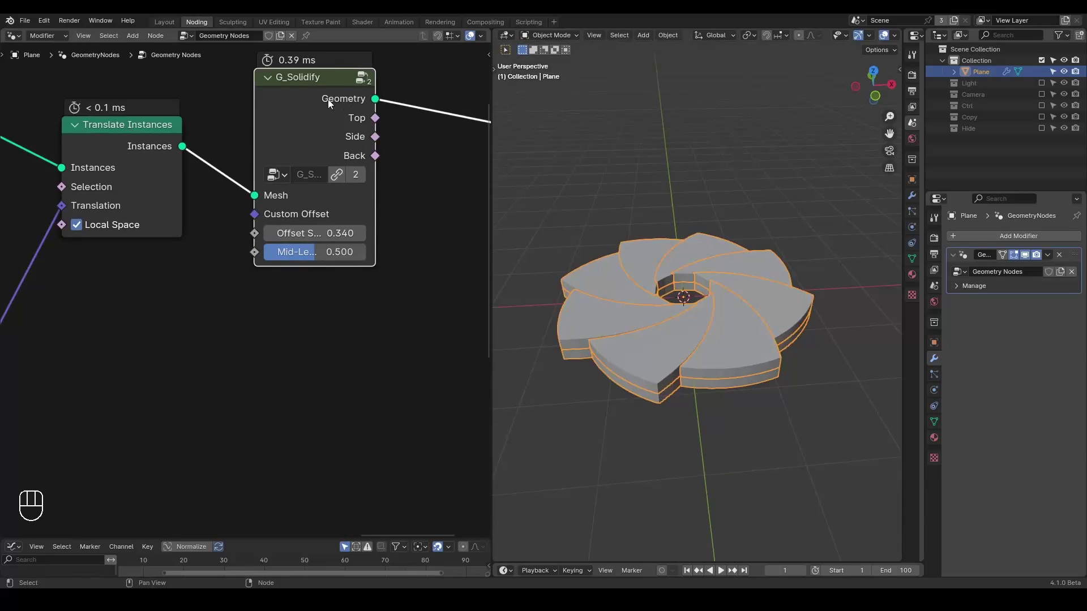
key("m")
left_click_drag(983, 241, 983, 241)
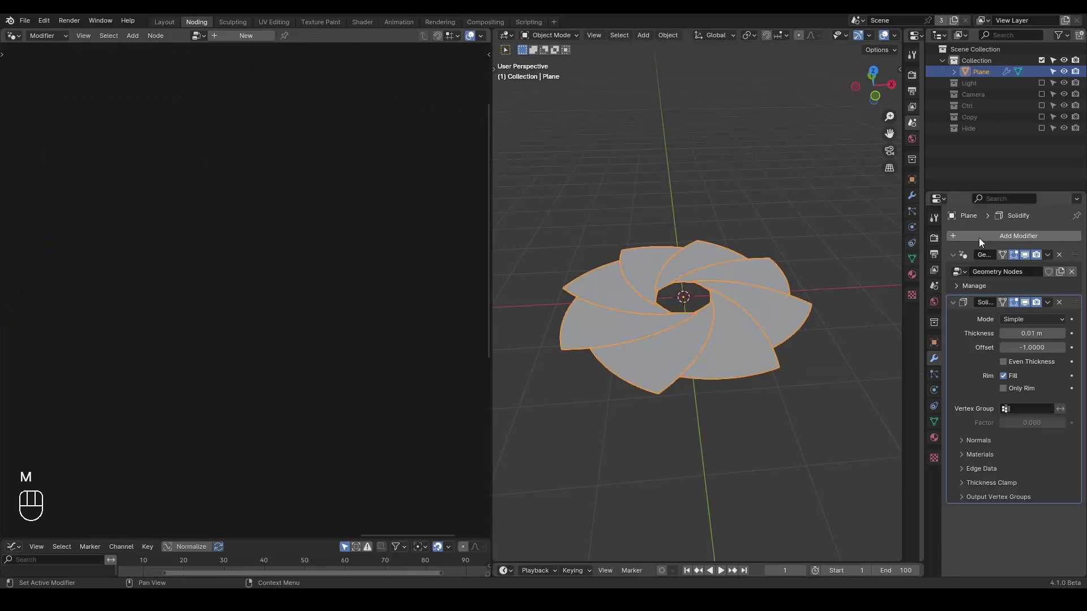
Step: Pin the node tree and adjust the Solidify modifier thickness
left_click(1080, 257)
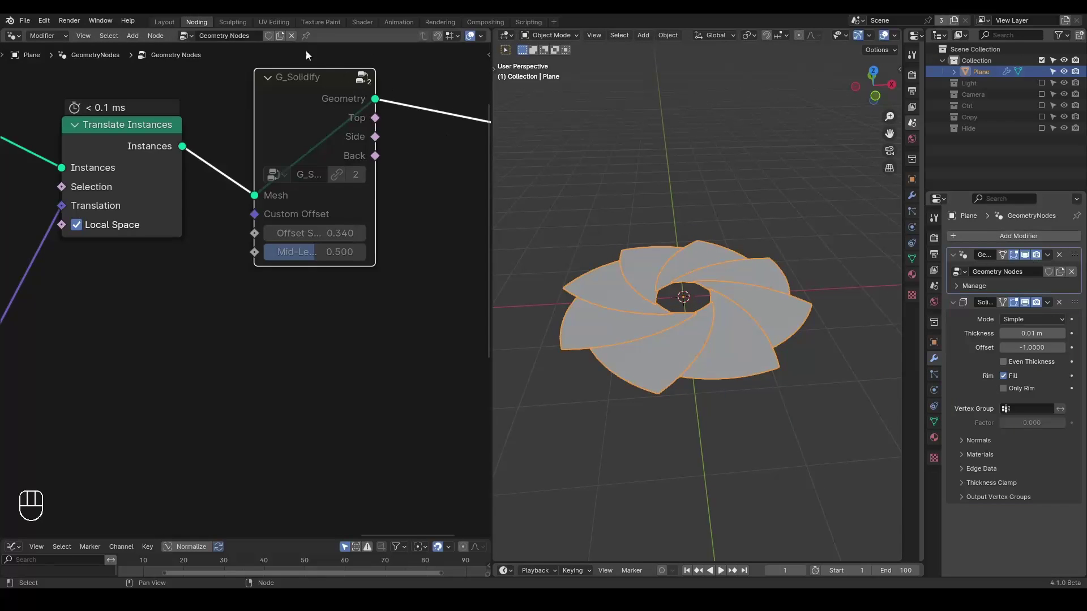
left_click(272, 42)
left_click(306, 42)
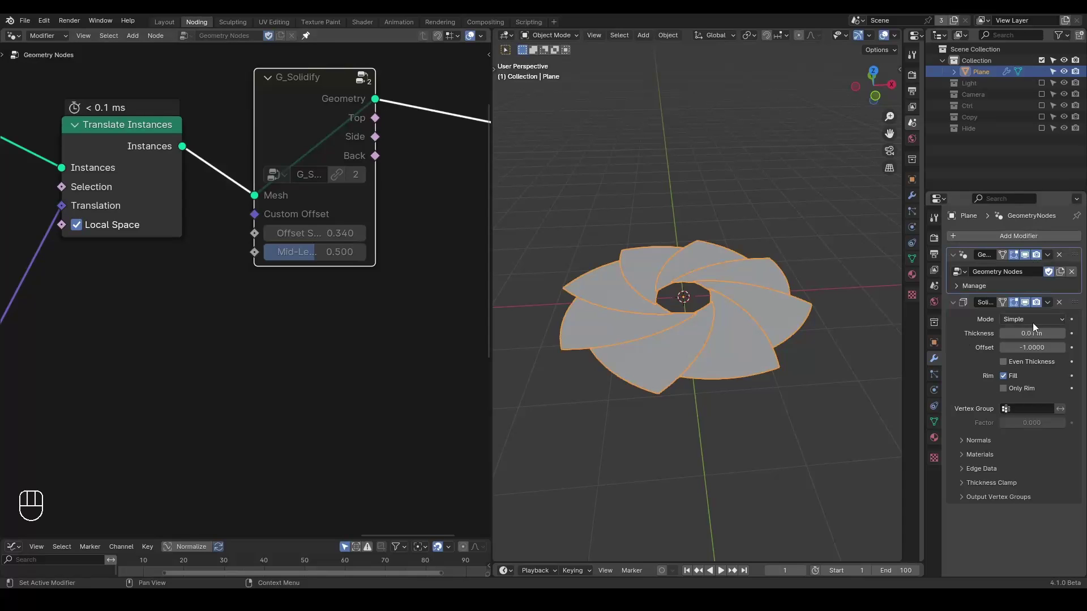
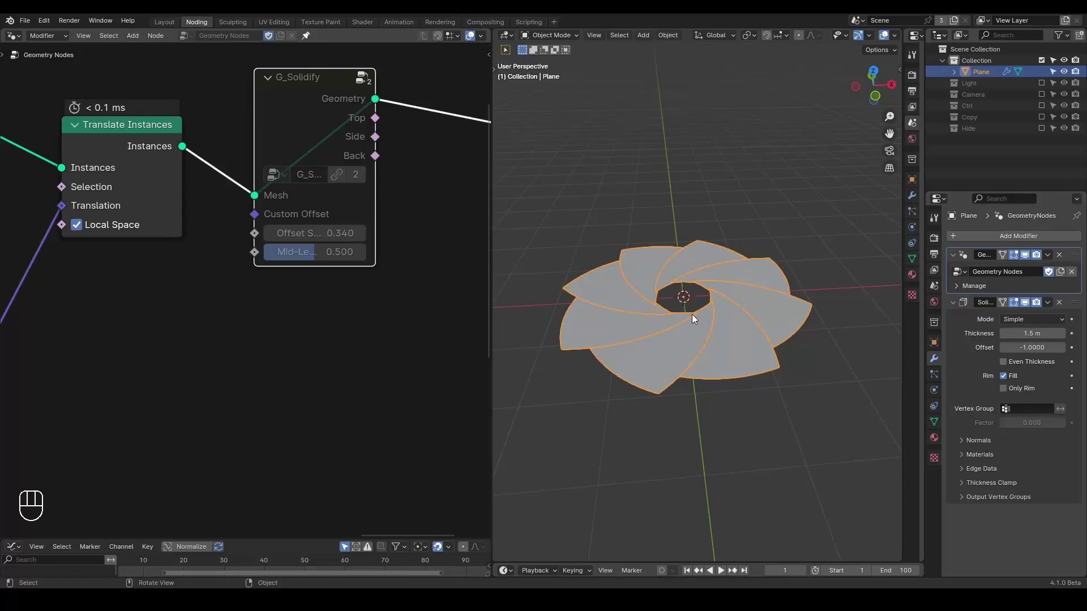
middle_click(402, 294)
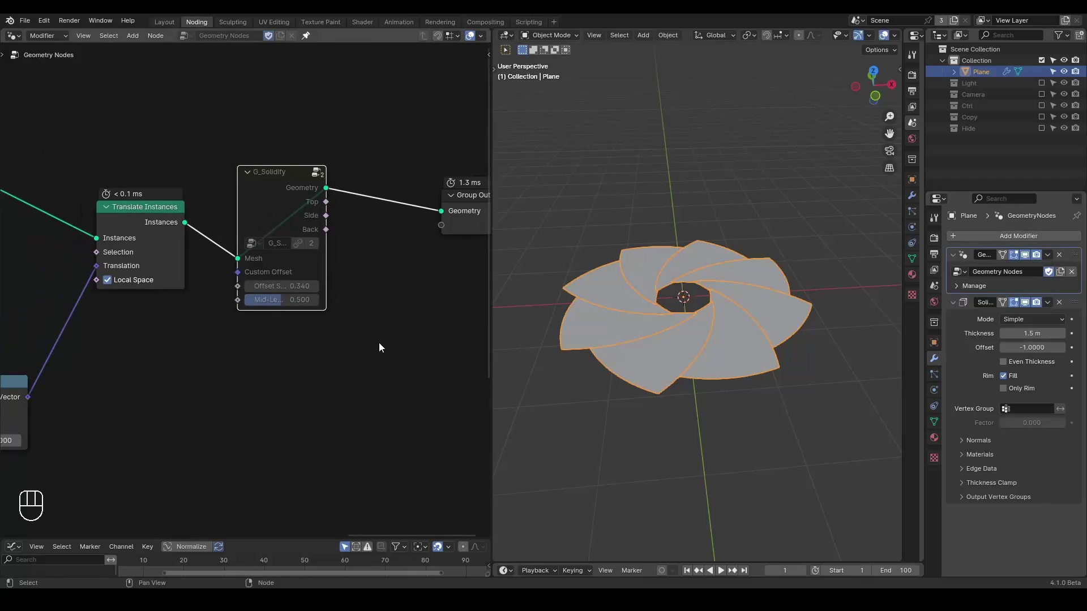
Step: Add a Realize Instances node after G_Solidify before the group output
key("d")
left_click_drag(155, 180, 153, 175)
key("d")
key("d")
left_click(185, 154)
key("d")
key("ctrl+a")
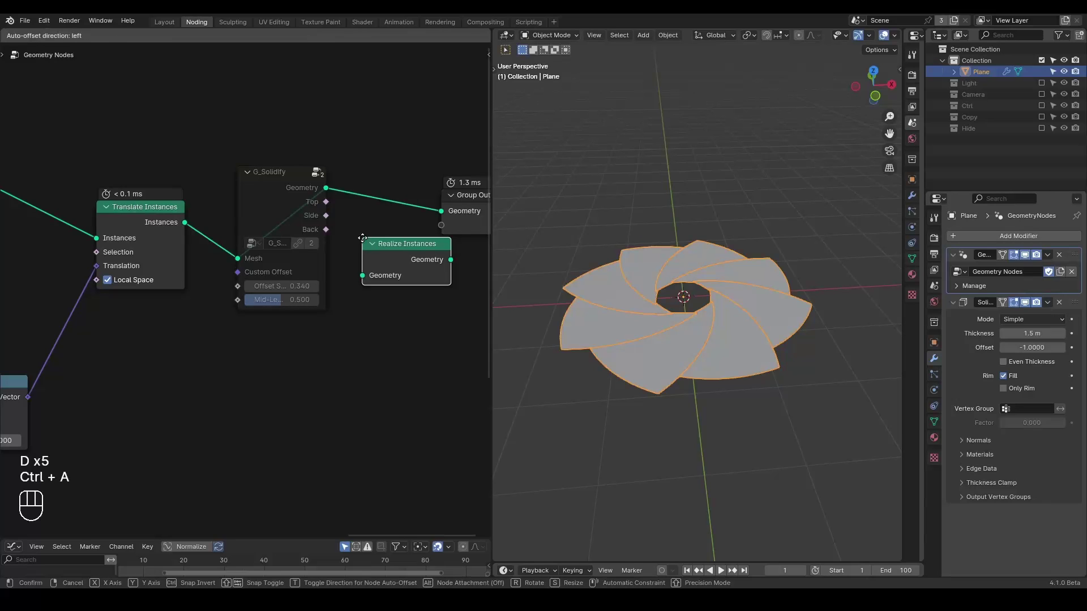
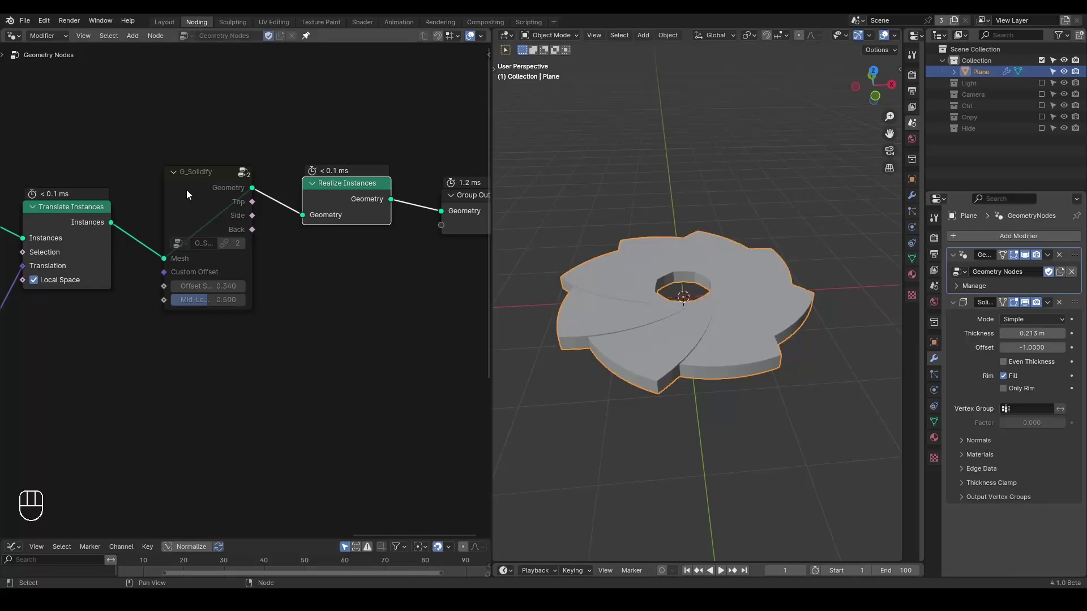
Step: Re-enable the G_Solidify node and delete the Solidify modifier
left_click(196, 193)
key("m")
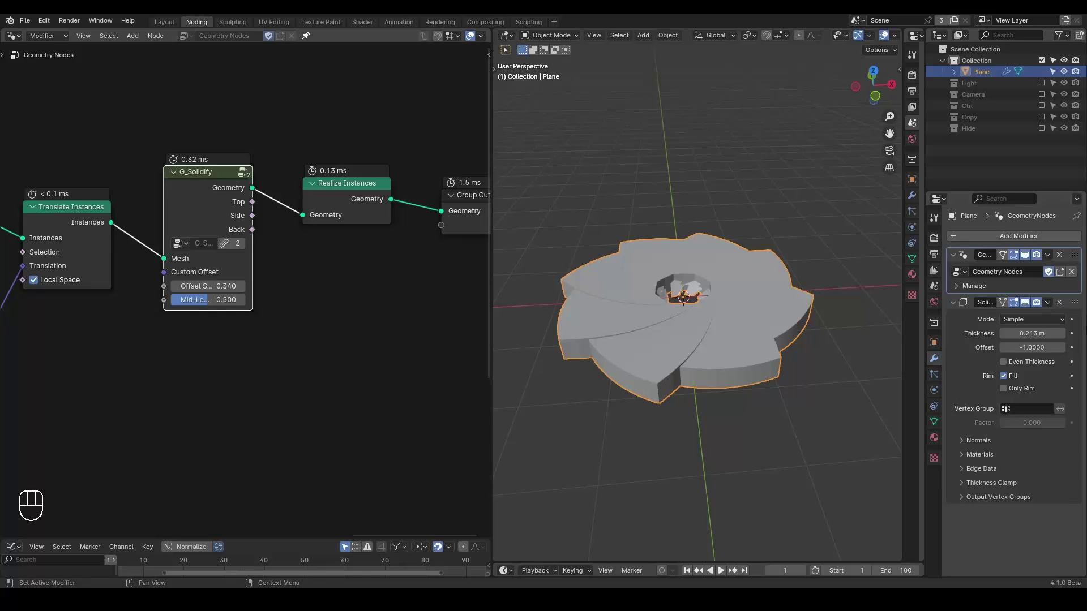
left_click(1061, 306)
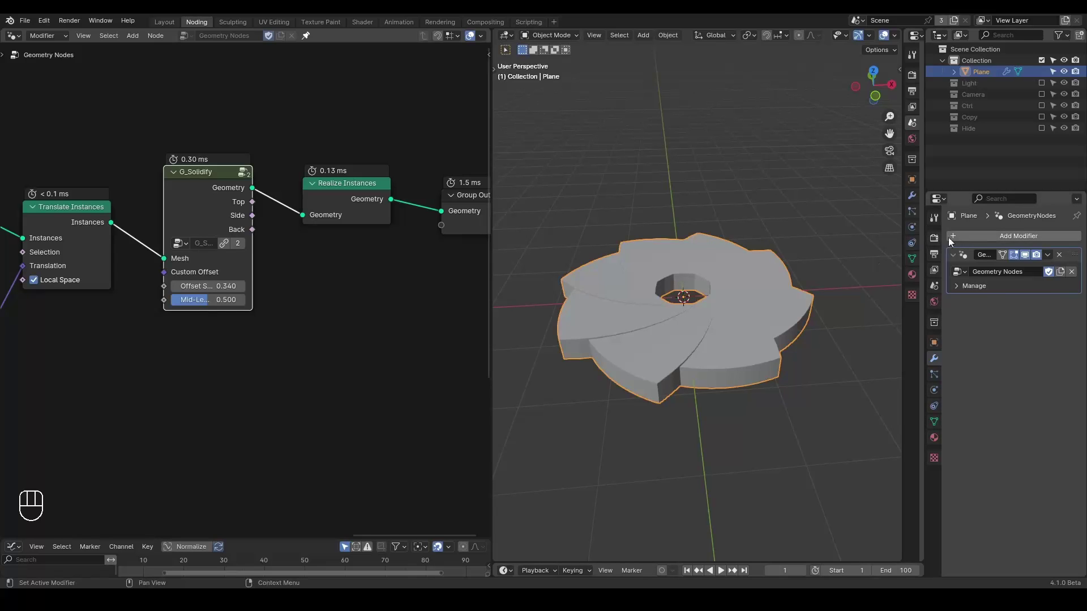
Step: Add a Bevel modifier at 0.73 m and lower G_Solidify Offset Scale to 0.15, checking in wireframe
left_click_drag(971, 239, 971, 239)
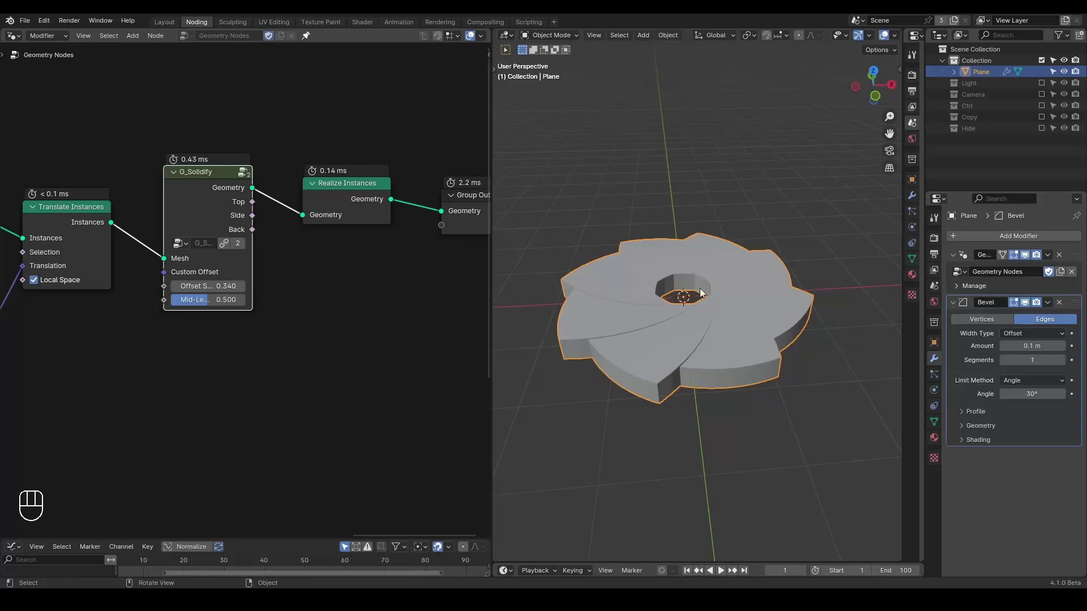
left_click_drag(356, 198, 355, 197)
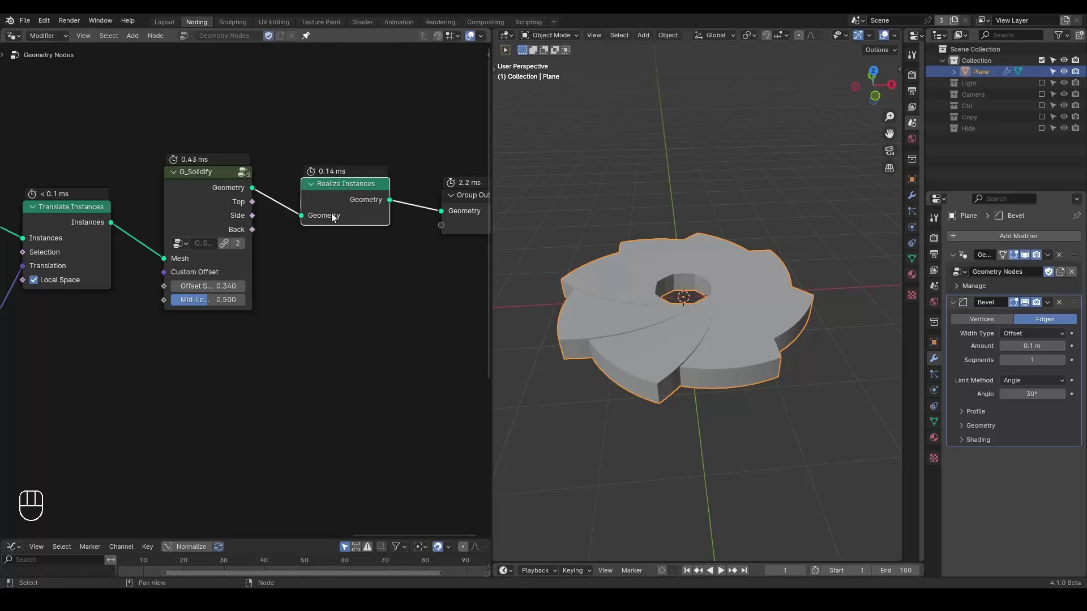
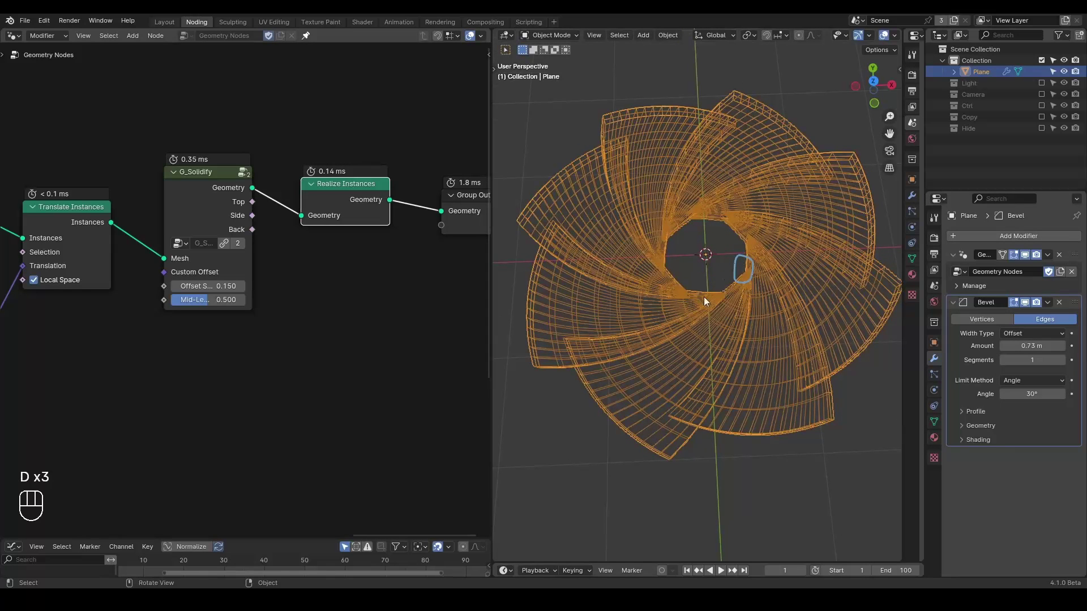
key("d")
right_click(758, 236)
key("d")
key("d")
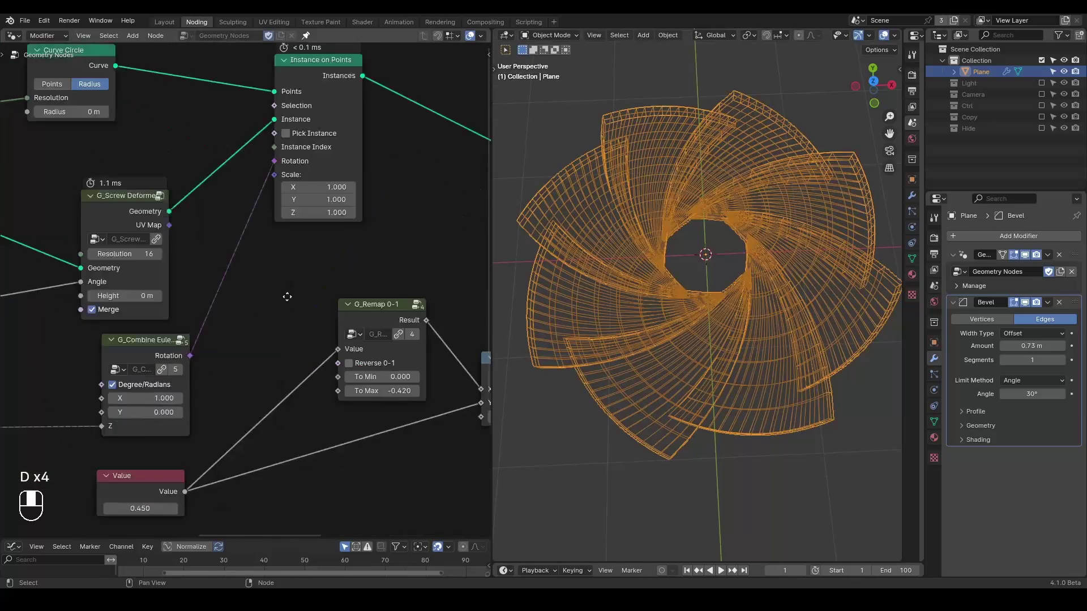
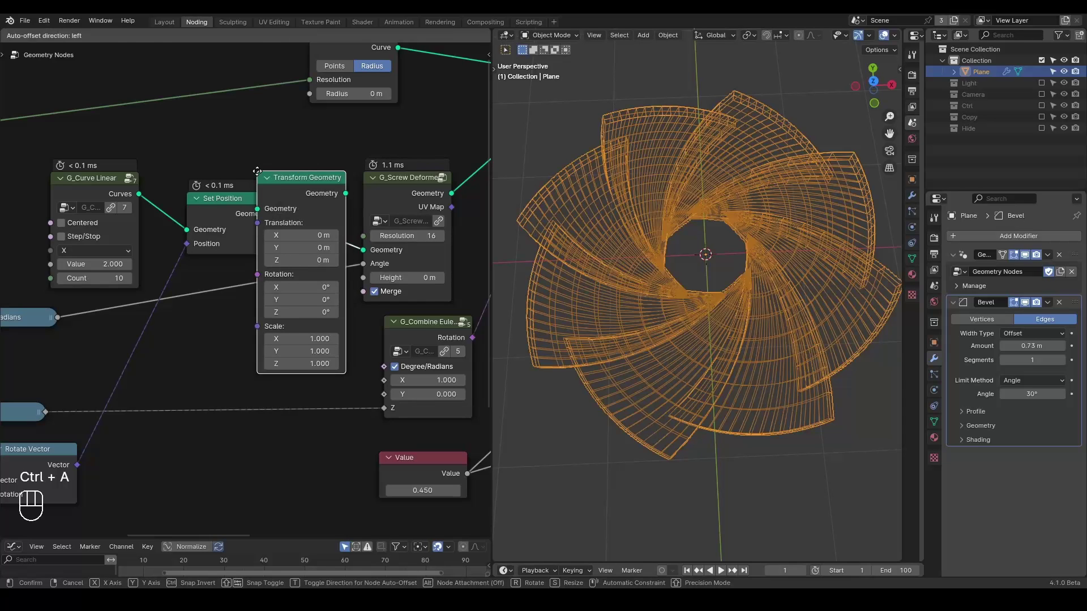
Step: Insert a Transform Geometry node before the screw deform and preview the single shifted blade curve
left_click(213, 260)
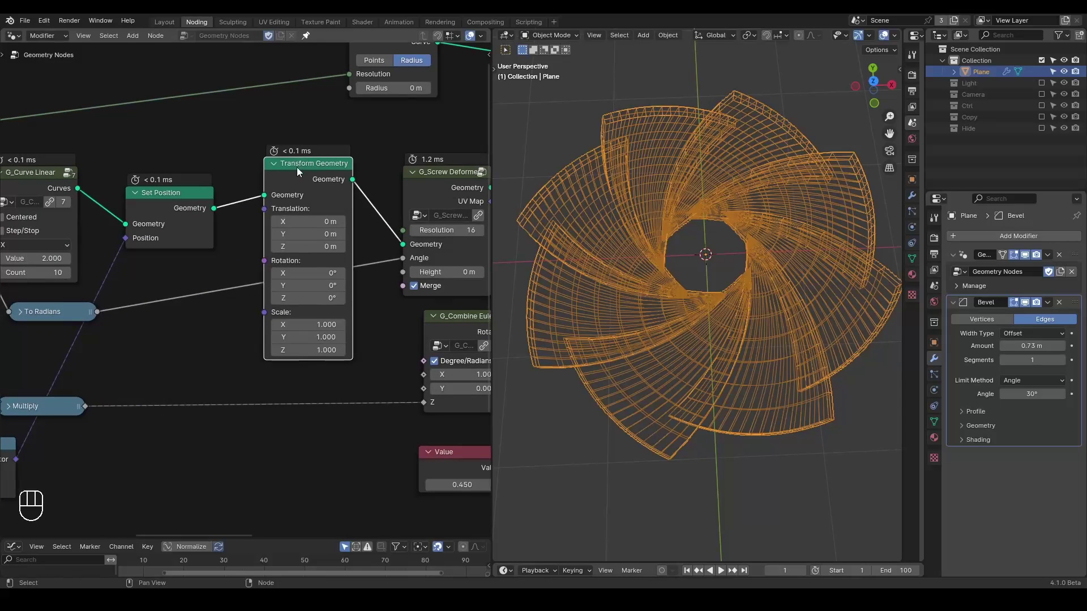
left_click(305, 176)
left_click(666, 321)
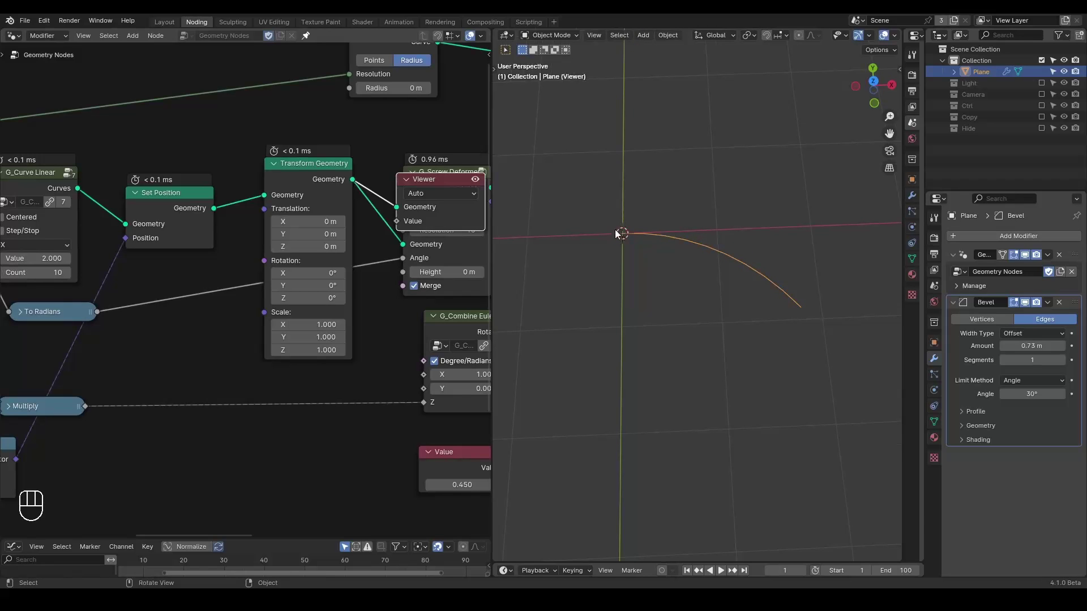
key("d")
key("d")
key("d")
left_click(616, 224)
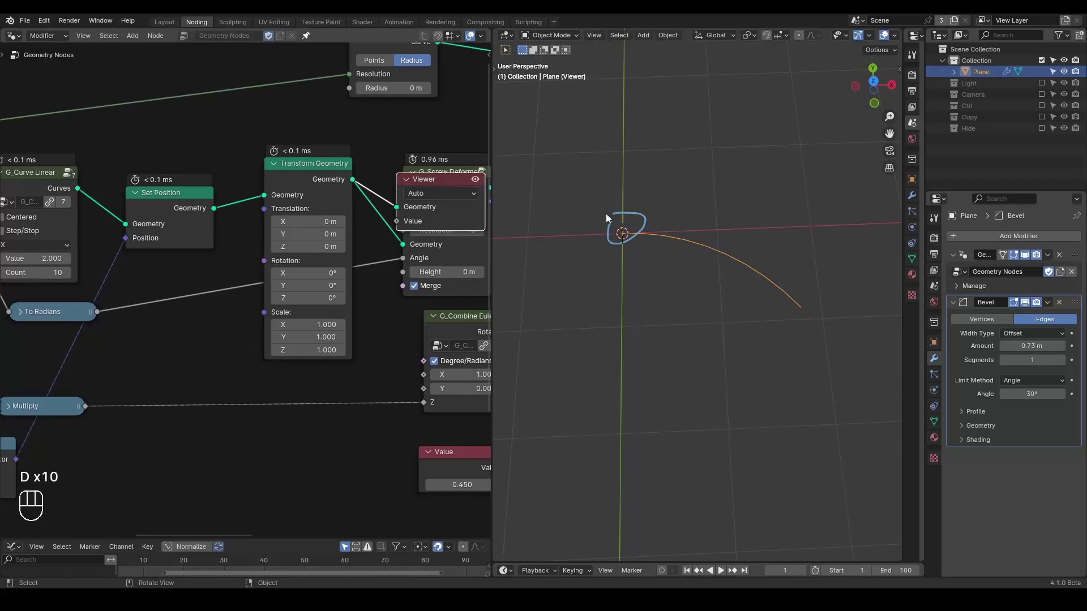
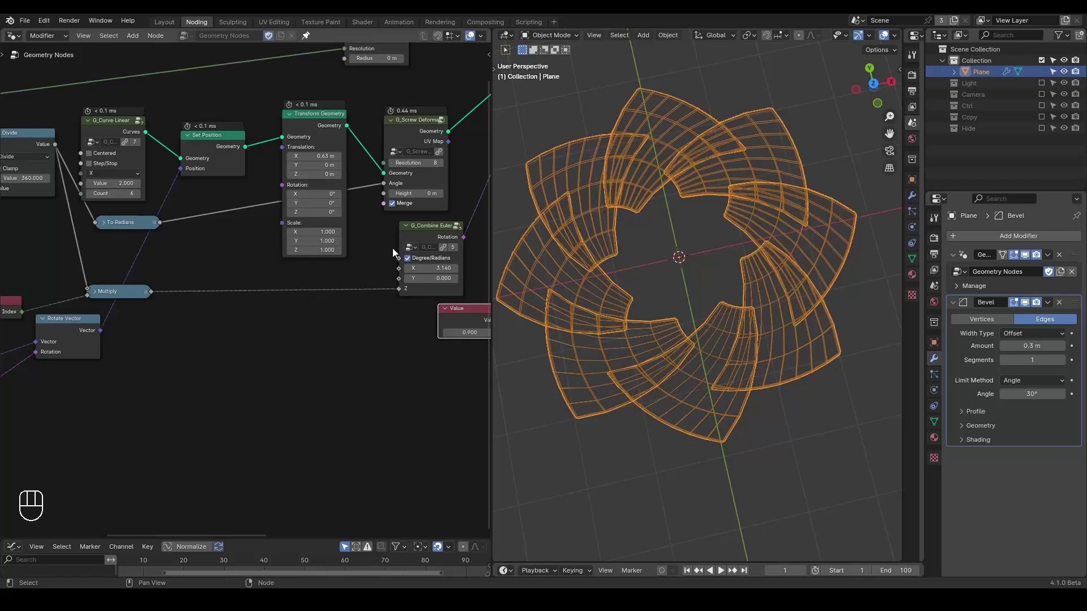
Step: Show the finished iris in Solid shading from the top with the full node graph framed
middle_click(391, 326)
left_click(644, 289)
key("z")
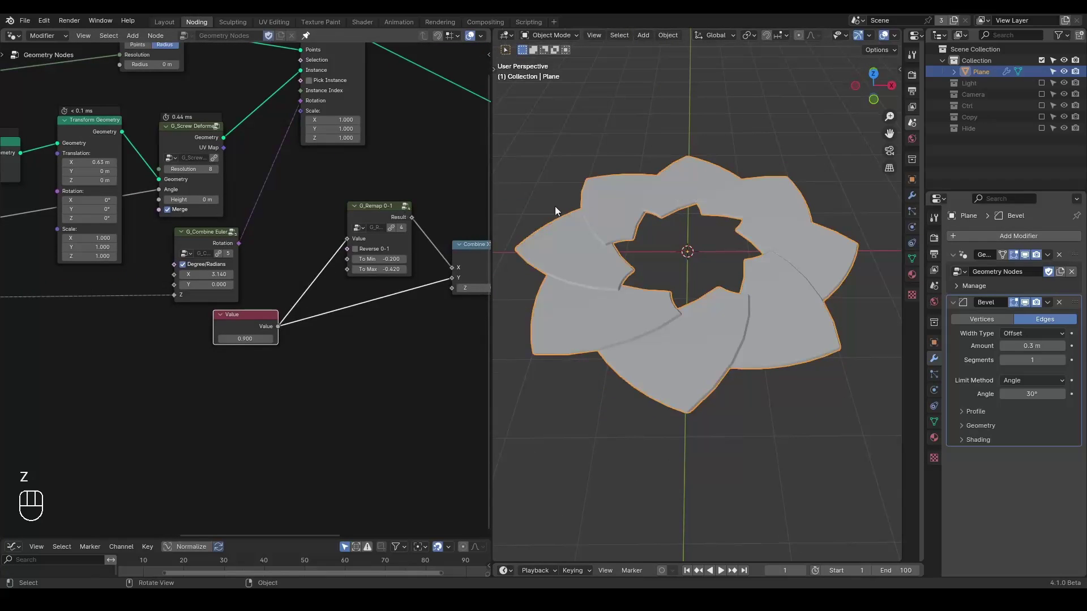
left_click(295, 211)
right_click(295, 211)
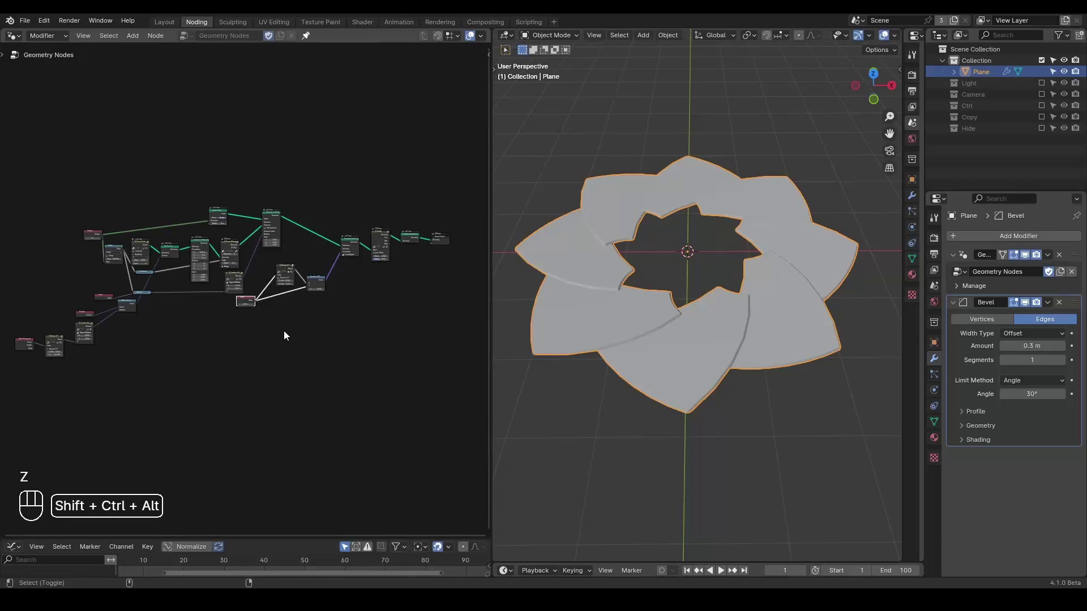